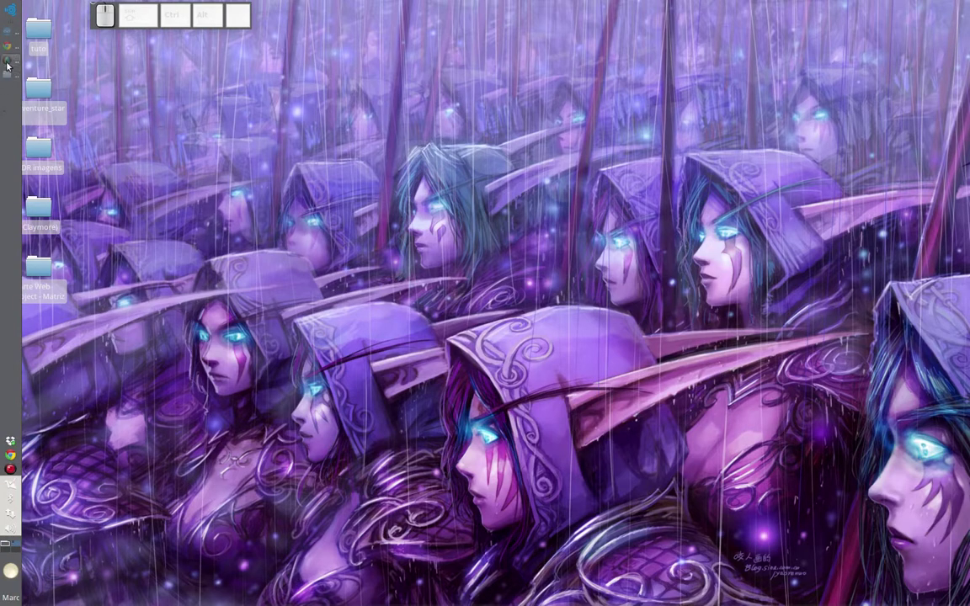
# Switch from the desktop to the Godot editor window via the taskbar dock.
pyautogui.click(11, 38)
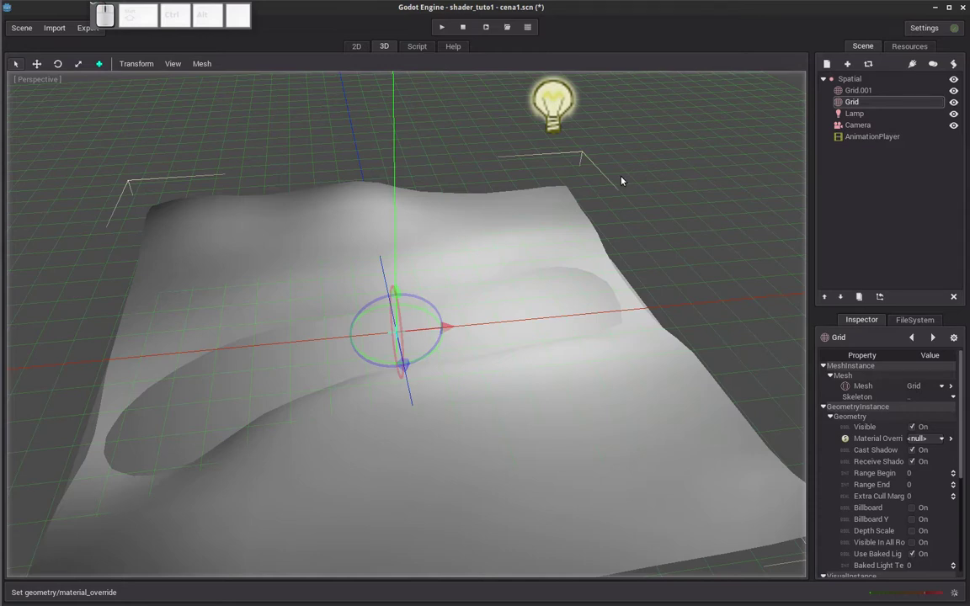
pyautogui.moveTo(372, 263); pyautogui.dragTo(388, 233)
pyautogui.press('g')
pyautogui.scroll(-3)
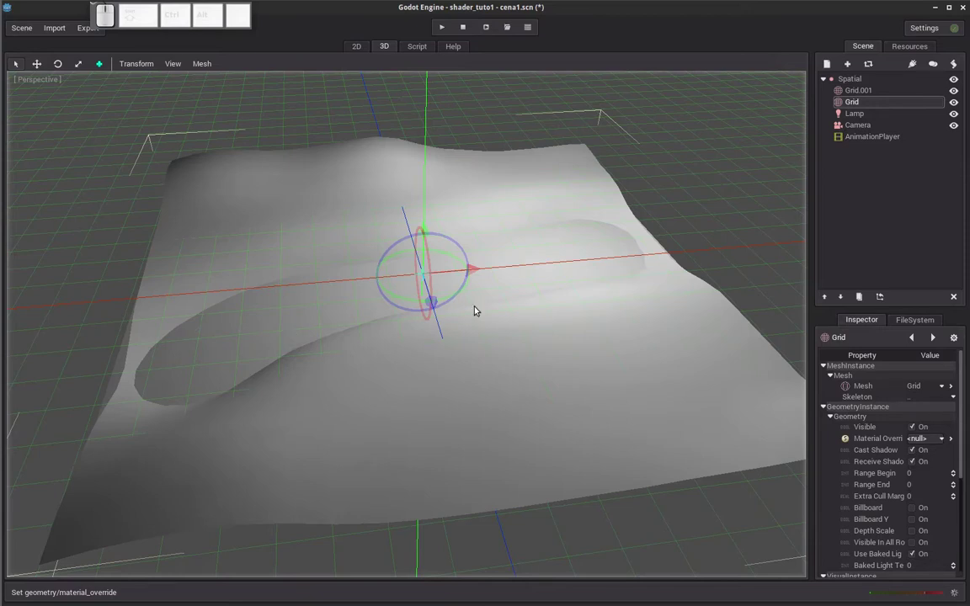
pyautogui.scroll(-3)
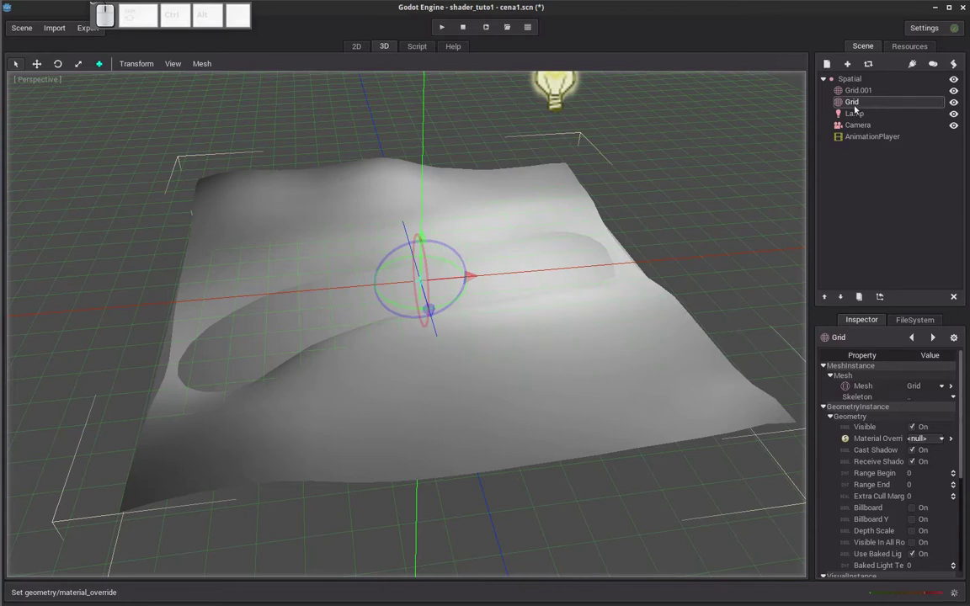
# Give the Grid node a new ShaderMaterial as Material Override and start saving it.
pyautogui.click(854, 95)
pyautogui.click(853, 107)
pyautogui.click(932, 438)
pyautogui.click(921, 467)
pyautogui.click(929, 442)
pyautogui.click(917, 497)
pyautogui.click(866, 67)
pyautogui.click(874, 82)
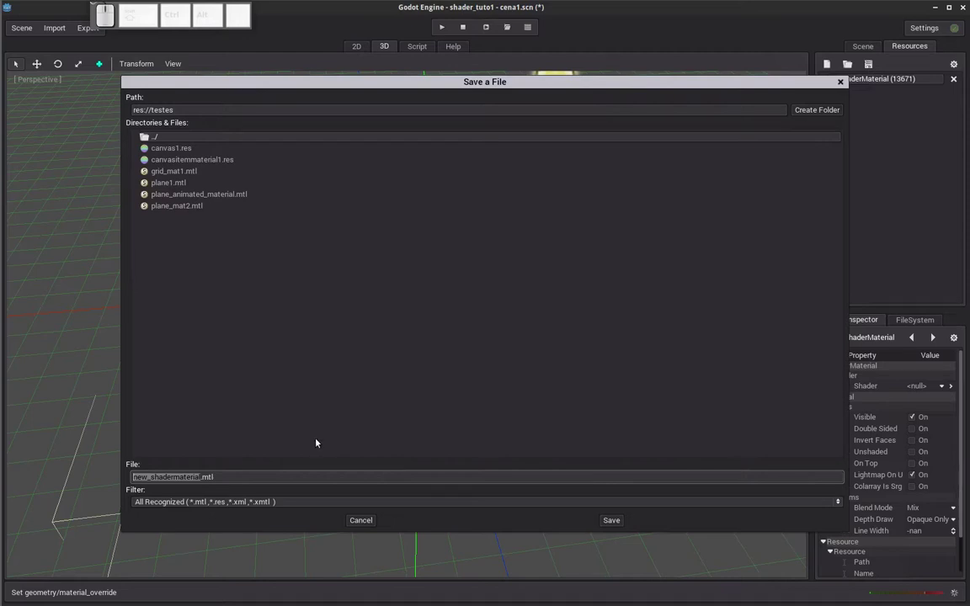
# Save the material as chao1.mtl in the res://testes folder.
pyautogui.press('b')
pyautogui.press('BackSpace')
pyautogui.press('c')
pyautogui.press('h')
pyautogui.press('a')
pyautogui.press('o')
pyautogui.press('1')
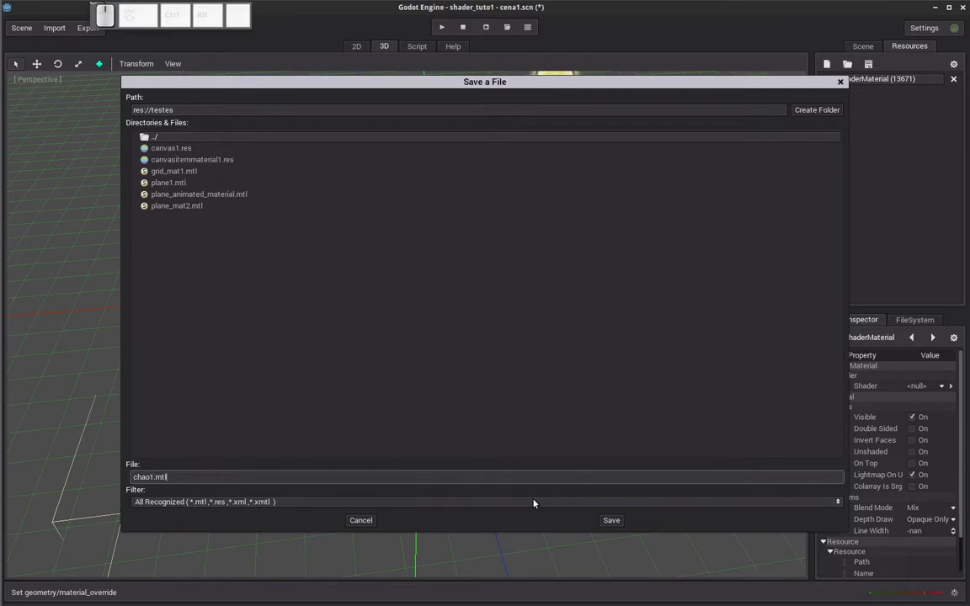
pyautogui.click(617, 526)
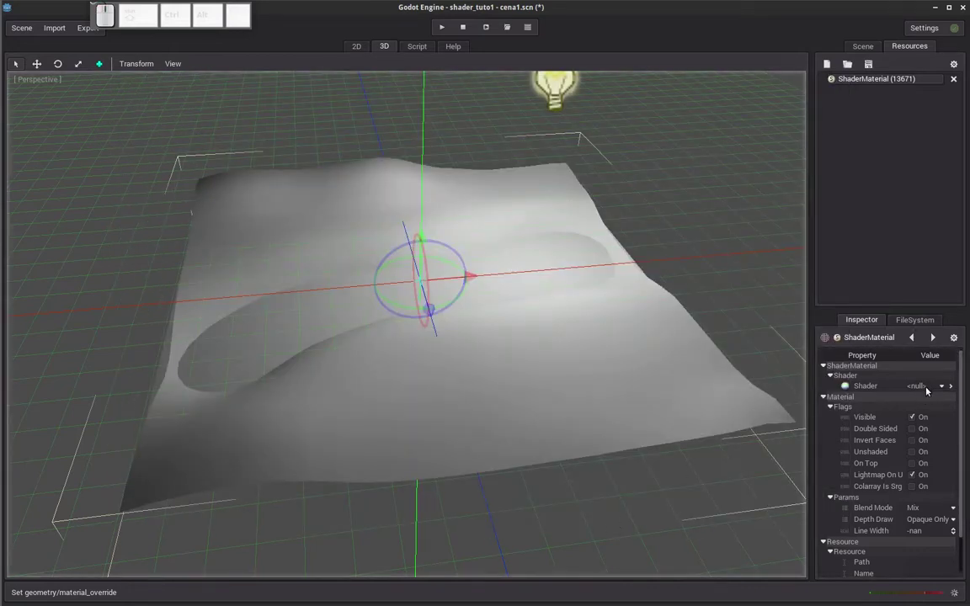
# Attach a new MaterialShaderGraph to the material's Shader and begin saving it.
pyautogui.click(929, 391)
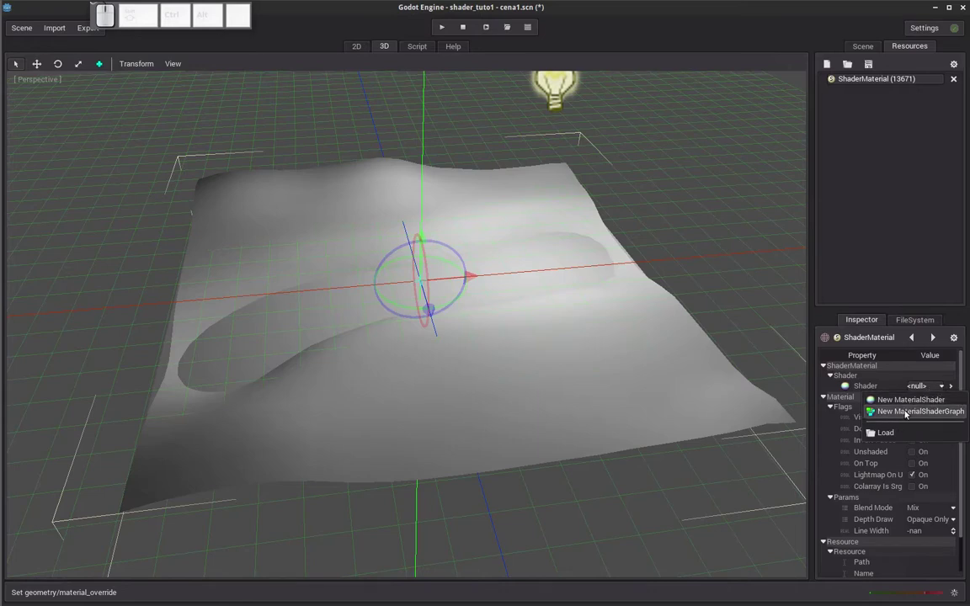
pyautogui.click(908, 415)
pyautogui.click(924, 392)
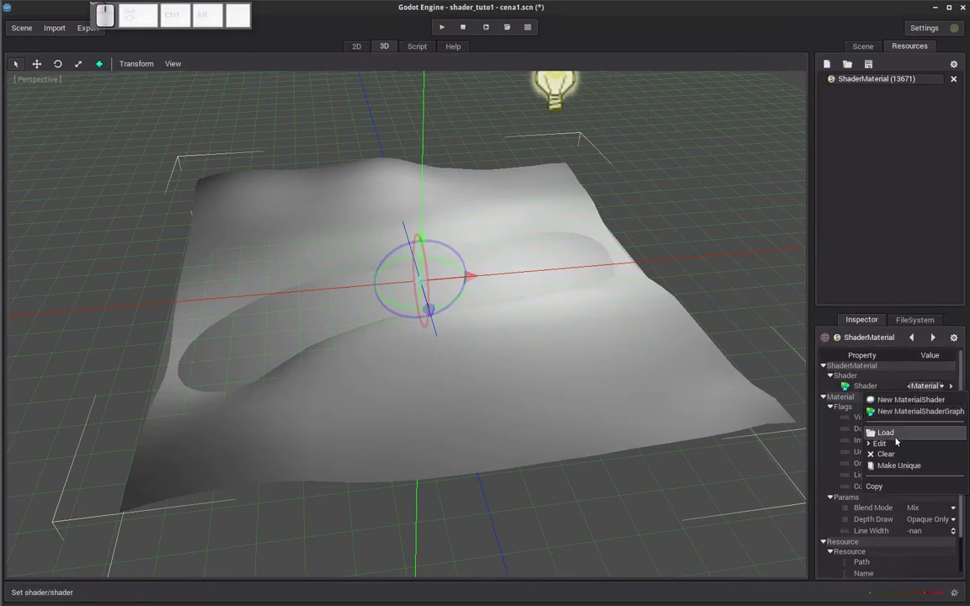
pyautogui.click(898, 443)
pyautogui.click(872, 68)
pyautogui.click(873, 86)
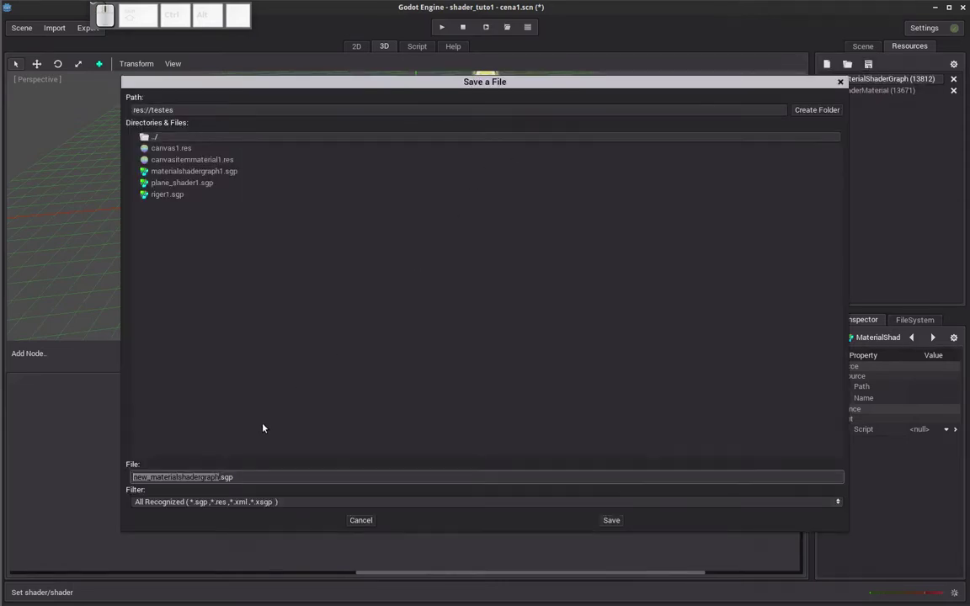
# Save the shader graph as blend1.sgp in res://testes.
pyautogui.press('b')
pyautogui.press('l')
pyautogui.press('e')
pyautogui.press('n')
pyautogui.press('d')
pyautogui.press('1')
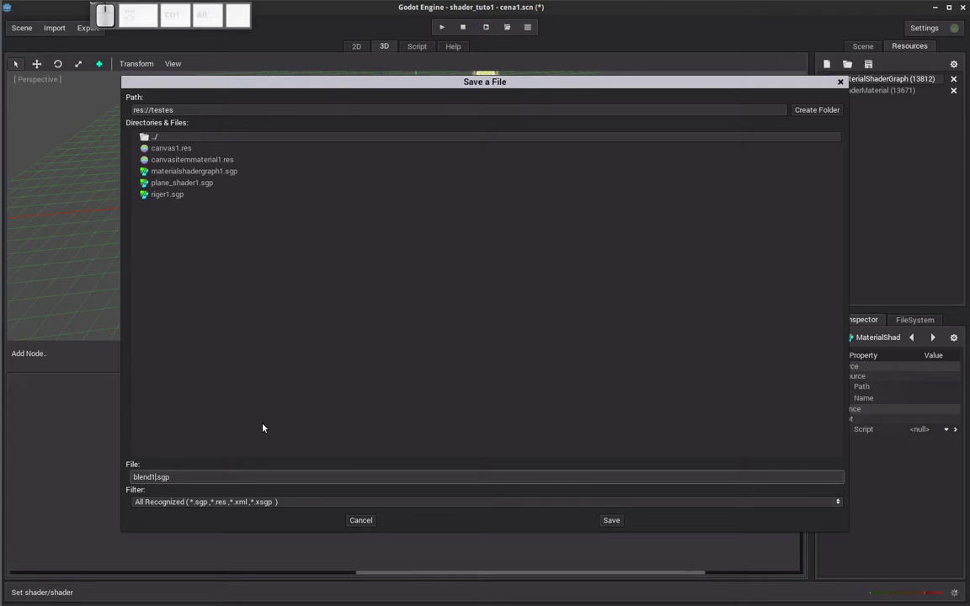
pyautogui.press('Return')
# Arrange the Output node and add an Input node on the left of the Fragment graph.
pyautogui.moveTo(181, 397); pyautogui.dragTo(430, 400)
pyautogui.scroll(-3)
pyautogui.moveTo(432, 262); pyautogui.dragTo(439, 276)
pyautogui.moveTo(448, 409); pyautogui.dragTo(155, 415)
pyautogui.click(37, 356)
pyautogui.click(39, 187)
pyautogui.moveTo(77, 400); pyautogui.dragTo(125, 438)
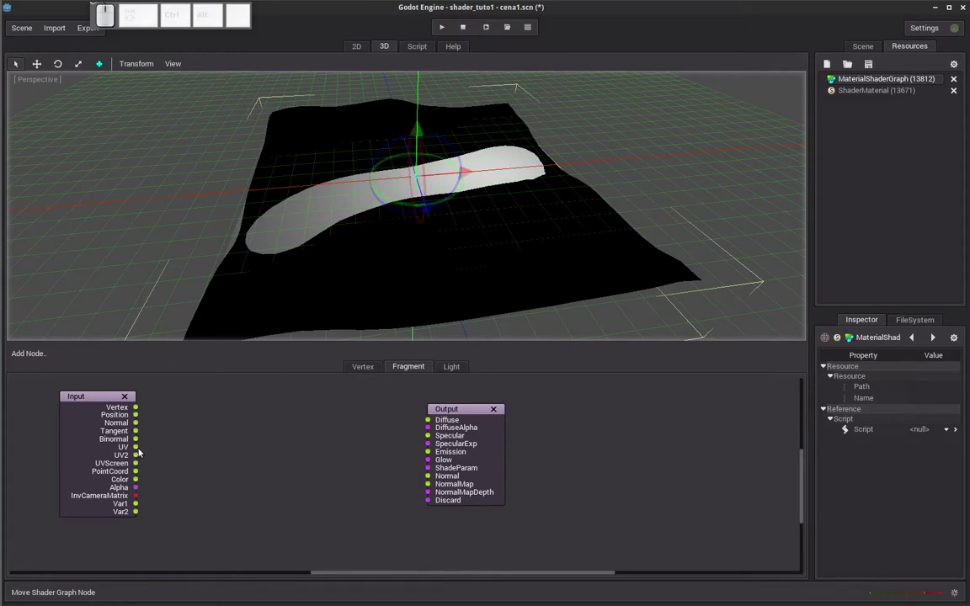
# Wire Input UV, then UV2, into Output Diffuse and inspect the red-green gradient terrain.
pyautogui.moveTo(143, 455); pyautogui.dragTo(429, 425)
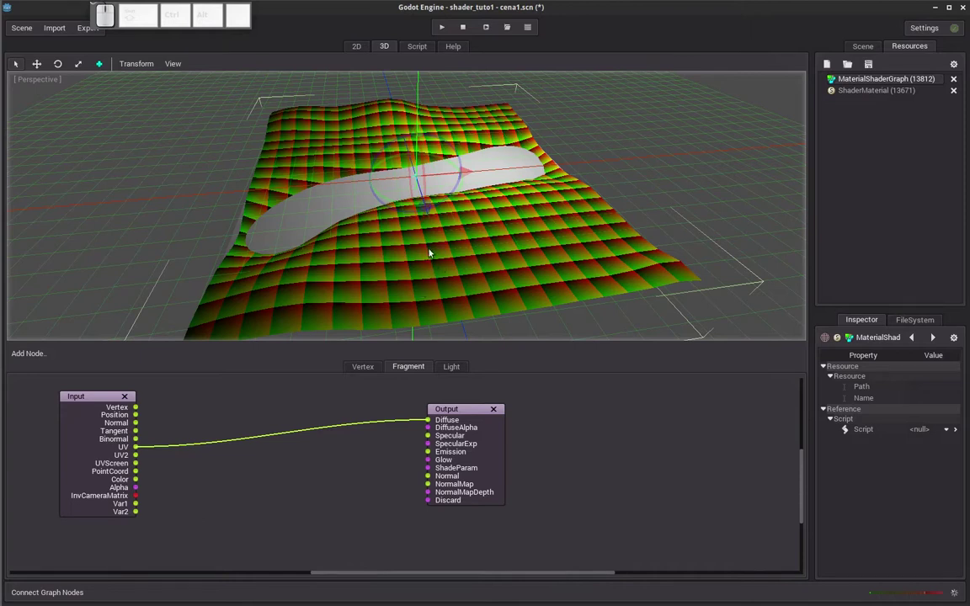
pyautogui.moveTo(370, 193); pyautogui.dragTo(267, 352)
pyautogui.moveTo(139, 456); pyautogui.dragTo(430, 423)
pyautogui.scroll(3)
pyautogui.moveTo(438, 278); pyautogui.dragTo(439, 253)
pyautogui.scroll(-3)
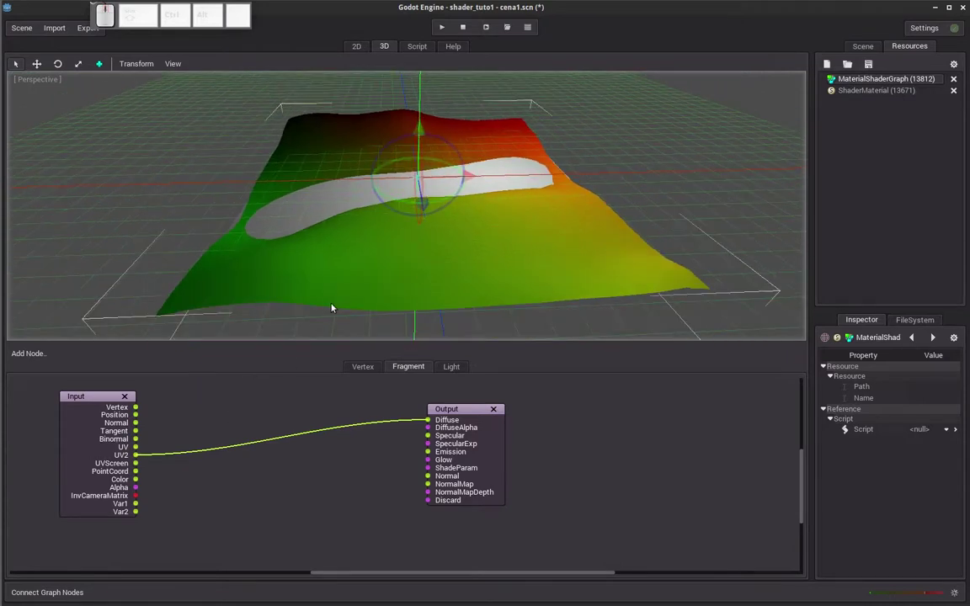
pyautogui.scroll(3)
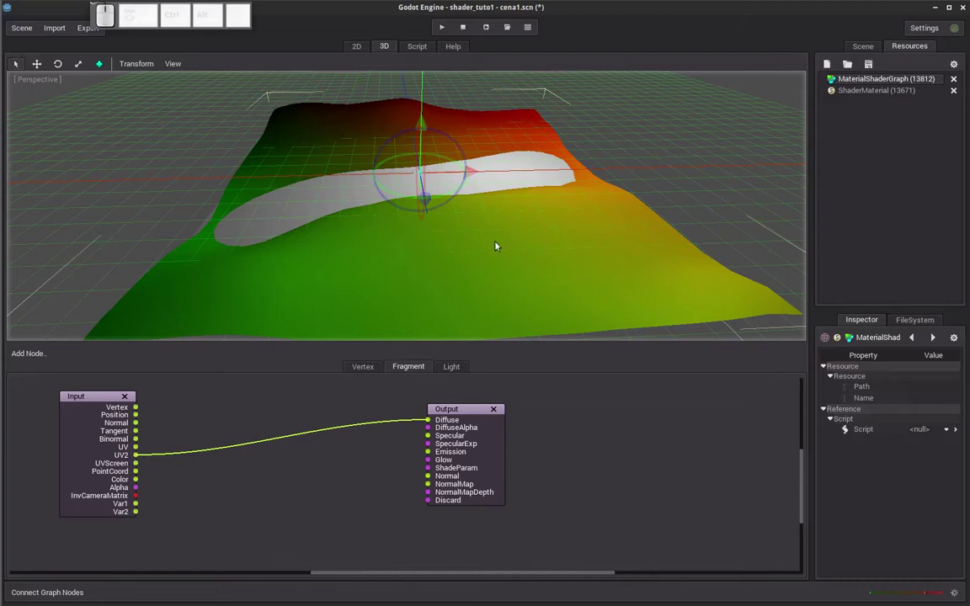
pyautogui.moveTo(355, 138); pyautogui.dragTo(357, 167)
# Spread the Input and Output nodes apart to make room in the graph.
pyautogui.scroll(-3)
pyautogui.moveTo(486, 415); pyautogui.dragTo(237, 426)
pyautogui.scroll(-3)
pyautogui.moveTo(97, 401); pyautogui.dragTo(28, 351)
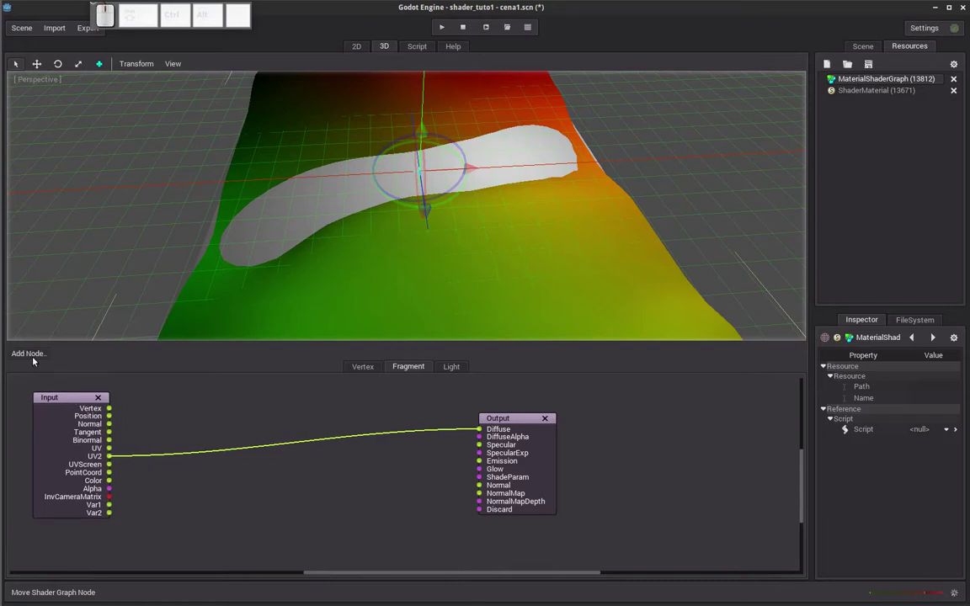
# Add a Texture Uniform node Tex and bring up the file browser to load its texture.
pyautogui.click(35, 360)
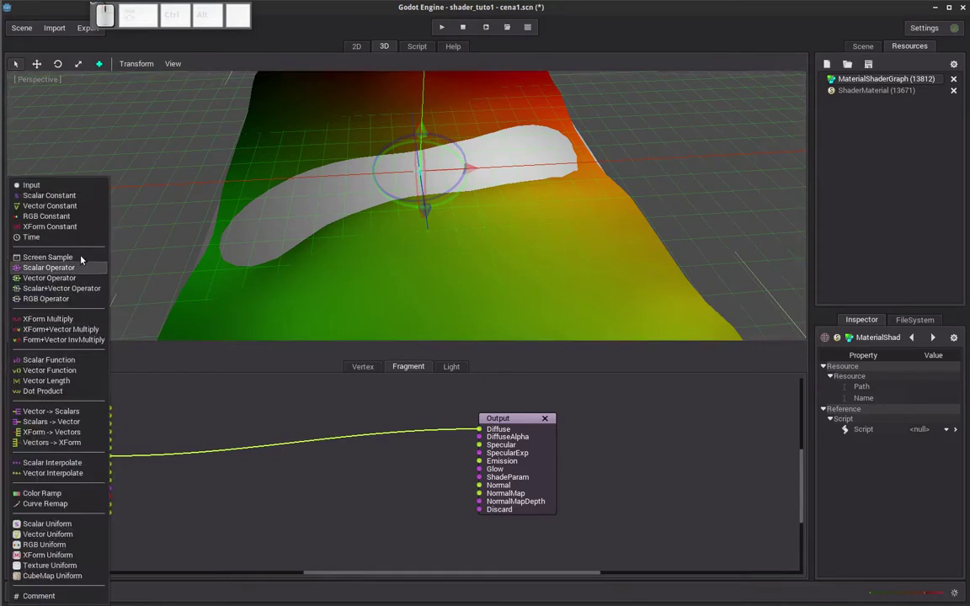
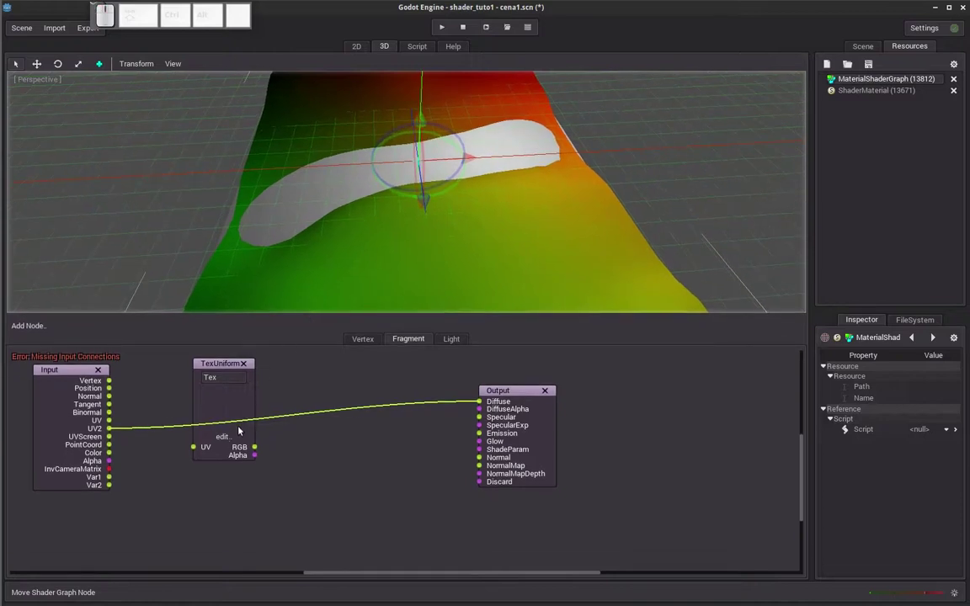
pyautogui.click(224, 439)
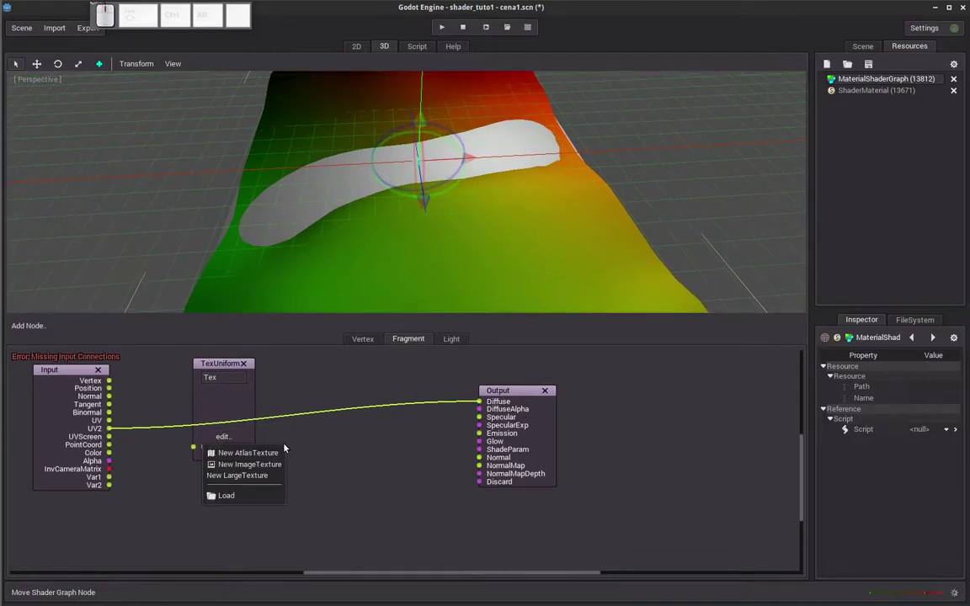
pyautogui.click(305, 446)
pyautogui.click(57, 28)
pyautogui.click(69, 77)
pyautogui.click(590, 220)
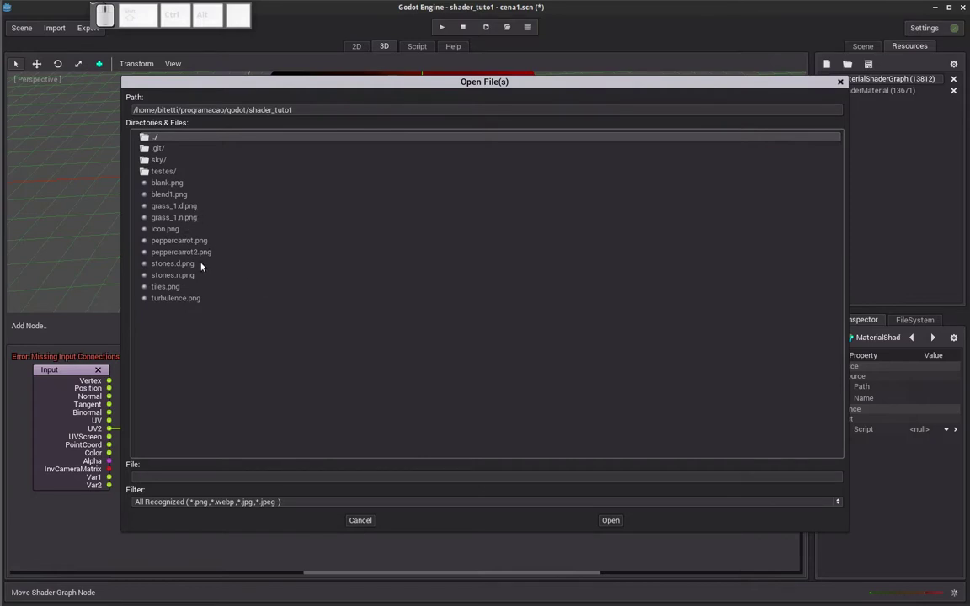
# Import stones.d.png as a 3D texture.
pyautogui.click(171, 268)
pyautogui.click(620, 523)
pyautogui.click(588, 235)
pyautogui.click(147, 103)
pyautogui.click(674, 527)
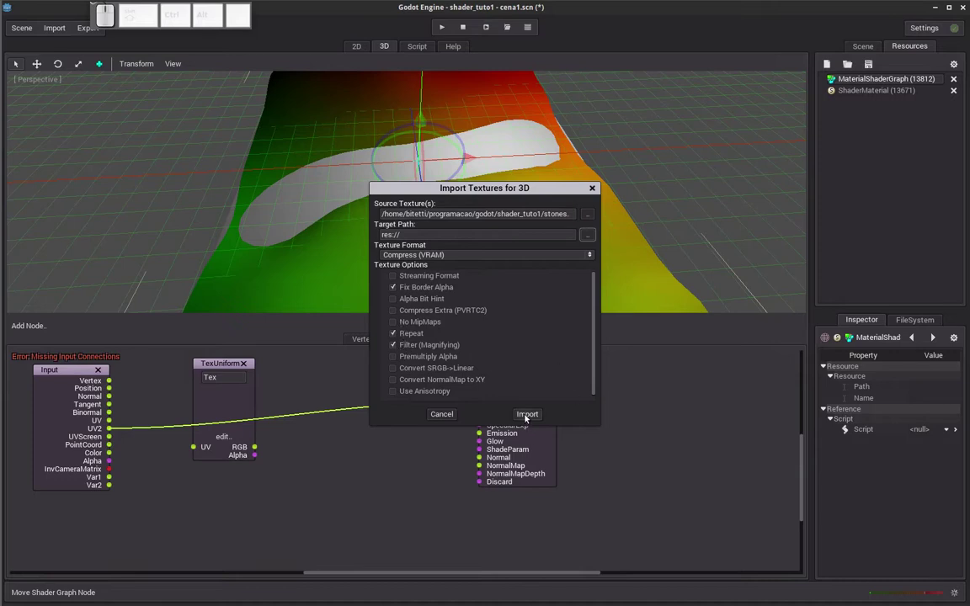
pyautogui.click(528, 417)
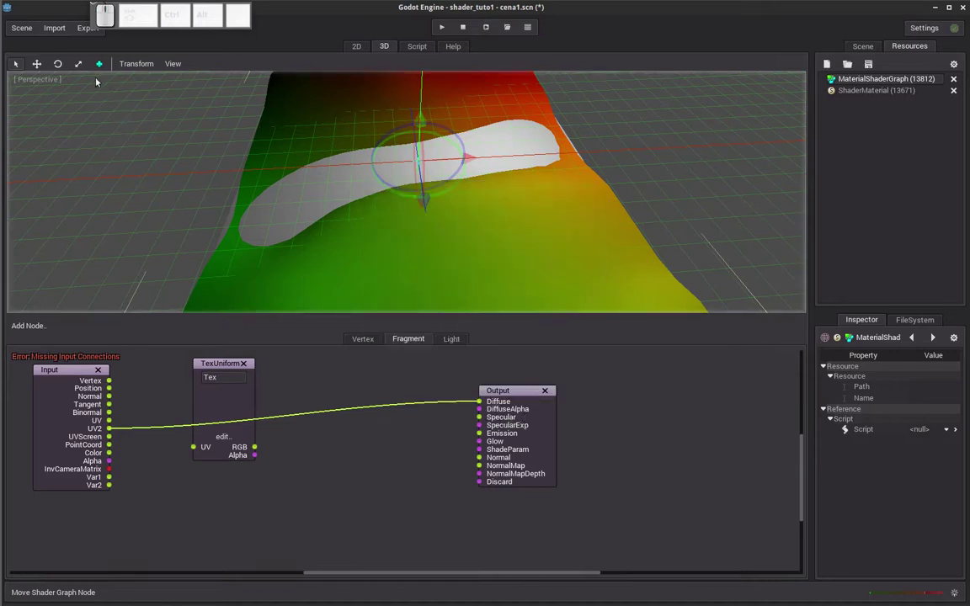
# Import grass_1.d.png as a 3D texture.
pyautogui.click(54, 32)
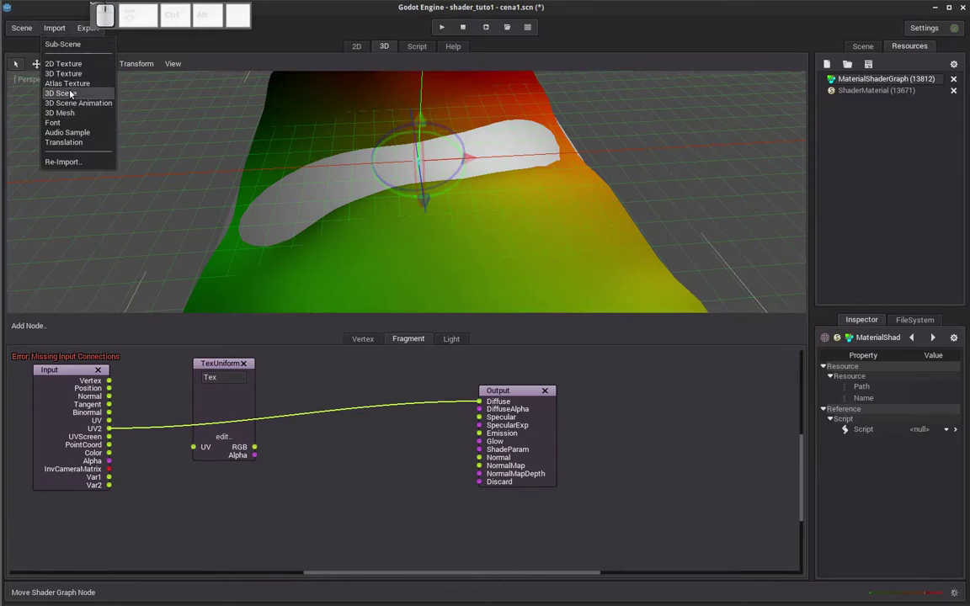
pyautogui.click(74, 75)
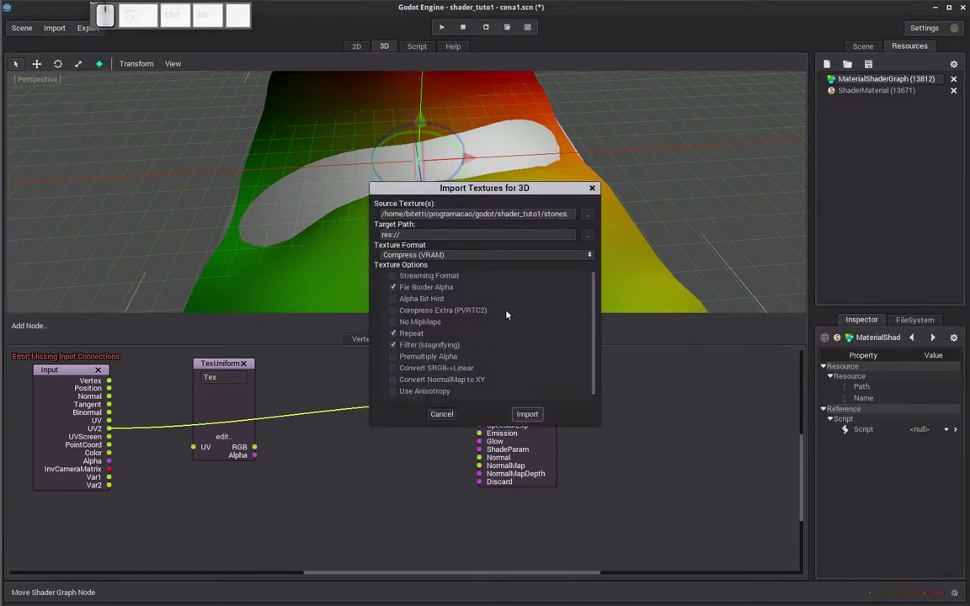
pyautogui.click(595, 216)
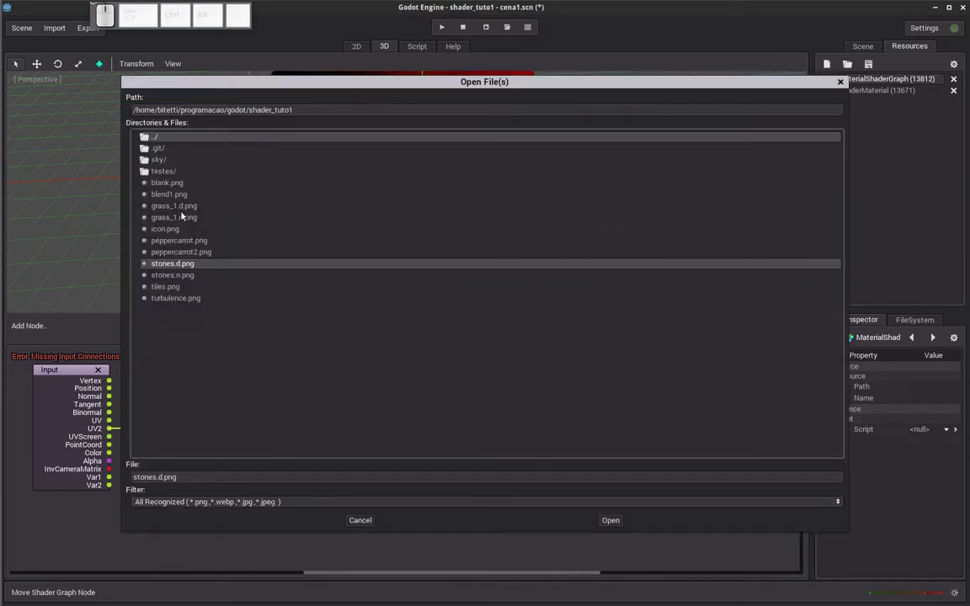
pyautogui.click(176, 208)
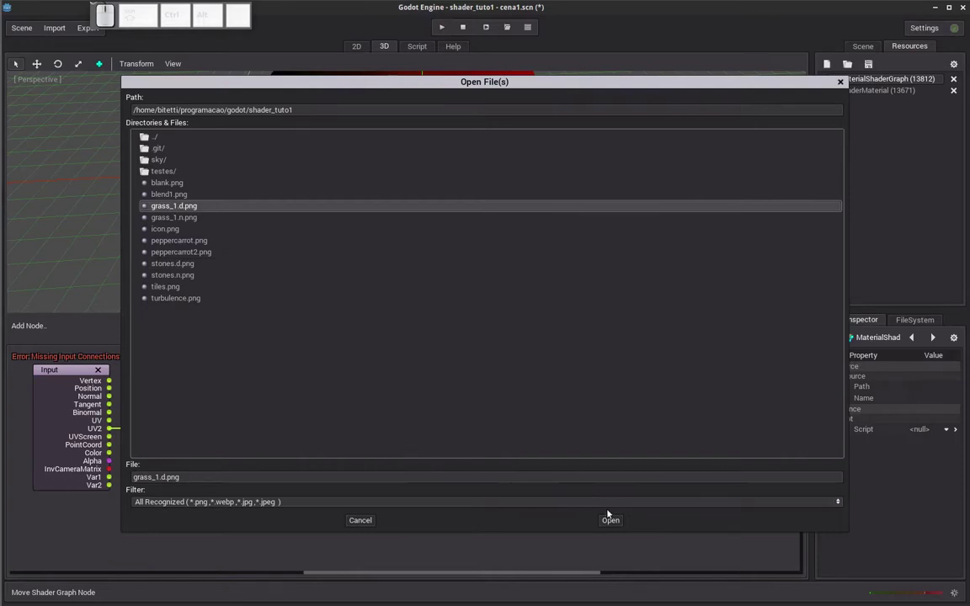
pyautogui.click(612, 519)
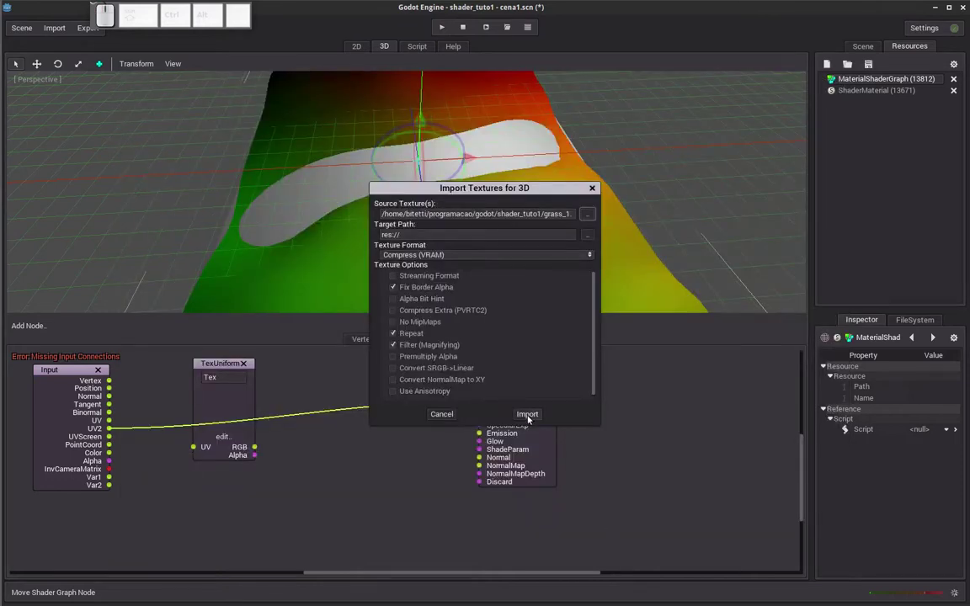
pyautogui.click(530, 420)
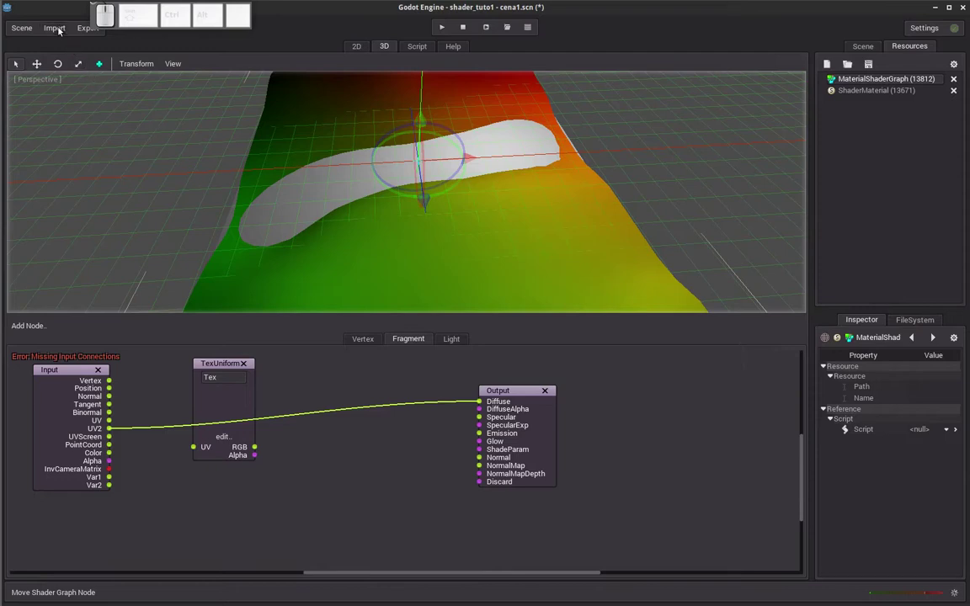
# Import the stones.n.png normal map for 3D with Convert NormalMap to XY enabled.
pyautogui.click(61, 30)
pyautogui.click(75, 75)
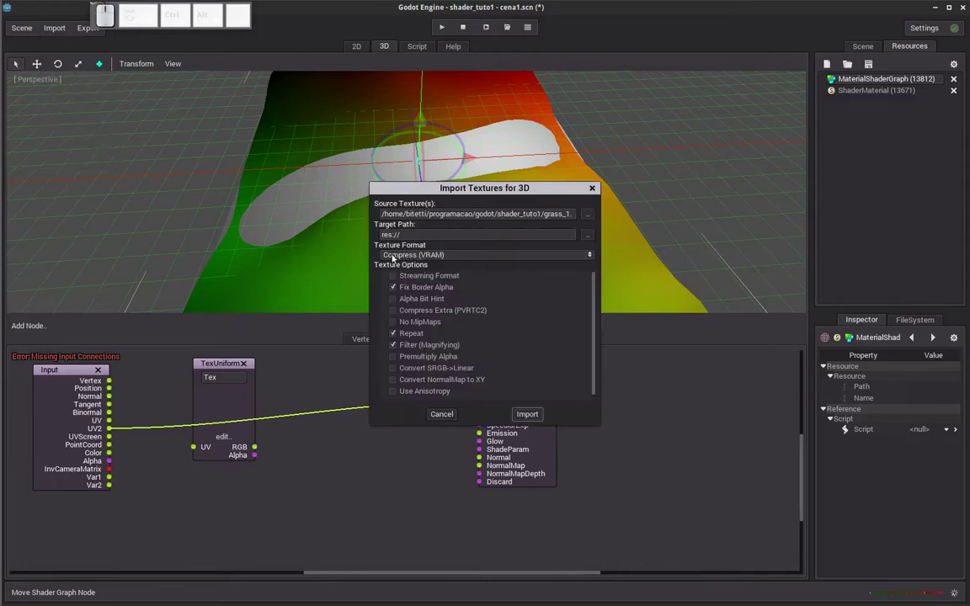
pyautogui.click(593, 220)
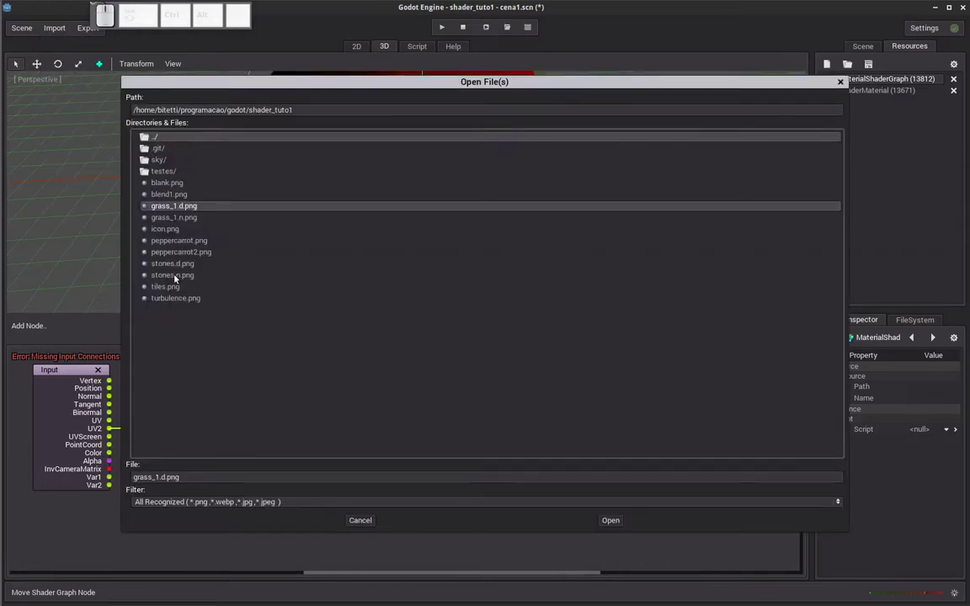
pyautogui.click(174, 280)
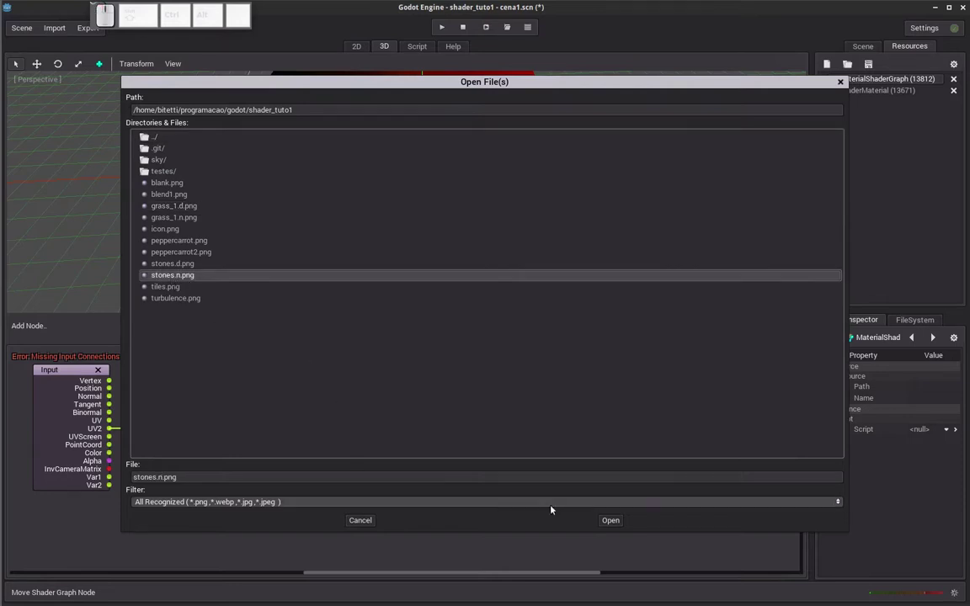
pyautogui.click(617, 526)
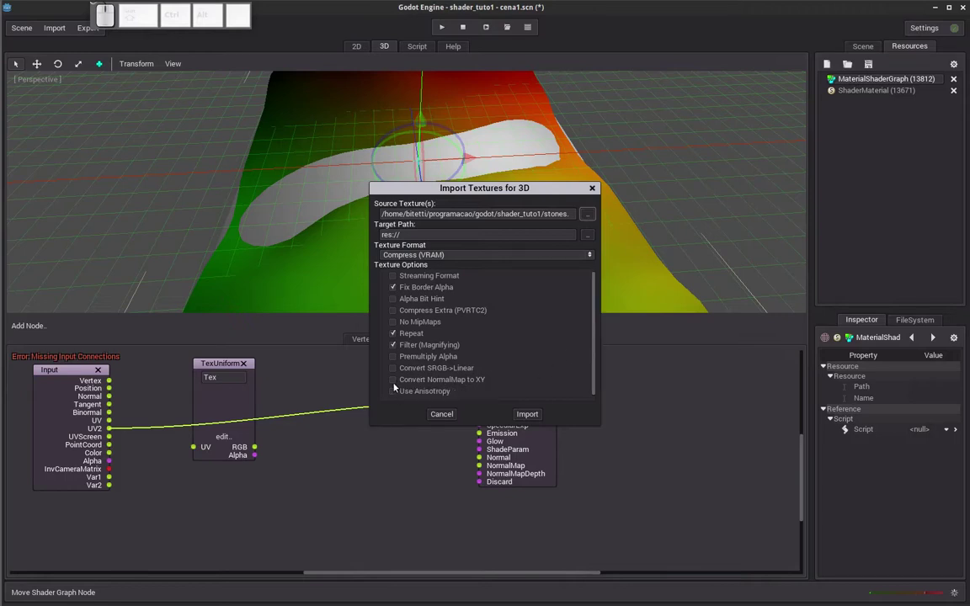
pyautogui.click(396, 388)
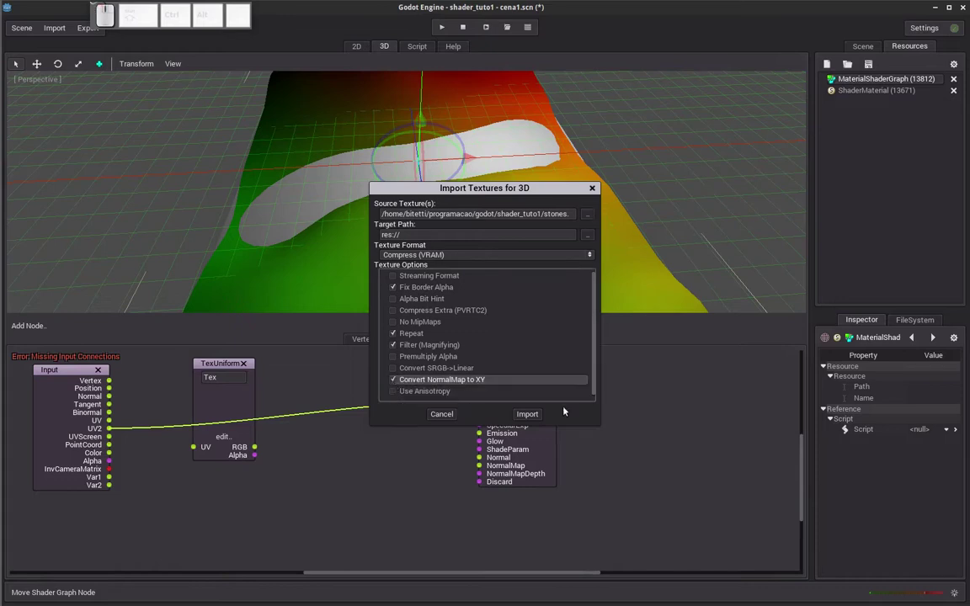
pyautogui.click(535, 419)
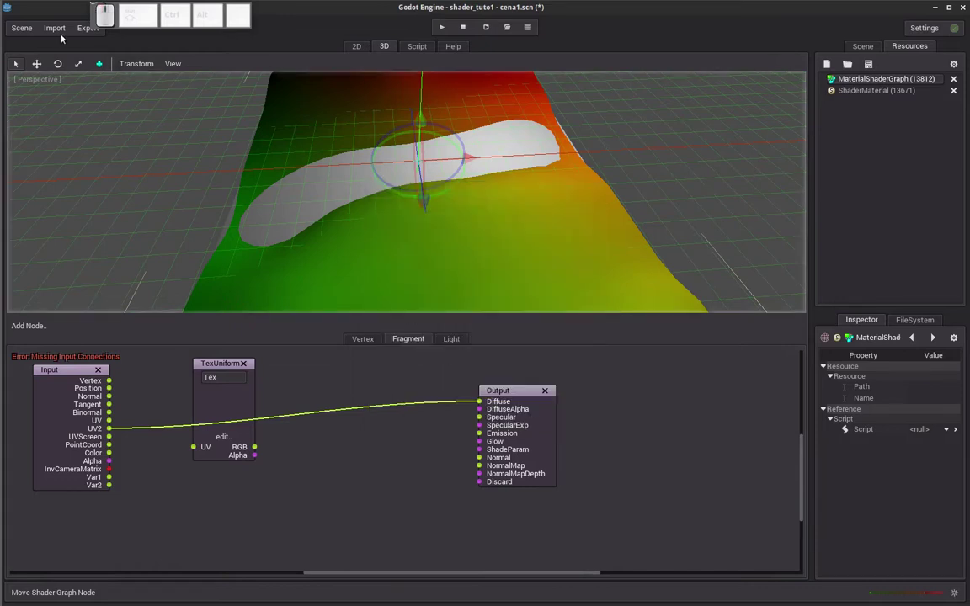
# Start another 3D texture import and browse for its source file.
pyautogui.click(62, 36)
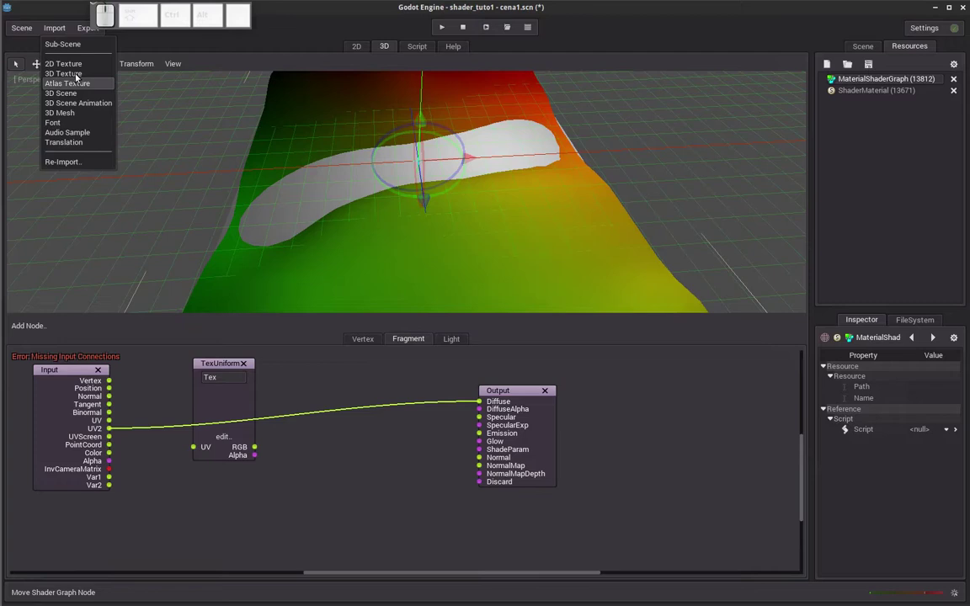
pyautogui.click(78, 77)
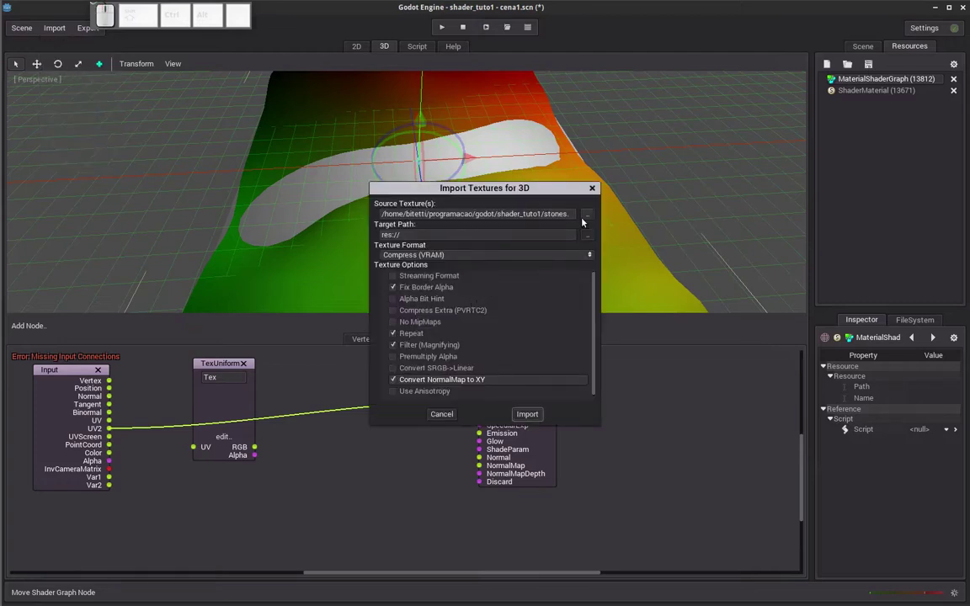
pyautogui.click(590, 221)
# Import the chosen grass textures for 3D.
pyautogui.click(189, 221)
pyautogui.click(613, 524)
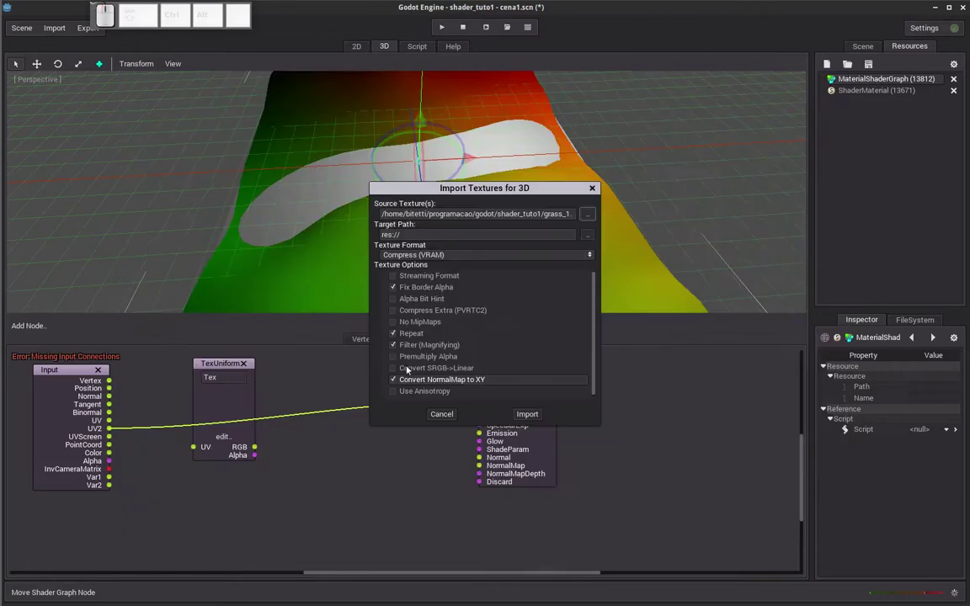
pyautogui.click(536, 420)
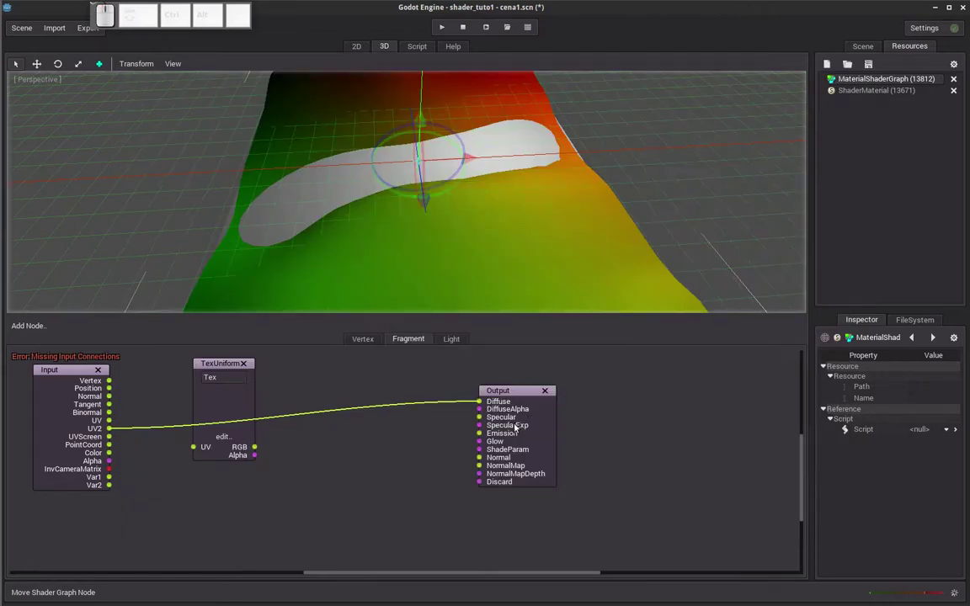
# Load stones.d.tex into the Tex texture uniform.
pyautogui.click(229, 433)
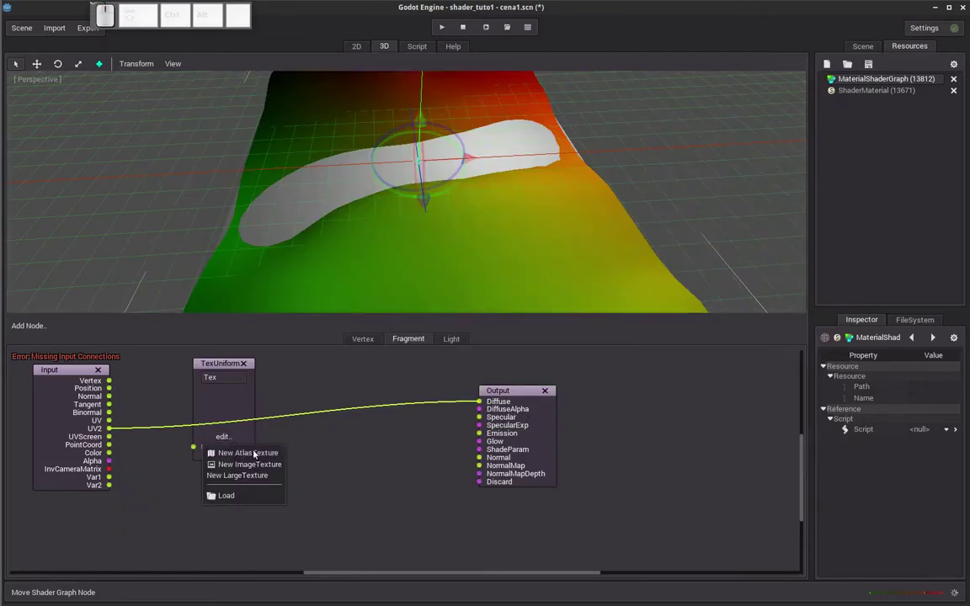
pyautogui.click(236, 498)
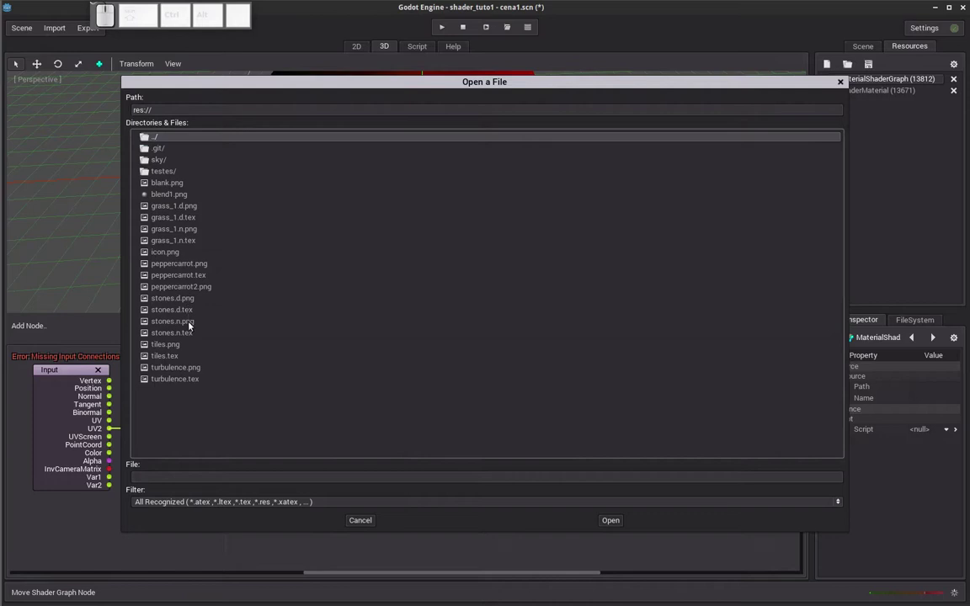
pyautogui.click(174, 309)
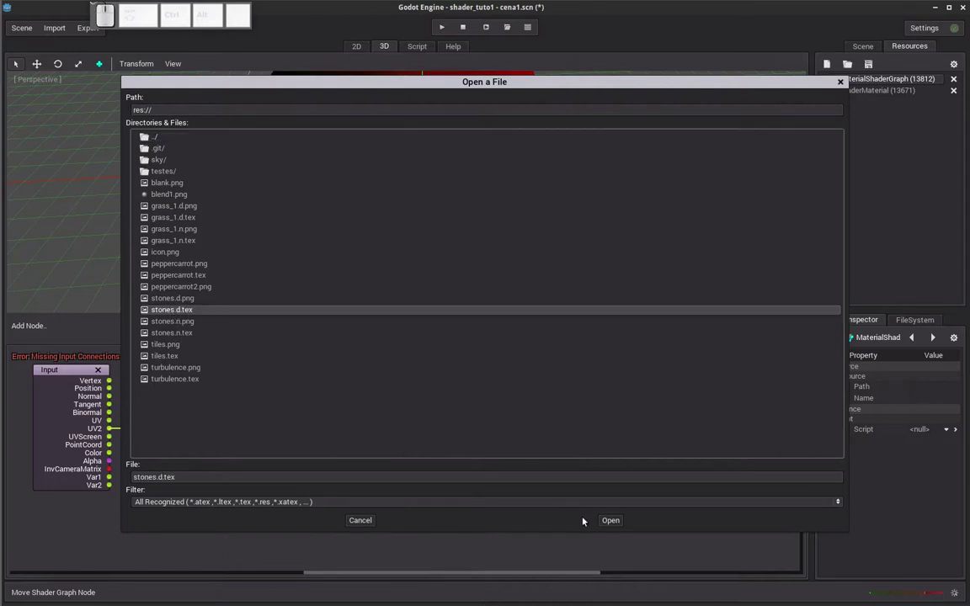
pyautogui.click(610, 524)
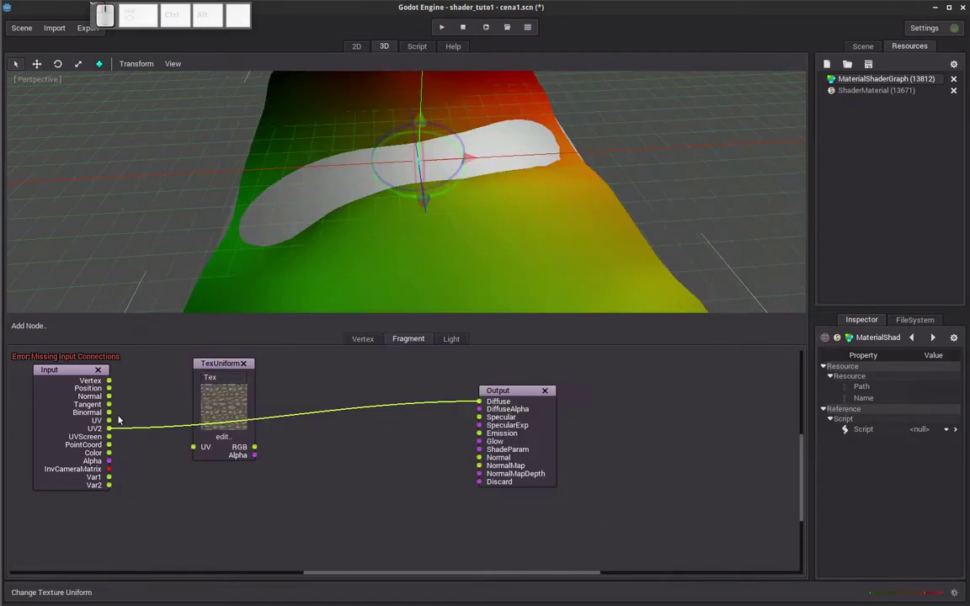
# Route Input UV through the stone TexUniform's RGB into Output Diffuse, giving cobbled terrain.
pyautogui.moveTo(116, 424); pyautogui.dragTo(255, 450)
pyautogui.moveTo(257, 451); pyautogui.dragTo(506, 407)
pyautogui.moveTo(516, 395); pyautogui.dragTo(518, 252)
pyautogui.scroll(3)
pyautogui.moveTo(449, 264); pyautogui.dragTo(476, 209)
pyautogui.middleClick(483, 203)
pyautogui.scroll(3)
pyautogui.moveTo(469, 213); pyautogui.dragTo(452, 202)
pyautogui.scroll(-3)
pyautogui.scroll(3)
# Hide the white shape mesh in the scene tree.
pyautogui.click(871, 45)
pyautogui.click(860, 95)
pyautogui.scroll(-3)
pyautogui.scroll(3)
pyautogui.click(961, 93)
pyautogui.click(907, 47)
pyautogui.scroll(-3)
pyautogui.click(869, 93)
pyautogui.click(860, 83)
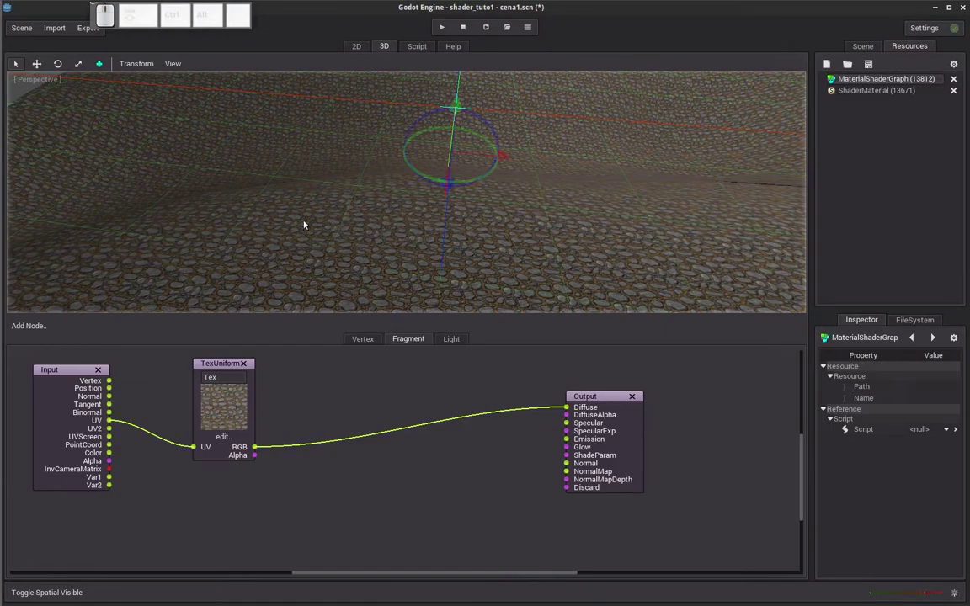
# Orbit and zoom the viewport to inspect the cobbled terrain.
pyautogui.moveTo(322, 221); pyautogui.dragTo(329, 222)
pyautogui.scroll(3)
pyautogui.scroll(-3)
pyautogui.middleClick(325, 203)
pyautogui.scroll(3)
pyautogui.scroll(-3)
pyautogui.click(225, 369)
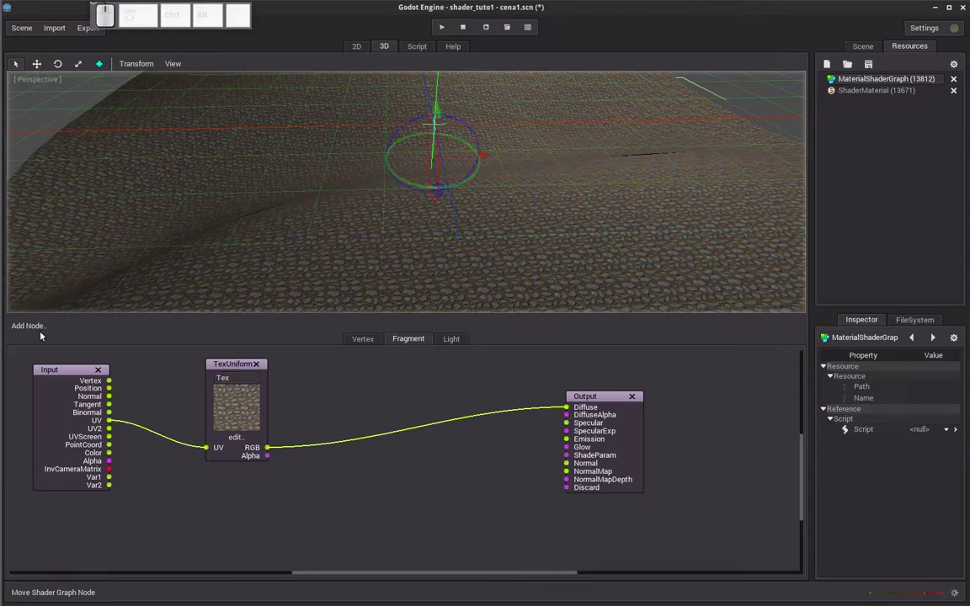
# Add a second Texture Uniform, Tex_2, and load grass_1.d.tex into it.
pyautogui.click(40, 329)
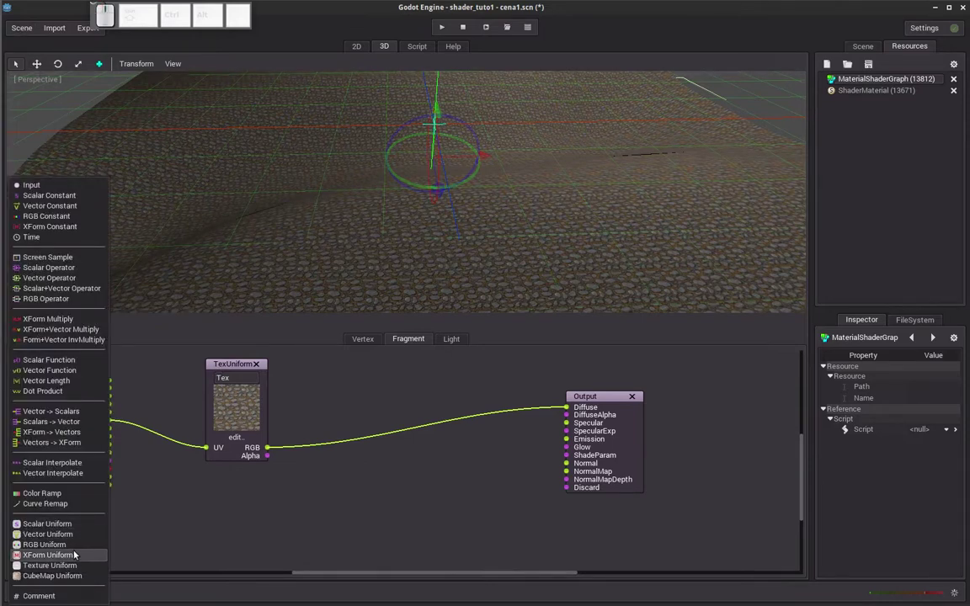
pyautogui.click(78, 571)
pyautogui.moveTo(60, 373); pyautogui.dragTo(366, 516)
pyautogui.click(366, 517)
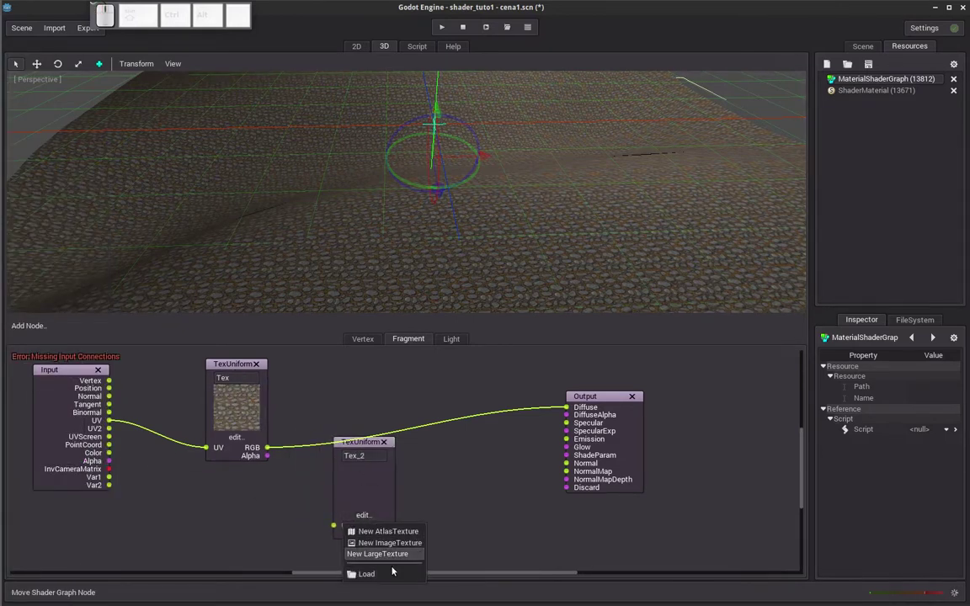
pyautogui.click(389, 576)
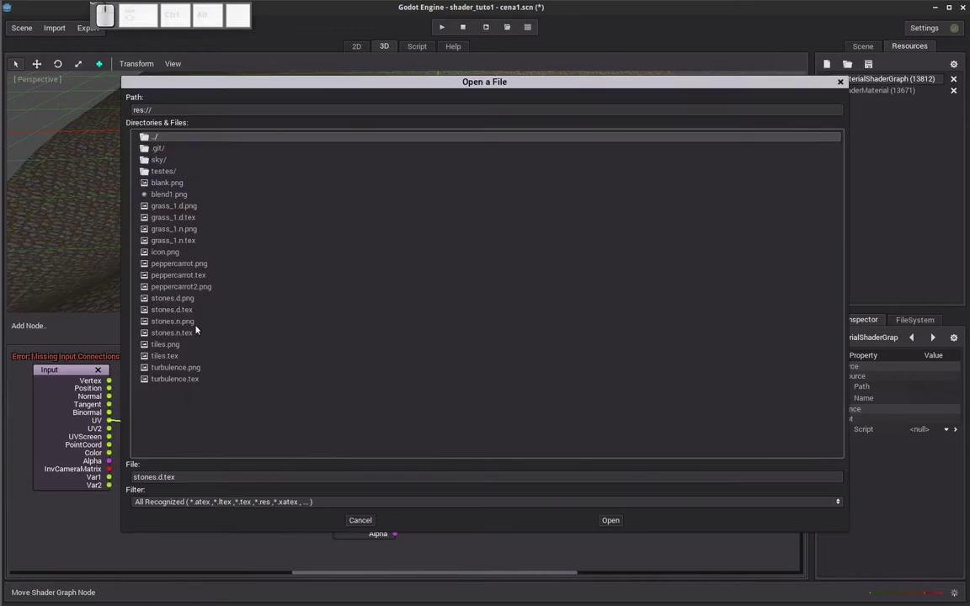
pyautogui.click(189, 222)
# Feed Input UV into Tex_2 and send its RGB to Diffuse, showing grassy terrain.
pyautogui.moveTo(114, 423); pyautogui.dragTo(424, 531)
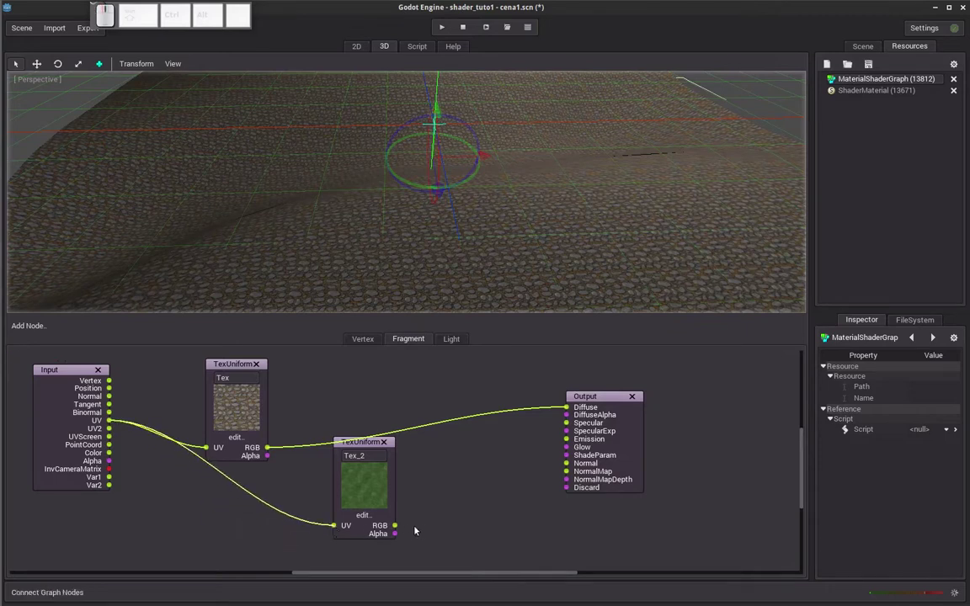
pyautogui.moveTo(401, 528); pyautogui.dragTo(445, 522)
pyautogui.moveTo(400, 527); pyautogui.dragTo(570, 411)
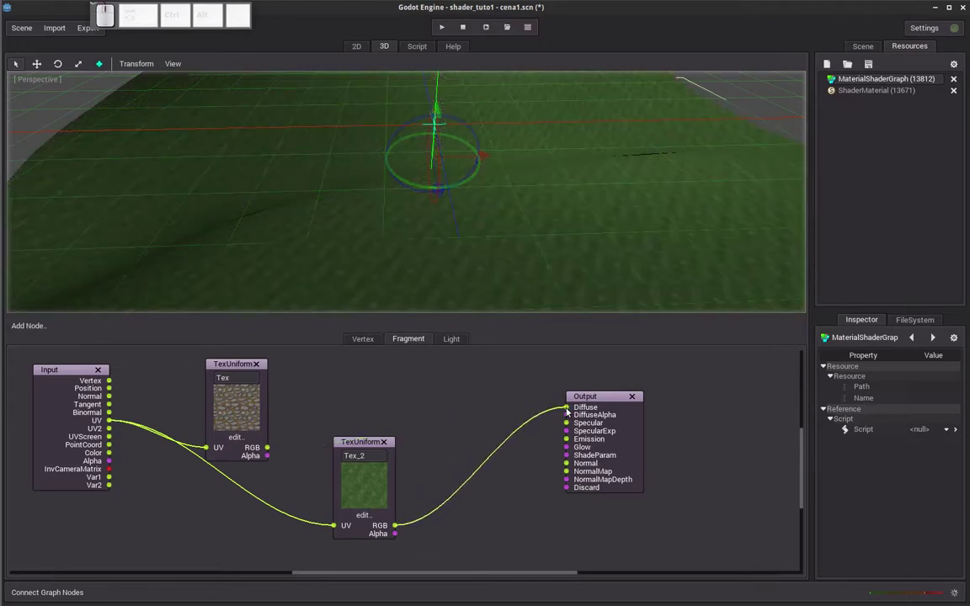
pyautogui.moveTo(399, 225); pyautogui.dragTo(413, 228)
pyautogui.scroll(3)
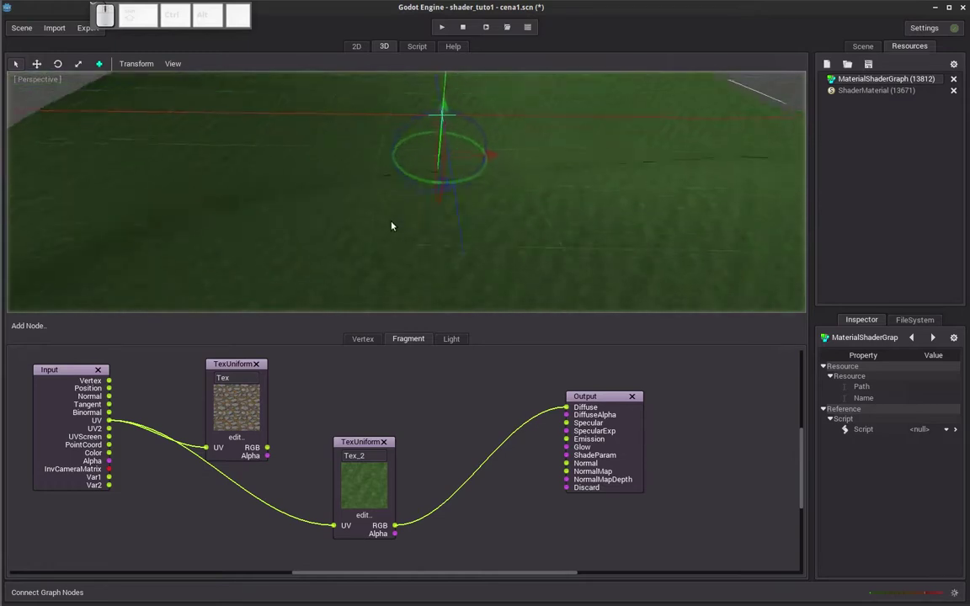
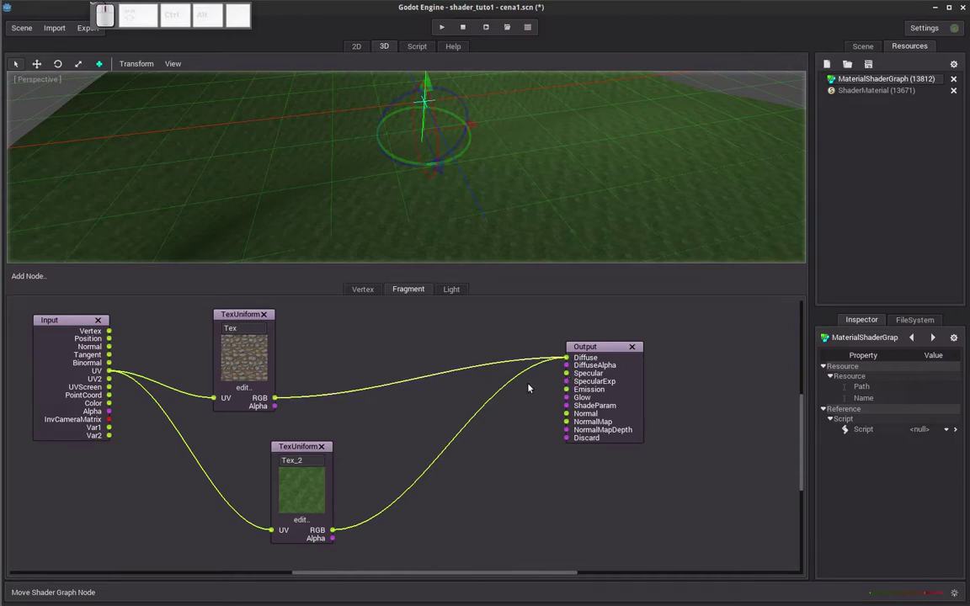
# Add a third Texture Uniform node, Tex_3, and load the stone normal map texture into it.
pyautogui.click(37, 282)
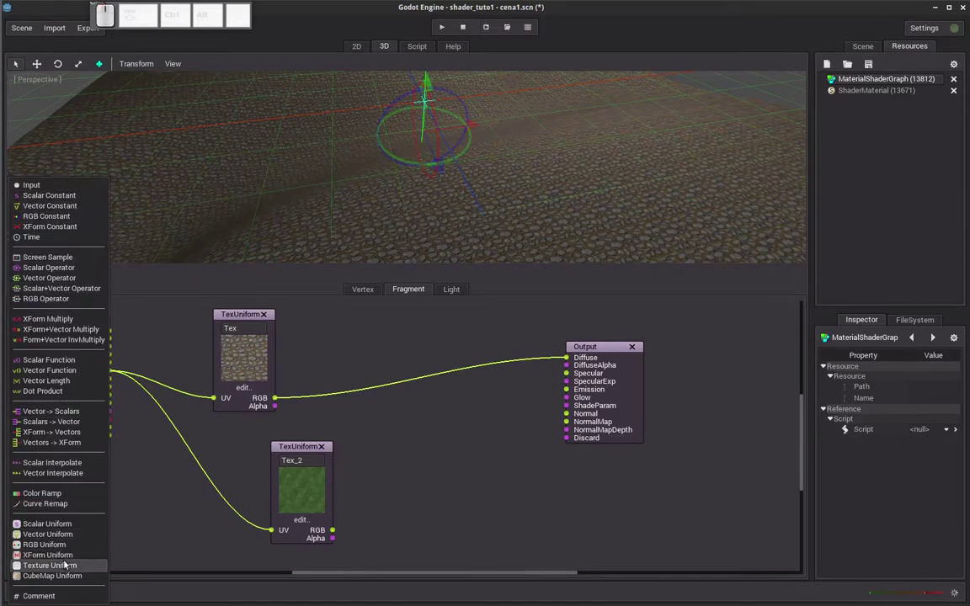
pyautogui.click(68, 566)
pyautogui.moveTo(53, 325); pyautogui.dragTo(372, 401)
pyautogui.click(372, 404)
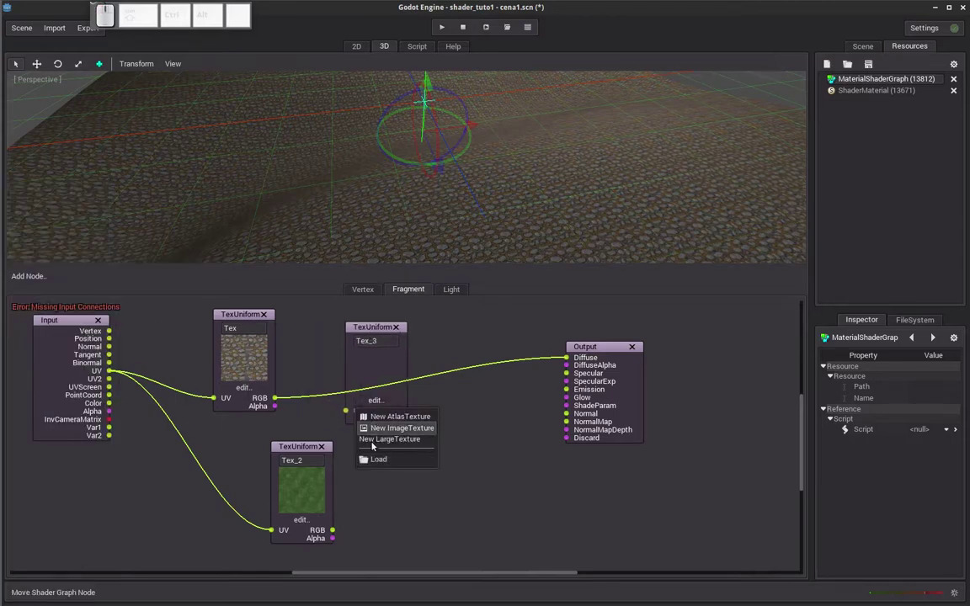
pyautogui.click(374, 461)
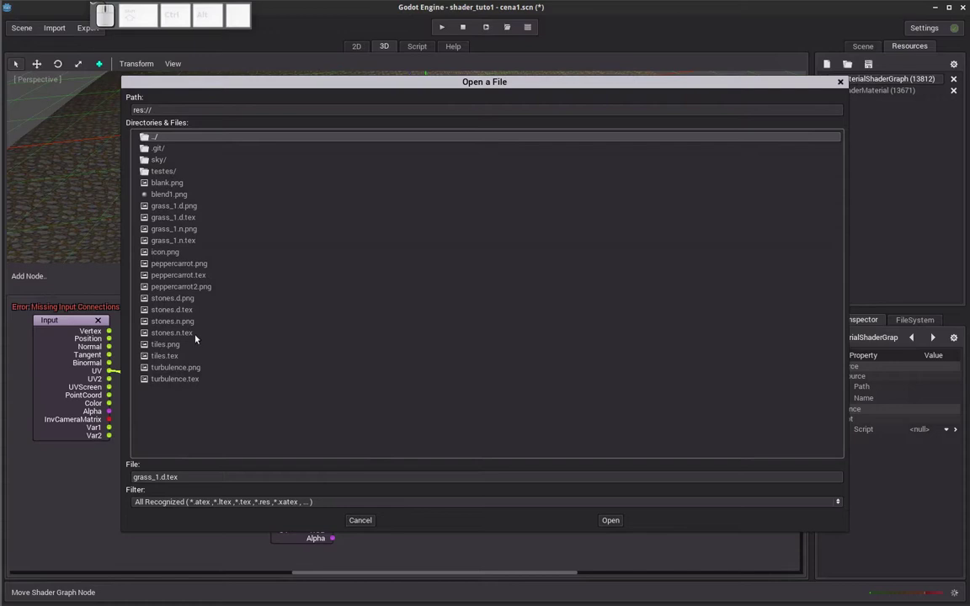
pyautogui.click(194, 338)
pyautogui.click(614, 520)
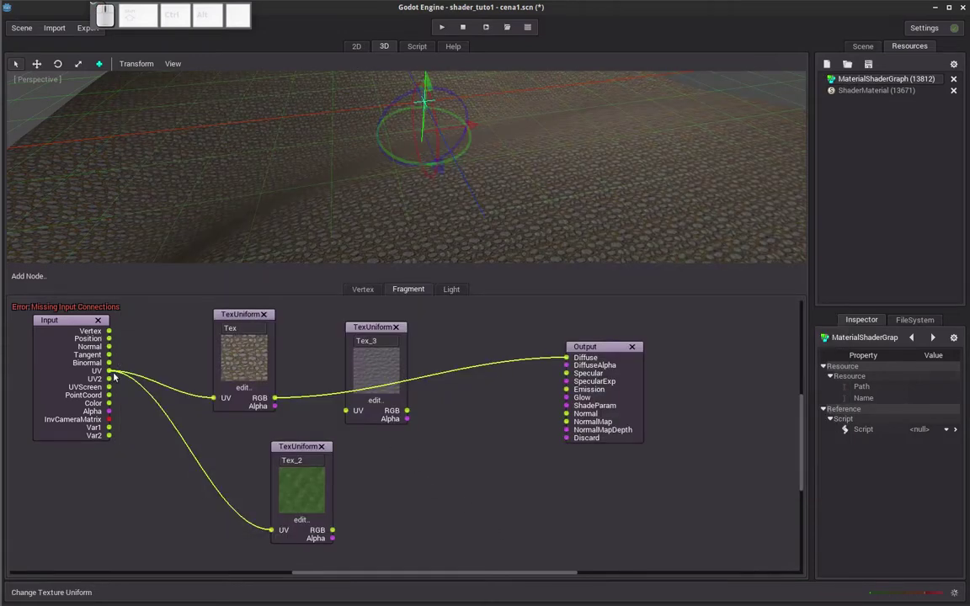
# Wire Input UV into Tex_3 and its RGB into Output Normal, nudging Tex_2 and Tex_3 lower left.
pyautogui.moveTo(113, 375); pyautogui.dragTo(327, 430)
pyautogui.moveTo(302, 450); pyautogui.dragTo(388, 362)
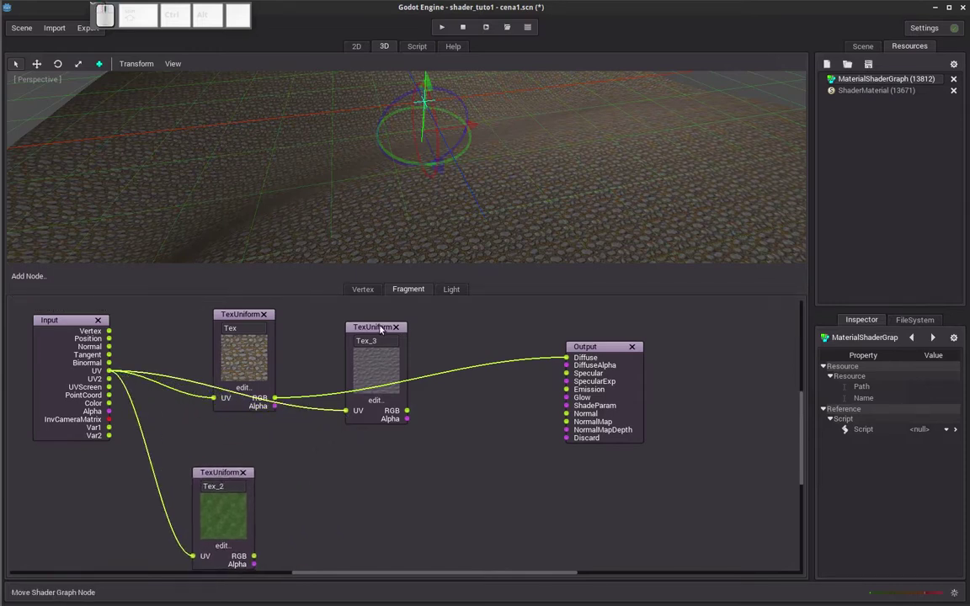
pyautogui.moveTo(374, 336); pyautogui.dragTo(370, 423)
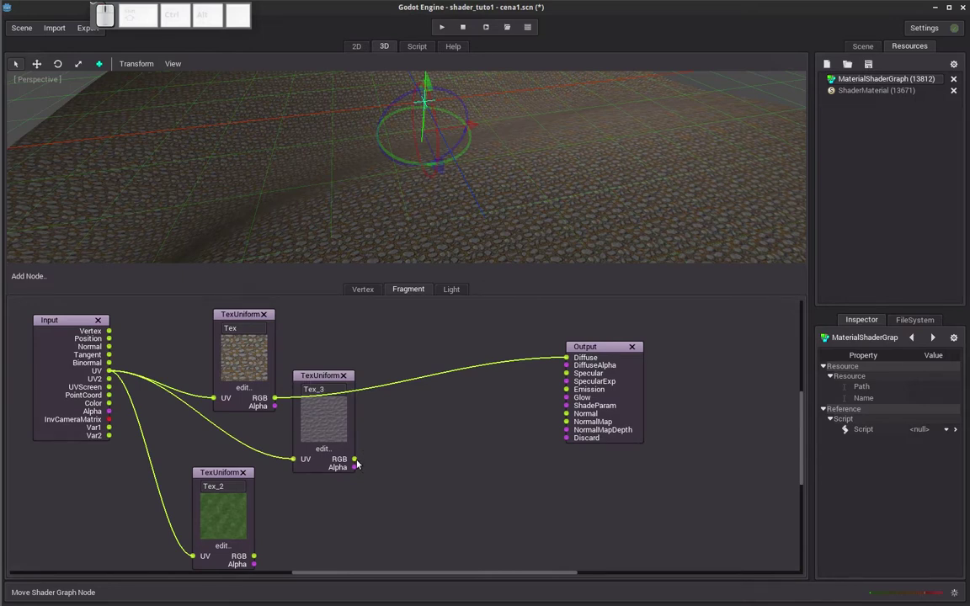
pyautogui.moveTo(360, 465); pyautogui.dragTo(572, 416)
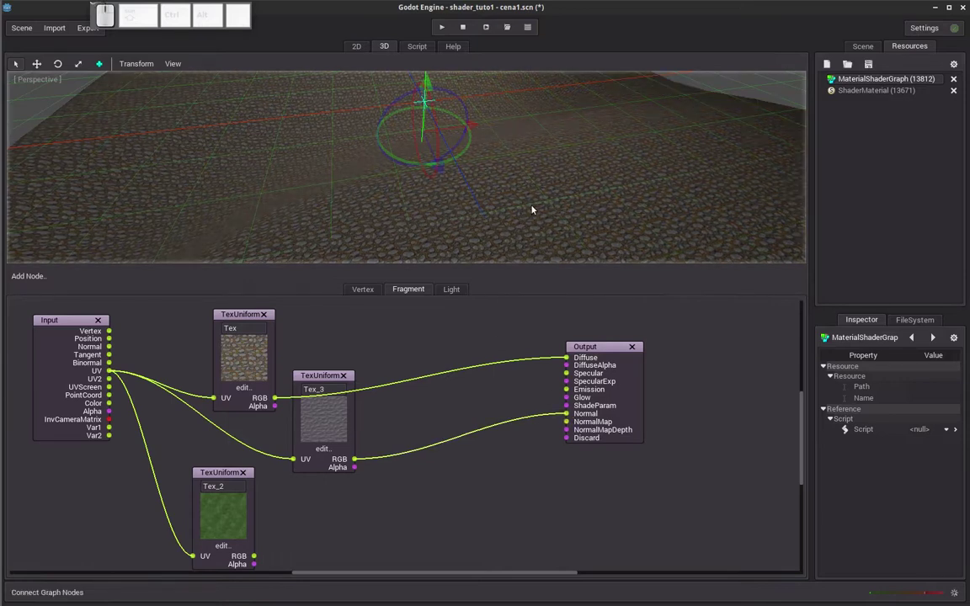
# Orbit and zoom the 3D view to inspect the bumpy stone terrain.
pyautogui.scroll(3)
pyautogui.scroll(-3)
pyautogui.scroll(3)
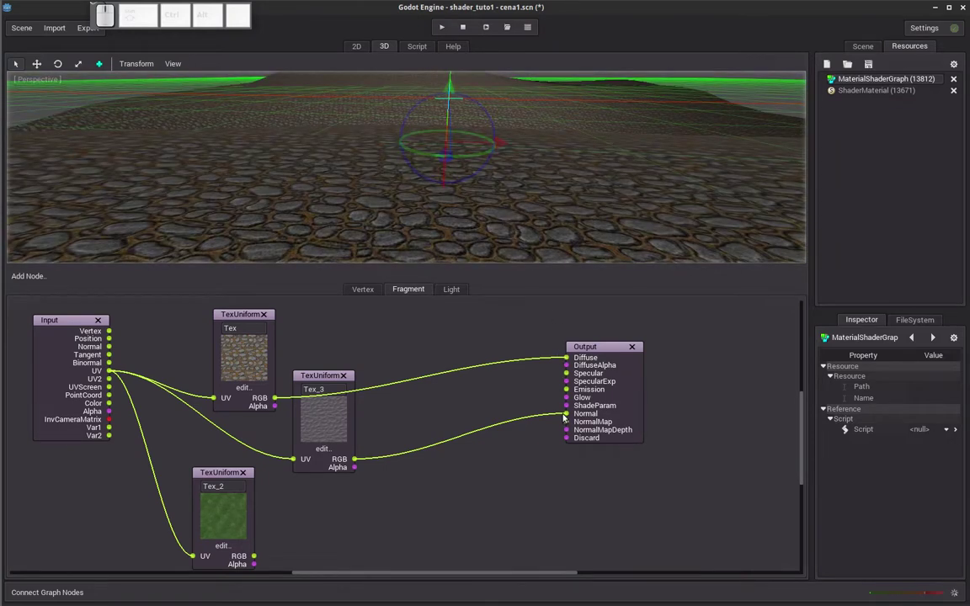
pyautogui.moveTo(568, 417); pyautogui.dragTo(514, 443)
pyautogui.moveTo(514, 442); pyautogui.dragTo(358, 461)
pyautogui.moveTo(358, 461); pyautogui.dragTo(571, 417)
pyautogui.scroll(-3)
pyautogui.moveTo(526, 193); pyautogui.dragTo(539, 209)
pyautogui.scroll(-3)
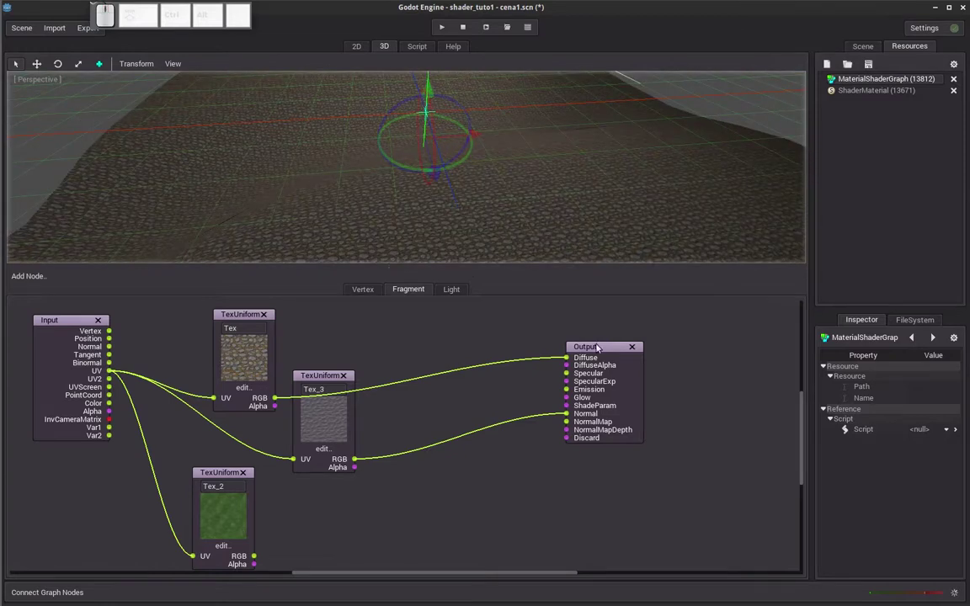
pyautogui.scroll(3)
pyautogui.moveTo(299, 151); pyautogui.dragTo(303, 180)
pyautogui.scroll(-3)
pyautogui.scroll(3)
pyautogui.scroll(3)
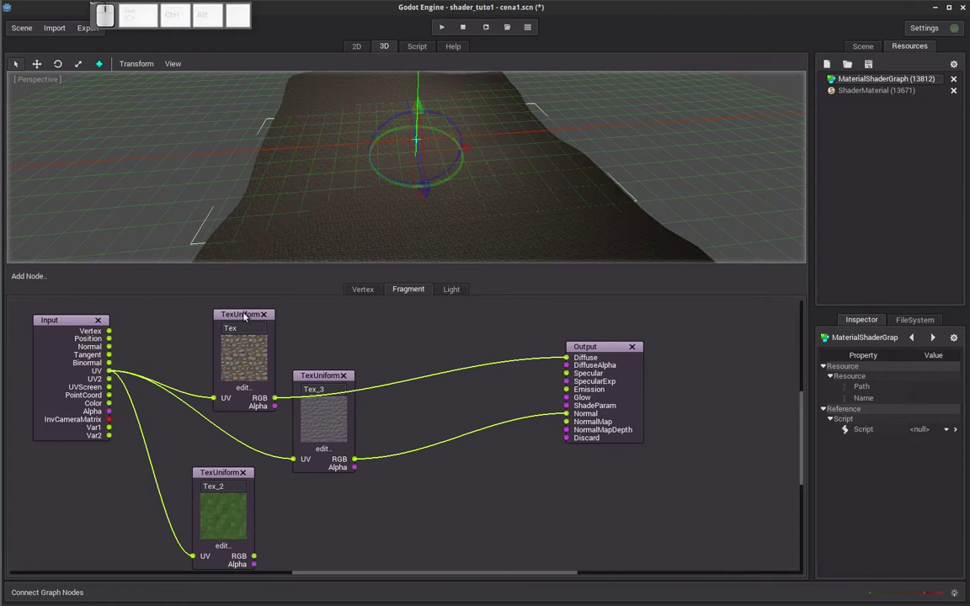
pyautogui.moveTo(327, 378); pyautogui.dragTo(318, 340)
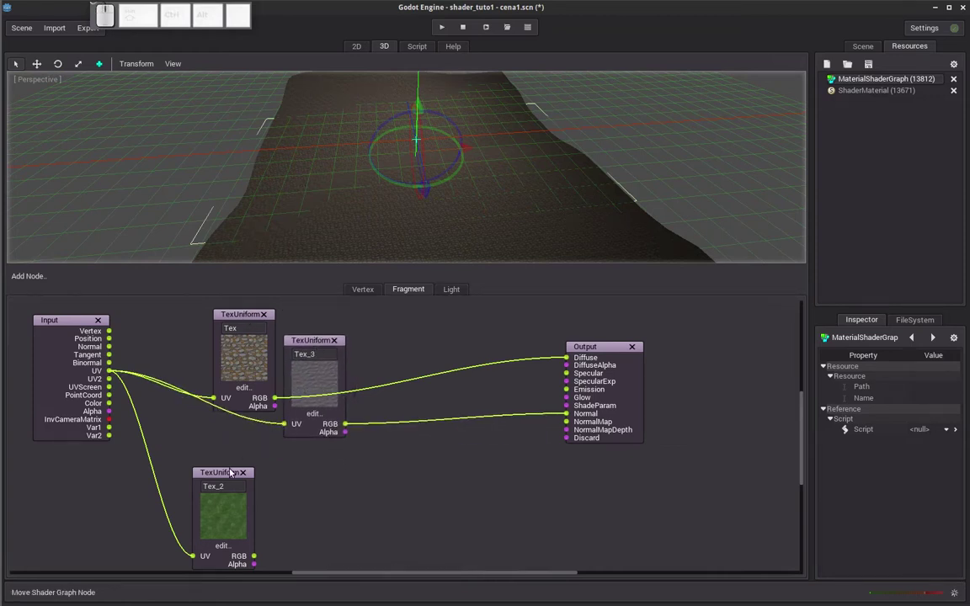
pyautogui.moveTo(232, 473); pyautogui.dragTo(411, 496)
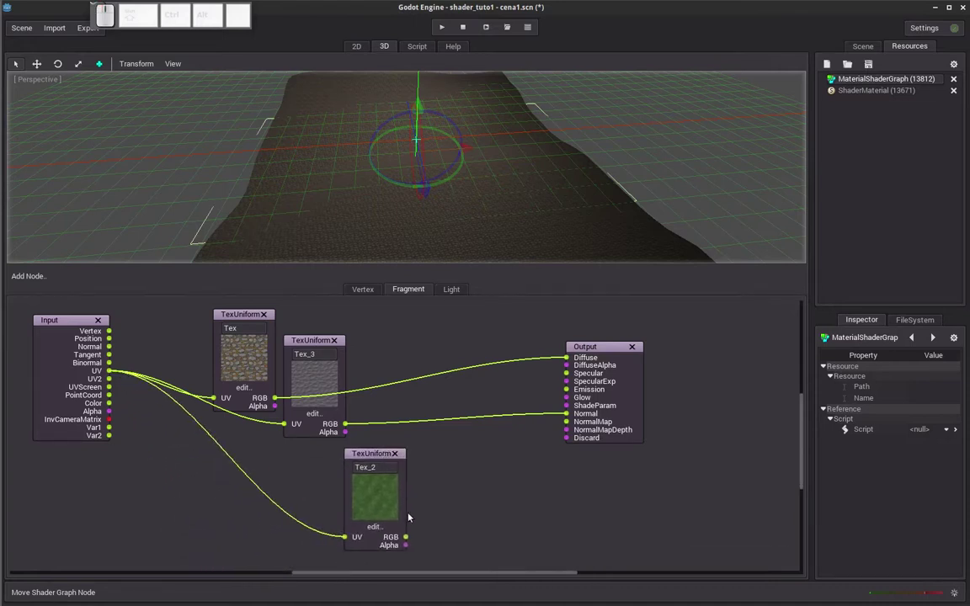
pyautogui.moveTo(411, 540); pyautogui.dragTo(545, 387)
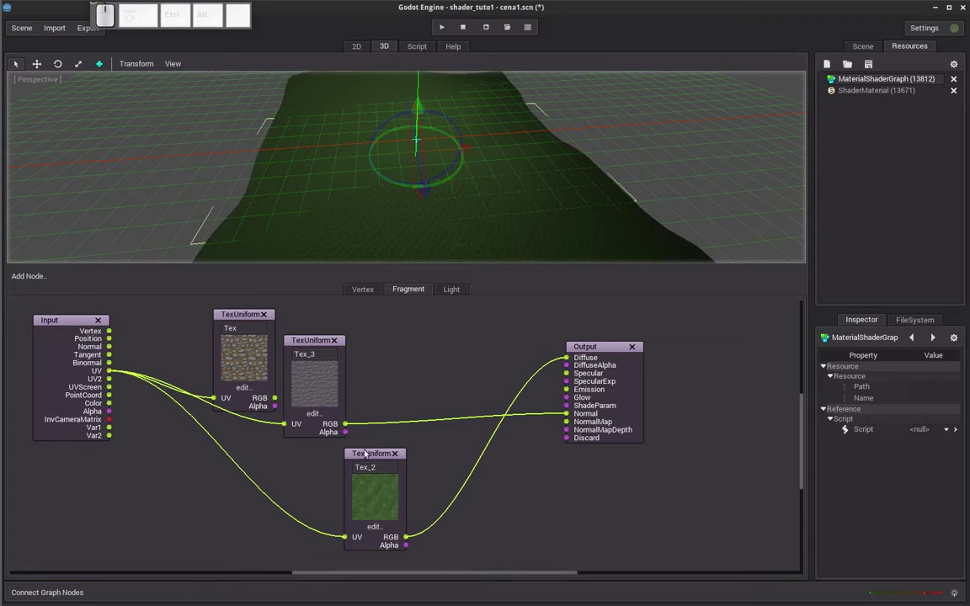
pyautogui.moveTo(371, 456); pyautogui.dragTo(234, 445)
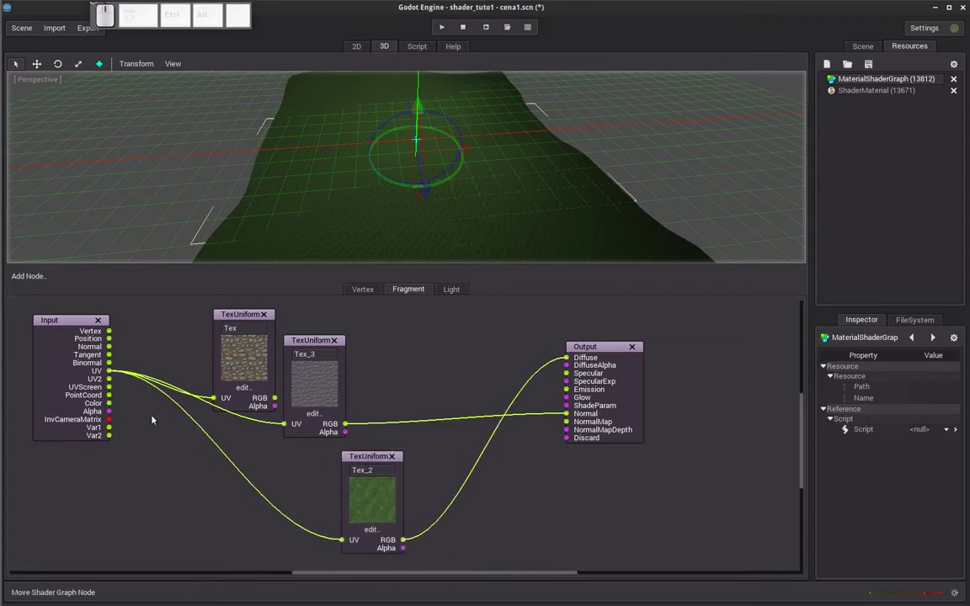
pyautogui.scroll(-3)
pyautogui.scroll(3)
pyautogui.scroll(-3)
pyautogui.moveTo(345, 215); pyautogui.dragTo(364, 171)
pyautogui.scroll(-3)
pyautogui.scroll(3)
pyautogui.moveTo(343, 173); pyautogui.dragTo(349, 164)
pyautogui.scroll(-3)
pyautogui.scroll(3)
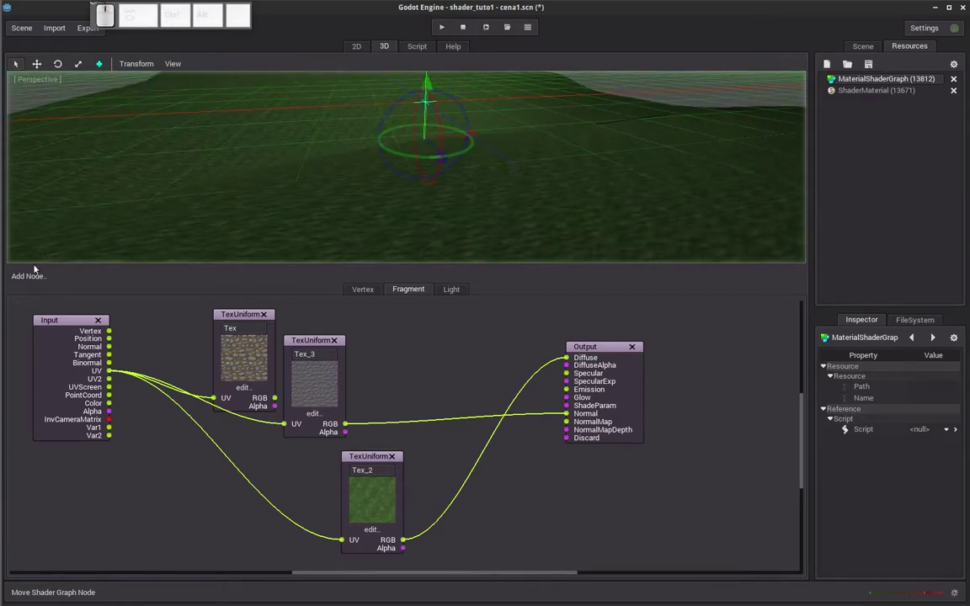
# Add Tex_4 holding grass_1.n.png, fed by Input UV and driving Output Normal.
pyautogui.click(30, 282)
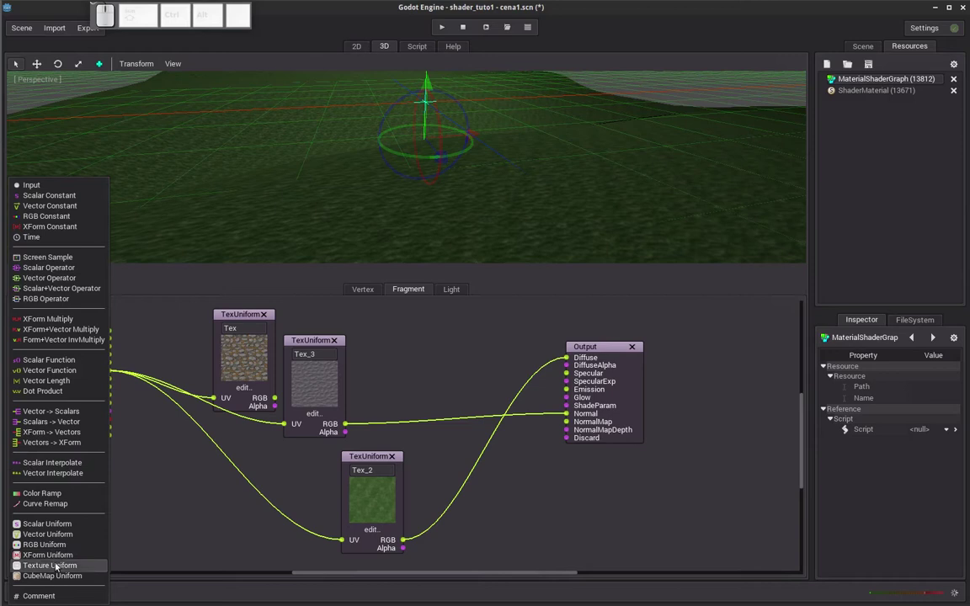
pyautogui.click(58, 567)
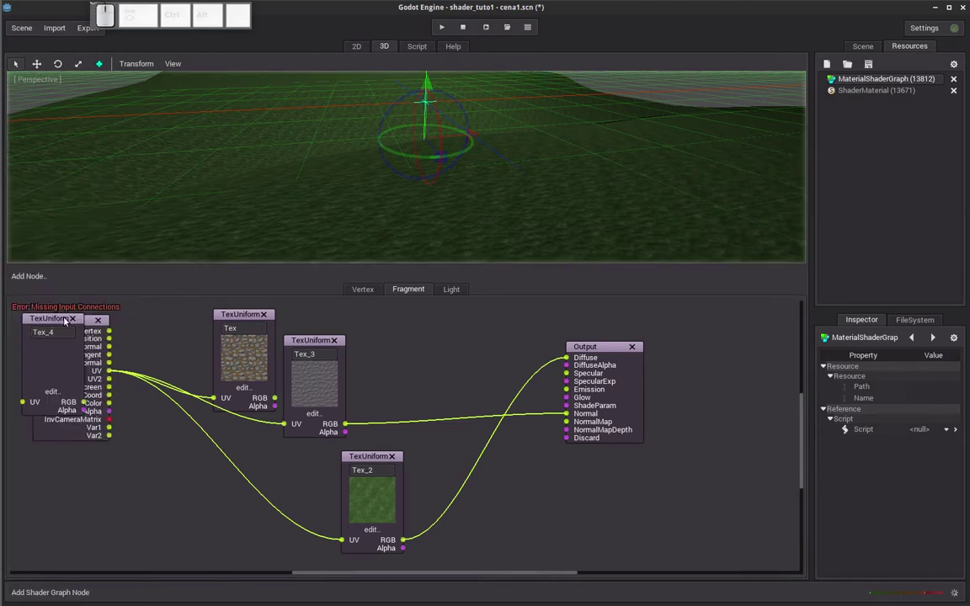
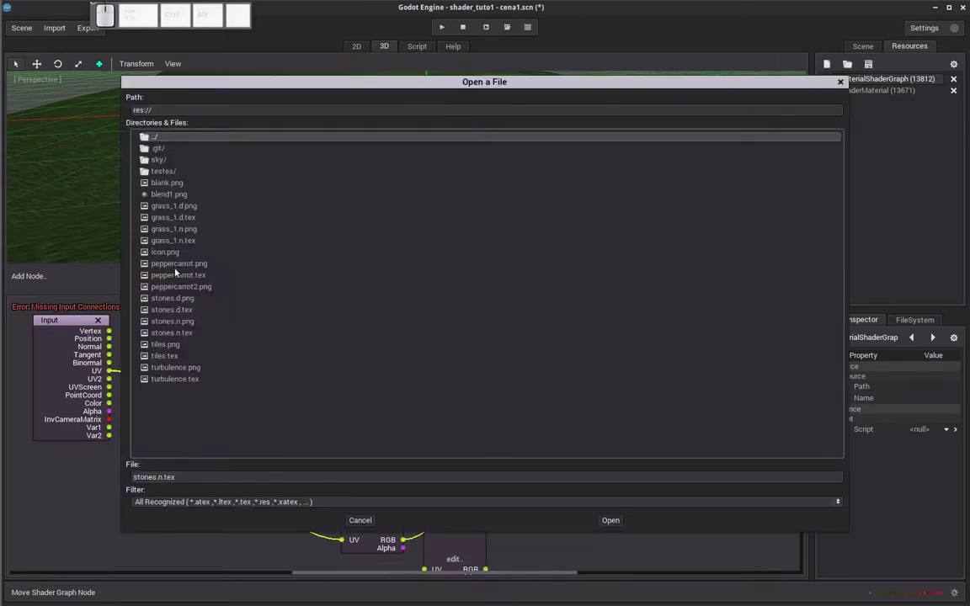
pyautogui.click(190, 232)
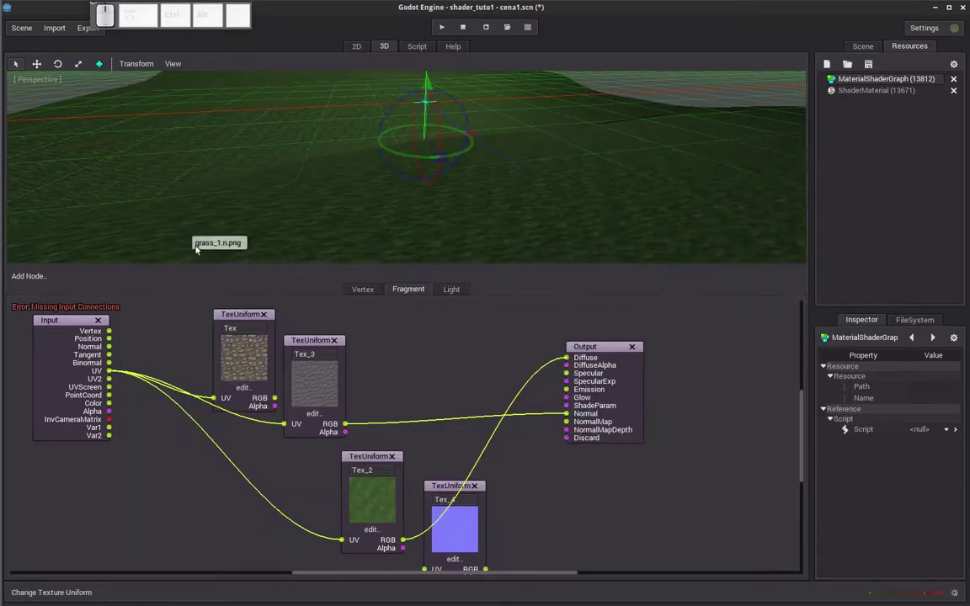
pyautogui.moveTo(386, 417); pyautogui.dragTo(188, 377)
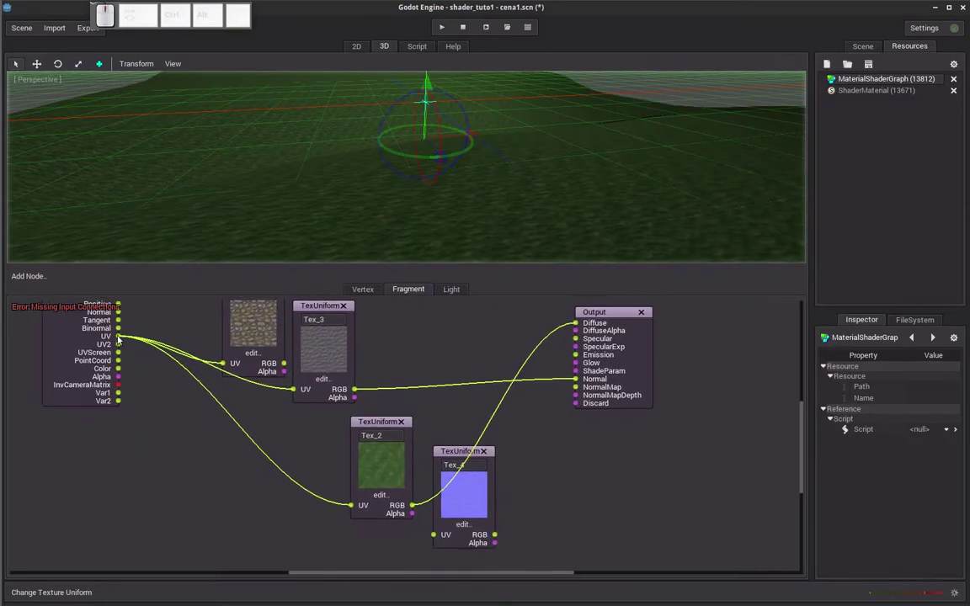
pyautogui.moveTo(123, 342); pyautogui.dragTo(534, 531)
pyautogui.moveTo(498, 536); pyautogui.dragTo(581, 383)
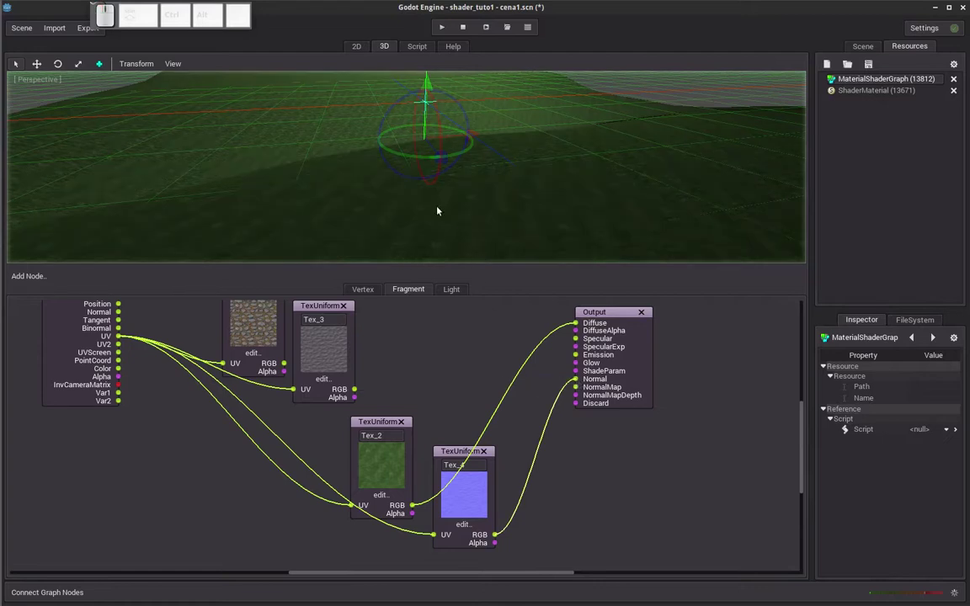
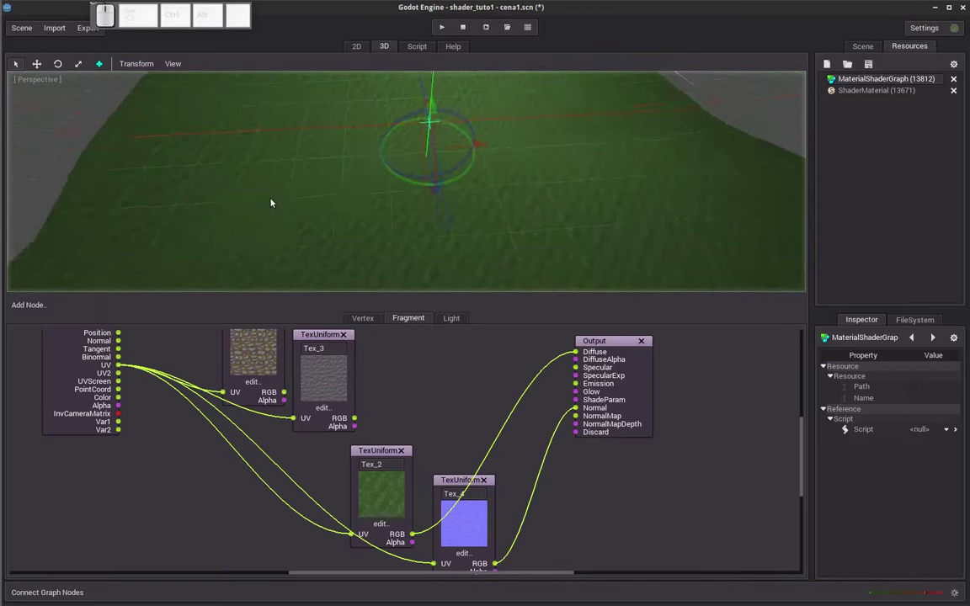
pyautogui.moveTo(277, 184); pyautogui.dragTo(313, 178)
# Shift the Tex_2 and Tex_4 nodes a little left to tidy the graph.
pyautogui.scroll(-3)
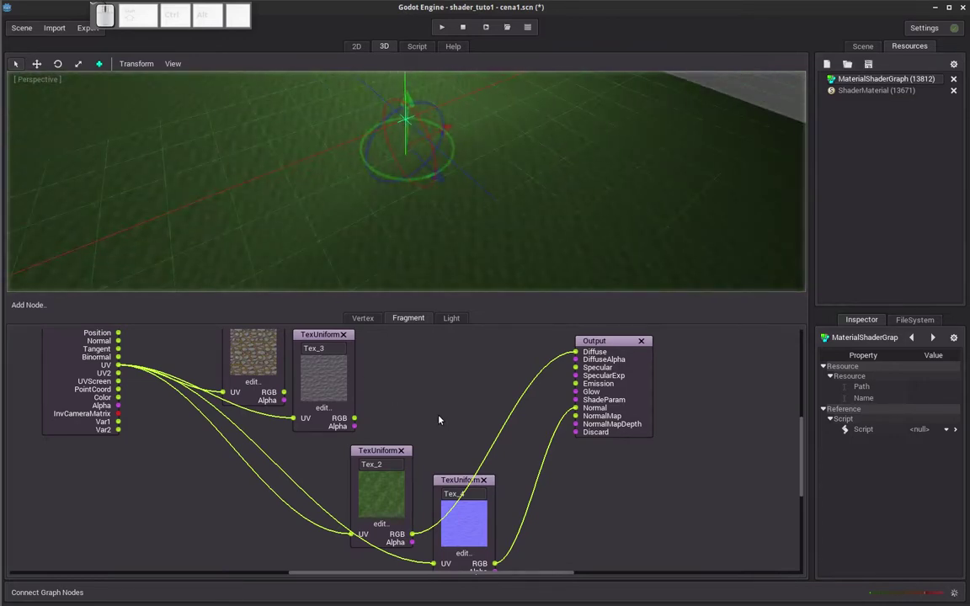
pyautogui.moveTo(377, 452); pyautogui.dragTo(454, 509)
pyautogui.moveTo(467, 483); pyautogui.dragTo(396, 446)
pyautogui.scroll(-3)
pyautogui.scroll(3)
# Import blend1.png as a 3D texture with Repeat and Convert NormalMap to XY unchecked.
pyautogui.click(61, 31)
pyautogui.click(69, 77)
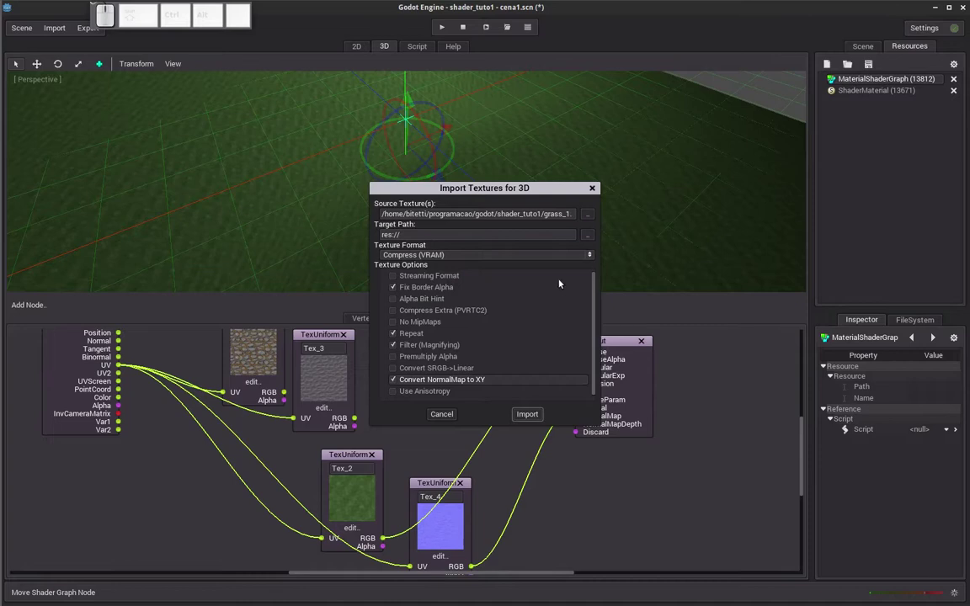
pyautogui.click(589, 213)
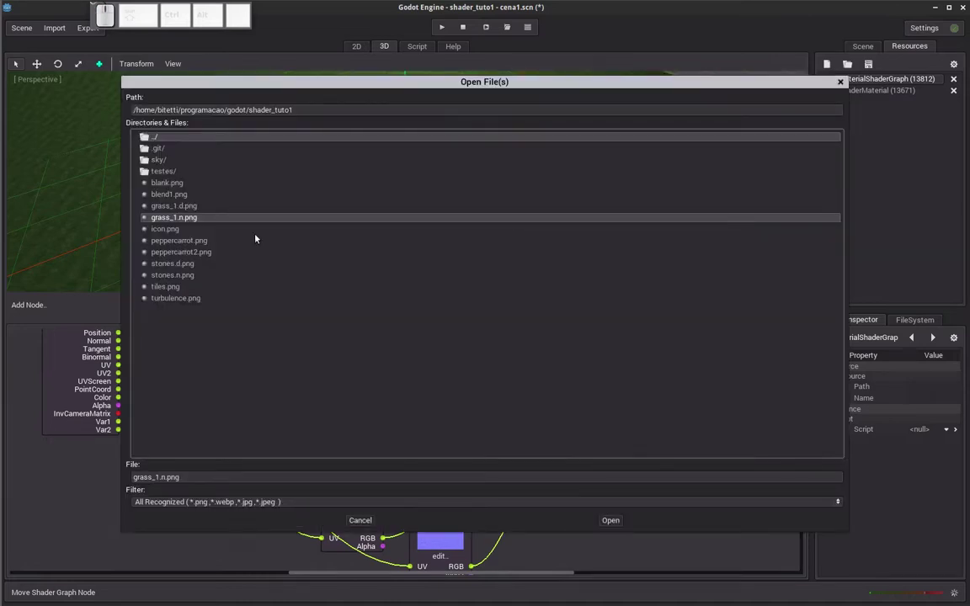
pyautogui.click(181, 194)
pyautogui.click(620, 524)
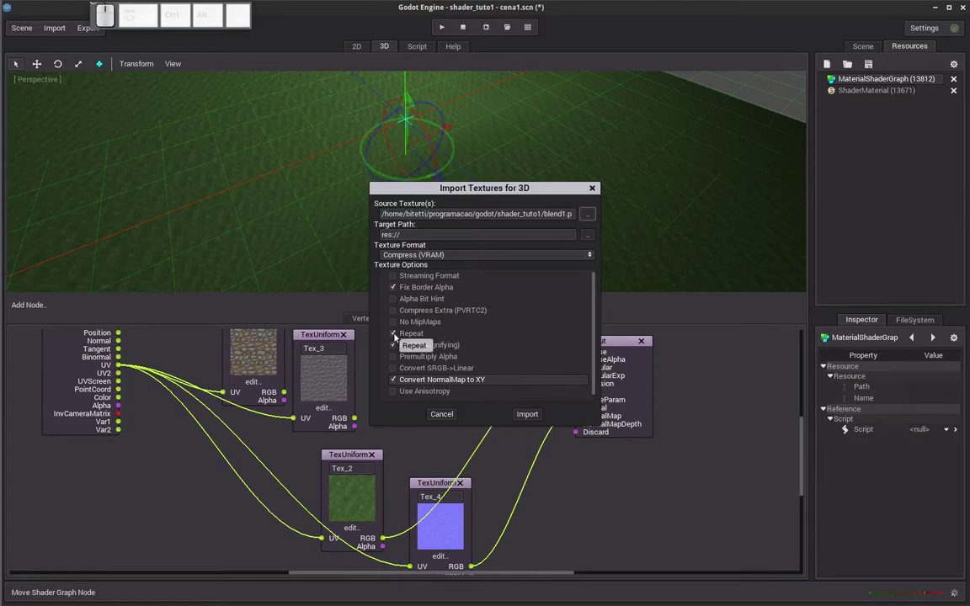
pyautogui.click(398, 334)
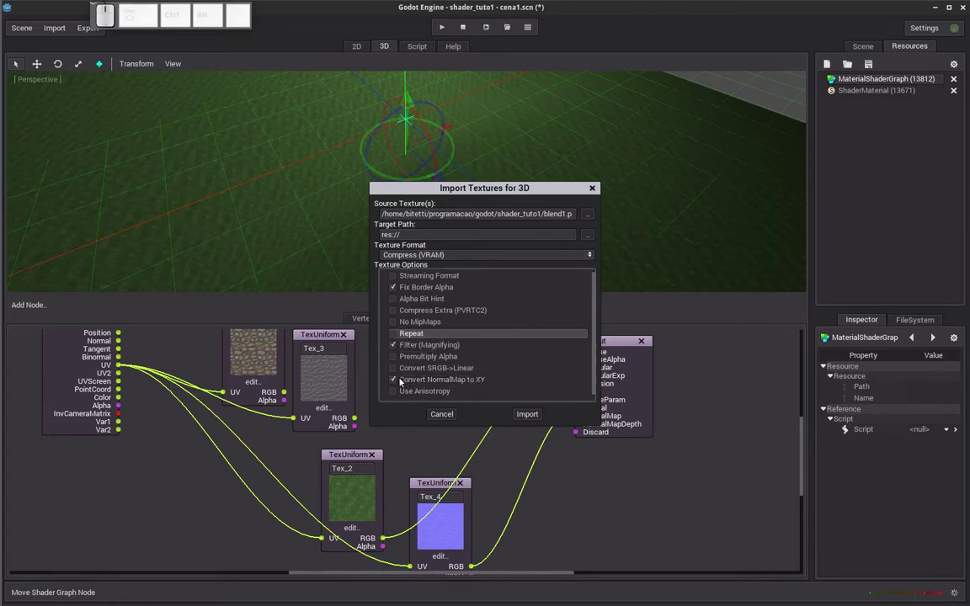
pyautogui.click(397, 384)
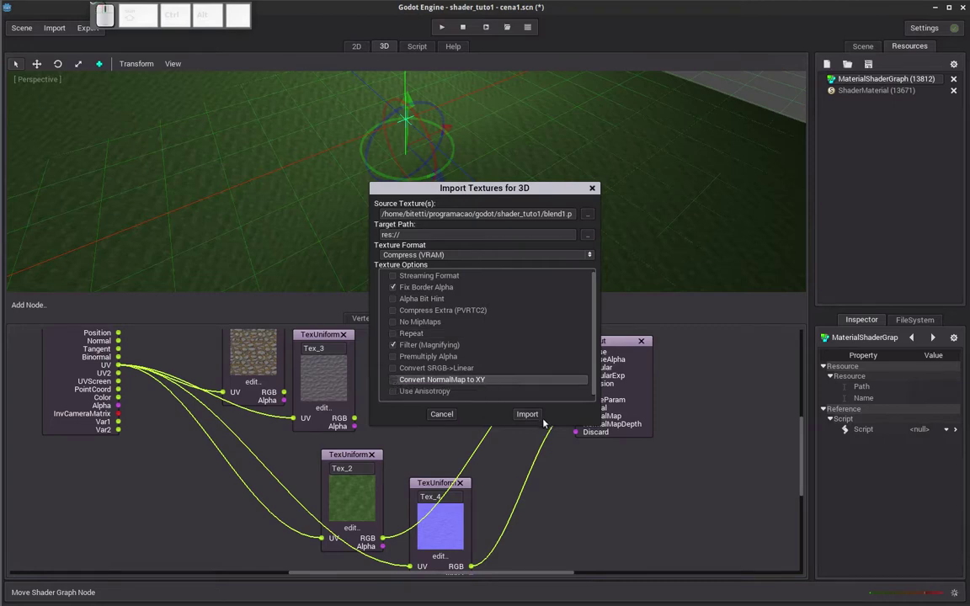
pyautogui.click(541, 420)
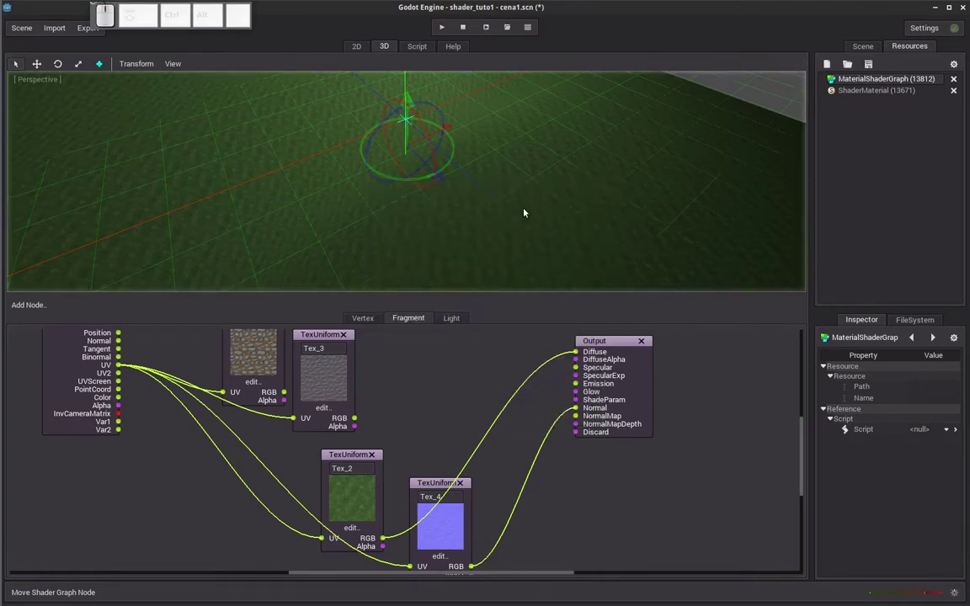
pyautogui.moveTo(512, 179); pyautogui.dragTo(508, 204)
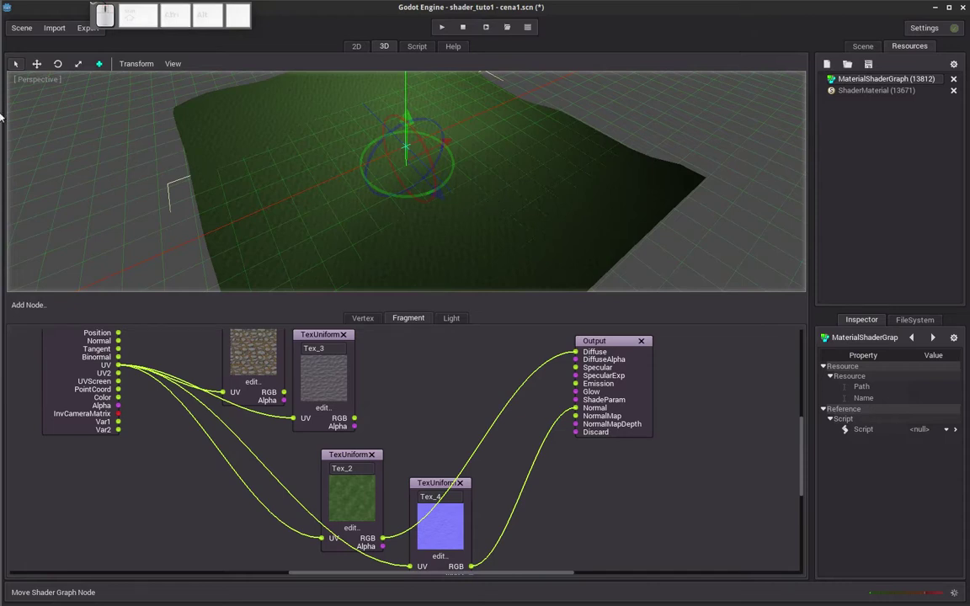
pyautogui.click(10, 62)
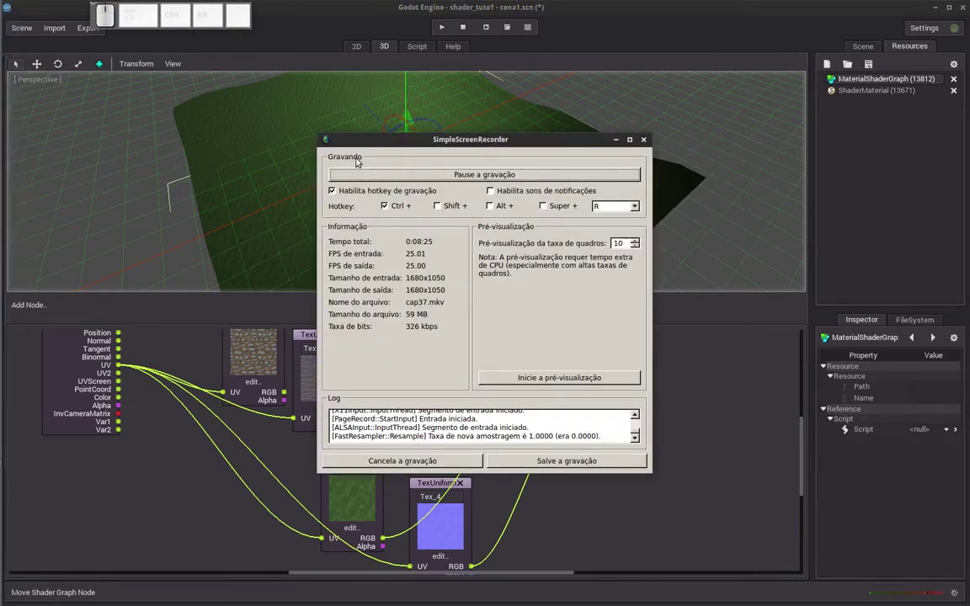
pyautogui.click(367, 174)
pyautogui.click(623, 146)
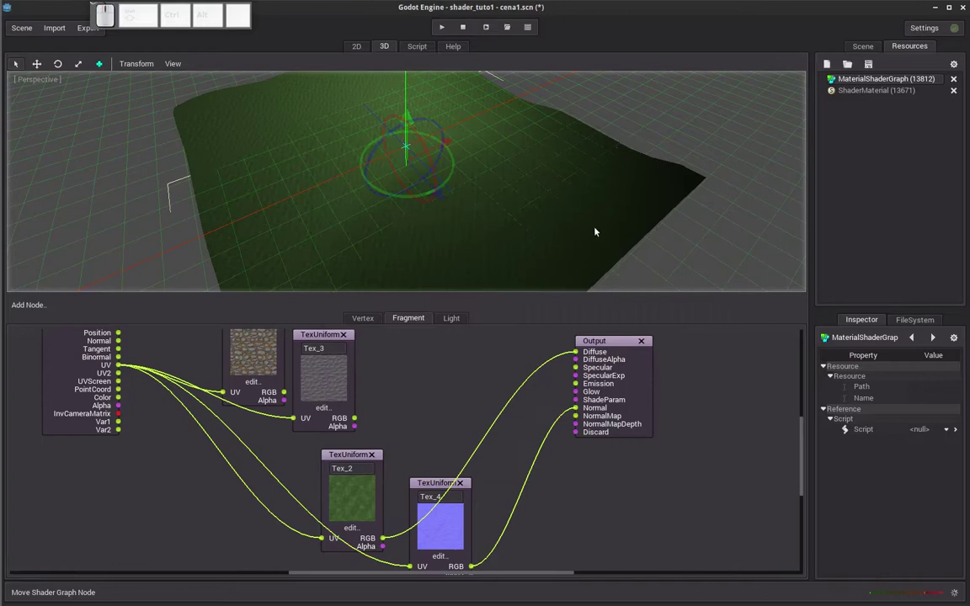
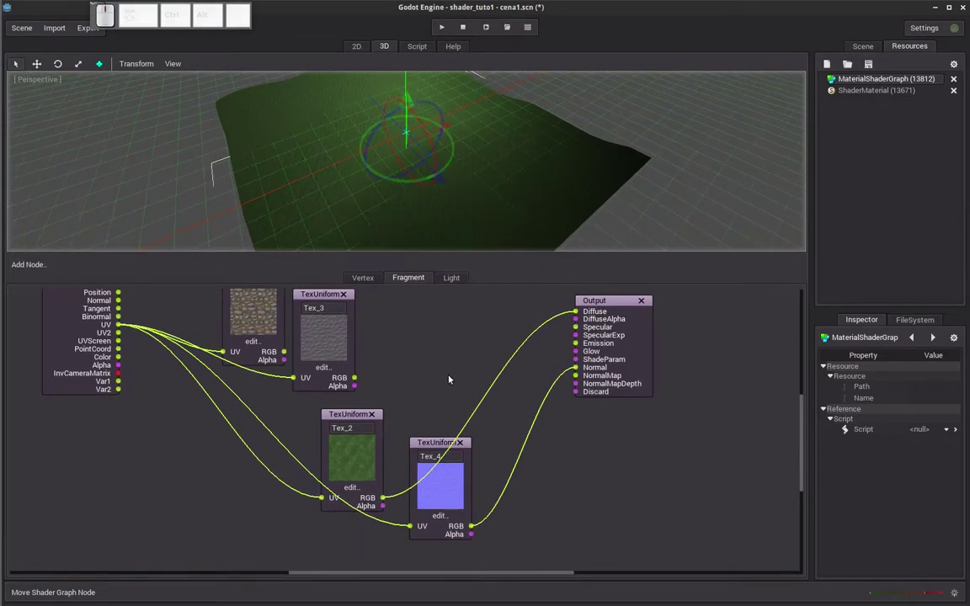
# Add a fifth Texture Uniform node, Tex_5, and load the blend mask texture into it.
pyautogui.click(32, 262)
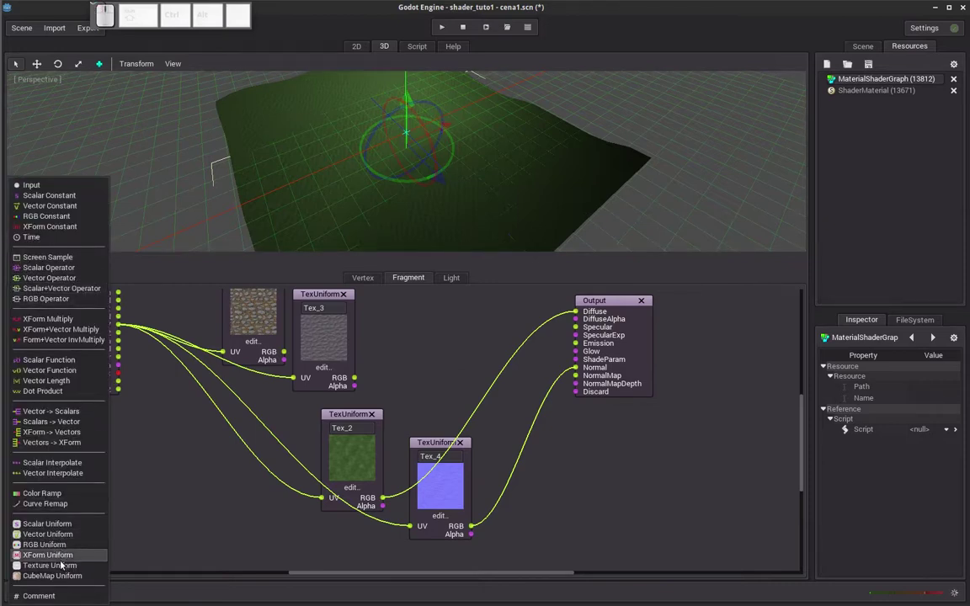
pyautogui.click(64, 567)
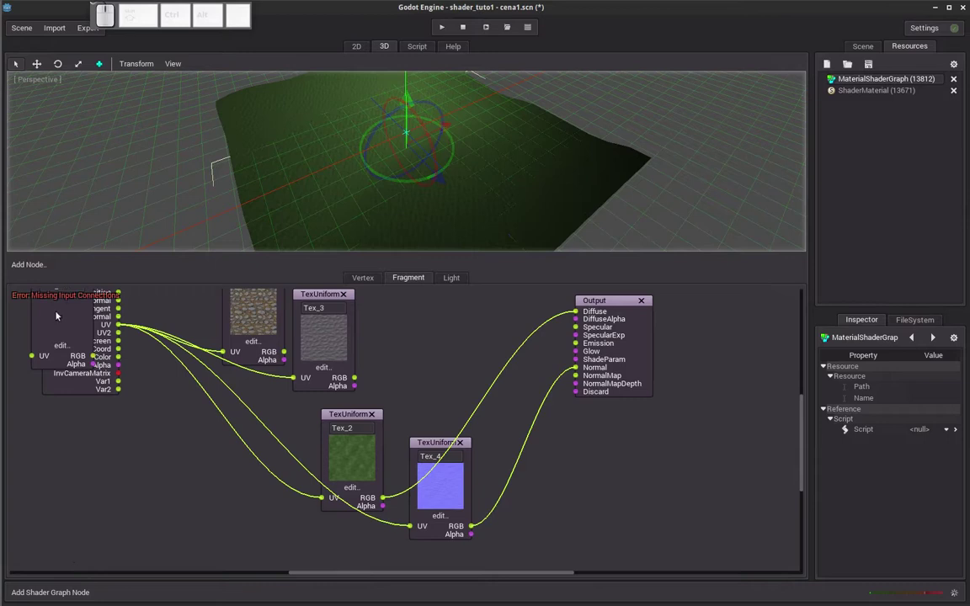
pyautogui.moveTo(176, 321); pyautogui.dragTo(107, 330)
pyautogui.scroll(-3)
pyautogui.click(71, 314)
pyautogui.scroll(3)
pyautogui.click(450, 397)
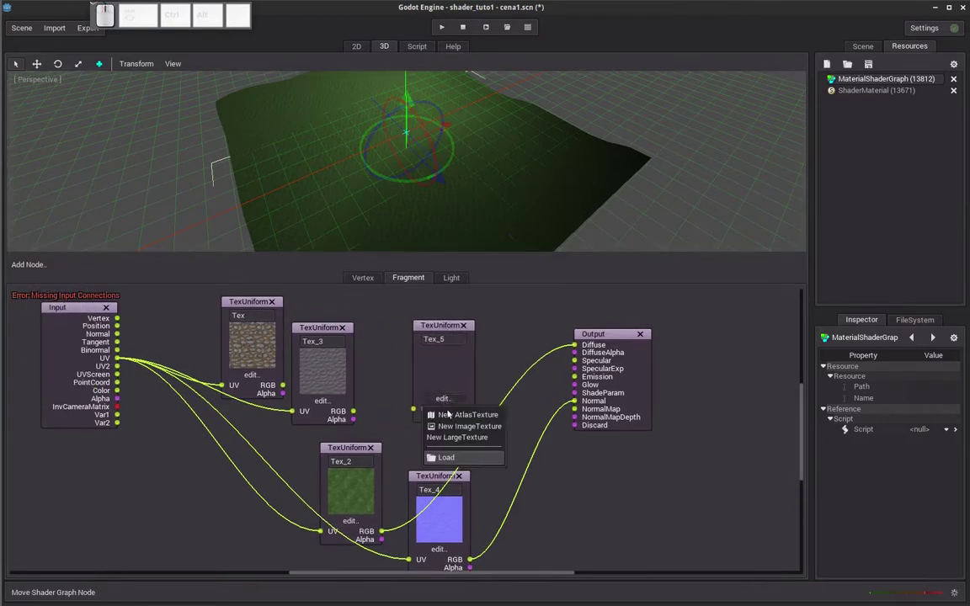
pyautogui.click(453, 458)
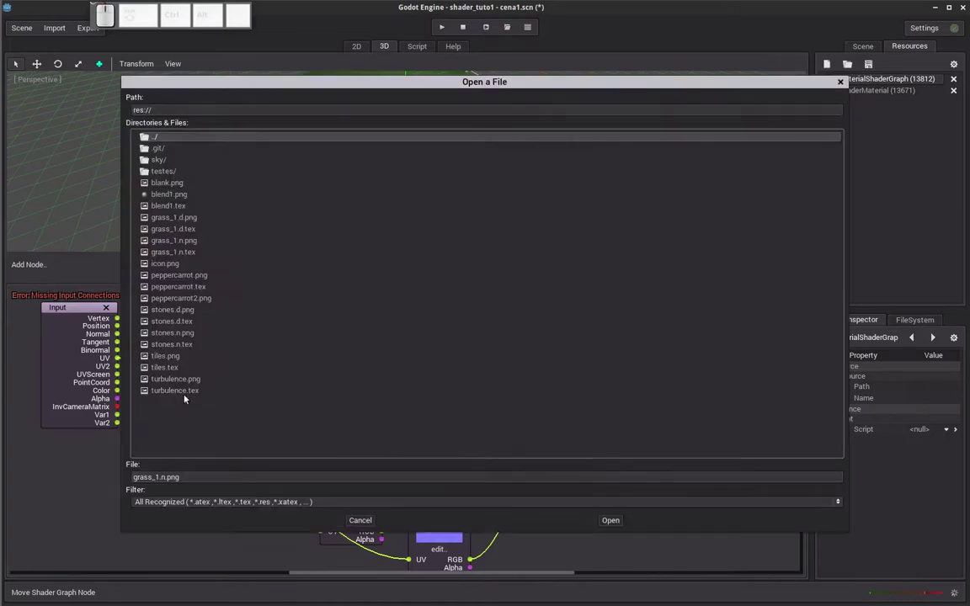
pyautogui.click(175, 208)
pyautogui.click(619, 522)
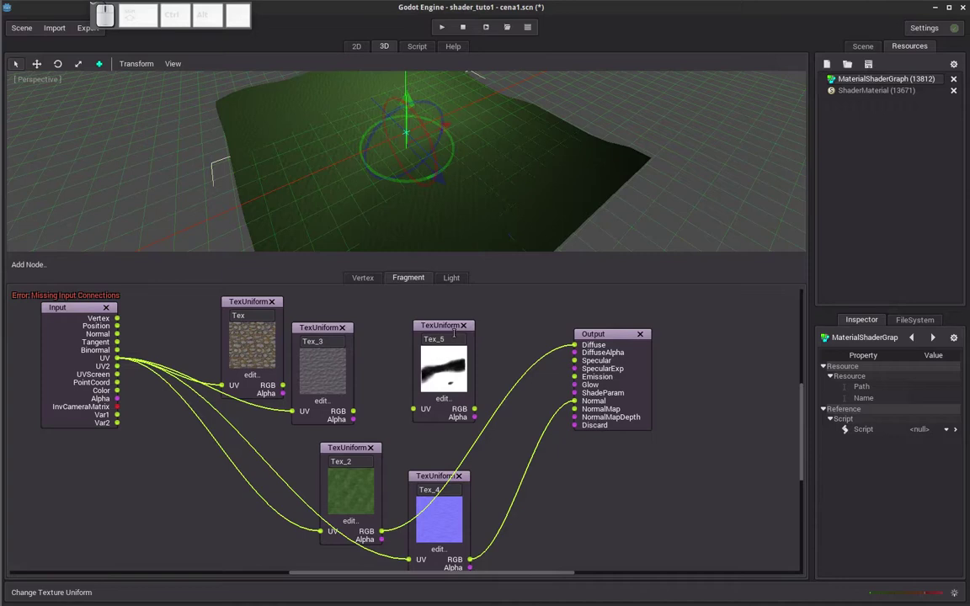
# Drag the Tex_5 mask node toward the lower left of the graph.
pyautogui.click(447, 325)
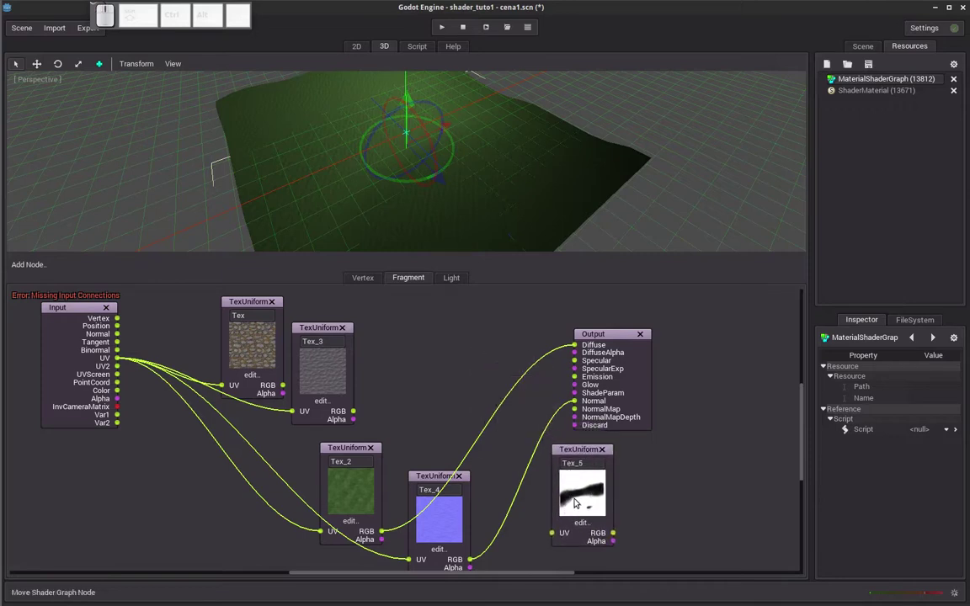
pyautogui.moveTo(585, 456); pyautogui.dragTo(456, 387)
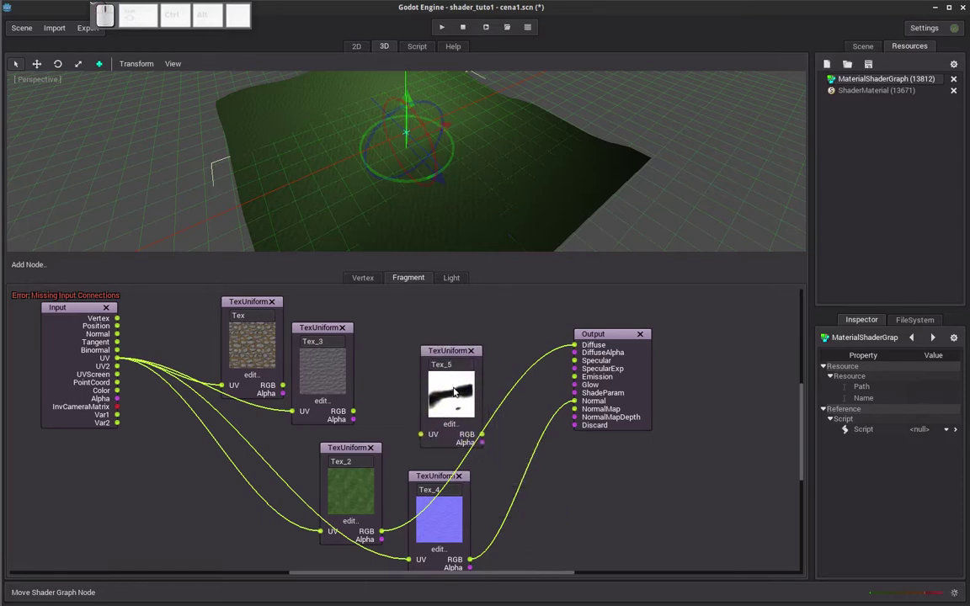
pyautogui.moveTo(452, 356); pyautogui.dragTo(206, 459)
pyautogui.moveTo(209, 467); pyautogui.dragTo(388, 431)
pyautogui.moveTo(406, 416); pyautogui.dragTo(119, 370)
pyautogui.moveTo(72, 322); pyautogui.dragTo(52, 285)
pyautogui.click(38, 271)
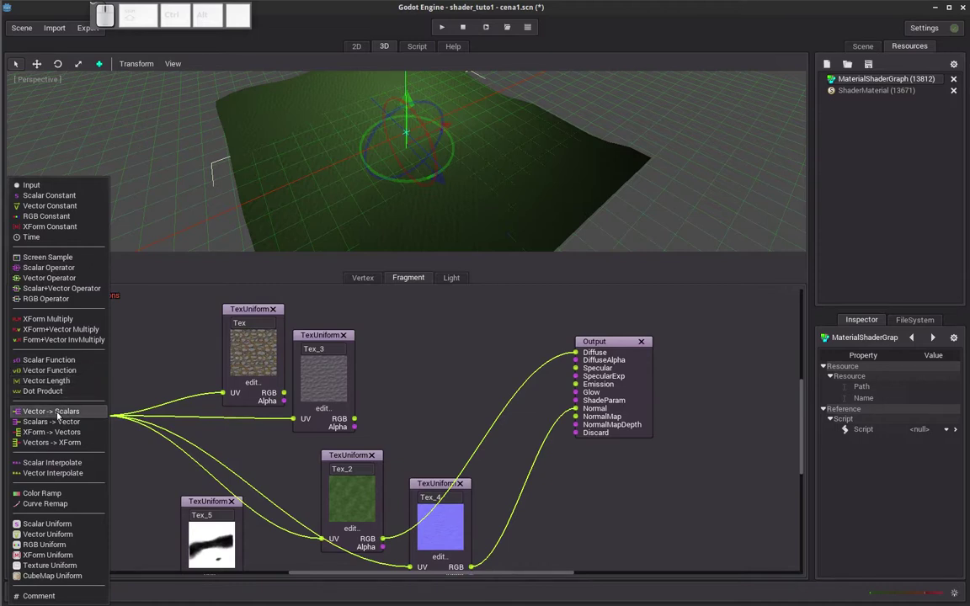
# Add a Vector -> Scalars node, feed Input UV into Tex_5 and Tex_5 RGB into its vec.
pyautogui.click(60, 416)
pyautogui.moveTo(69, 317); pyautogui.dragTo(211, 496)
pyautogui.scroll(3)
pyautogui.middleClick(153, 466)
pyautogui.moveTo(243, 376); pyautogui.dragTo(275, 480)
pyautogui.moveTo(112, 335); pyautogui.dragTo(119, 343)
pyautogui.moveTo(109, 333); pyautogui.dragTo(204, 490)
pyautogui.moveTo(212, 410); pyautogui.dragTo(220, 508)
pyautogui.moveTo(214, 535); pyautogui.dragTo(333, 513)
pyautogui.moveTo(317, 506); pyautogui.dragTo(306, 469)
# Rearrange Tex_3 to the left, Tex_2 beside the Output node and Tex_4 below Tex_3.
pyautogui.scroll(3)
pyautogui.moveTo(411, 351); pyautogui.dragTo(410, 405)
pyautogui.moveTo(414, 430); pyautogui.dragTo(402, 425)
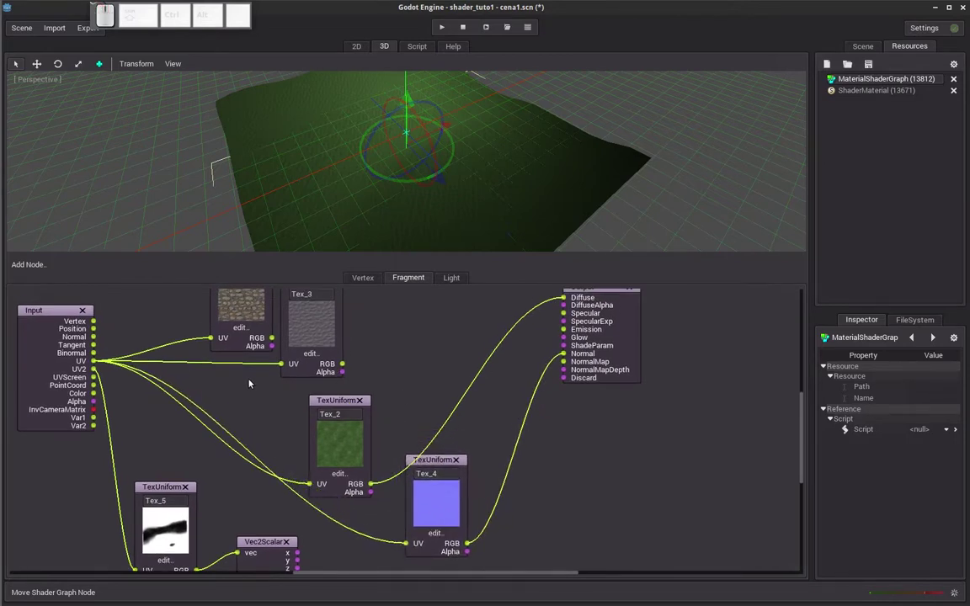
pyautogui.moveTo(449, 462); pyautogui.dragTo(333, 322)
pyautogui.moveTo(279, 409); pyautogui.dragTo(334, 338)
pyautogui.moveTo(323, 315); pyautogui.dragTo(294, 323)
pyautogui.middleClick(316, 345)
pyautogui.moveTo(343, 444); pyautogui.dragTo(117, 375)
# Try a vector operator and a Vector Function node, then delete the unwanted VecFunc.
pyautogui.click(20, 264)
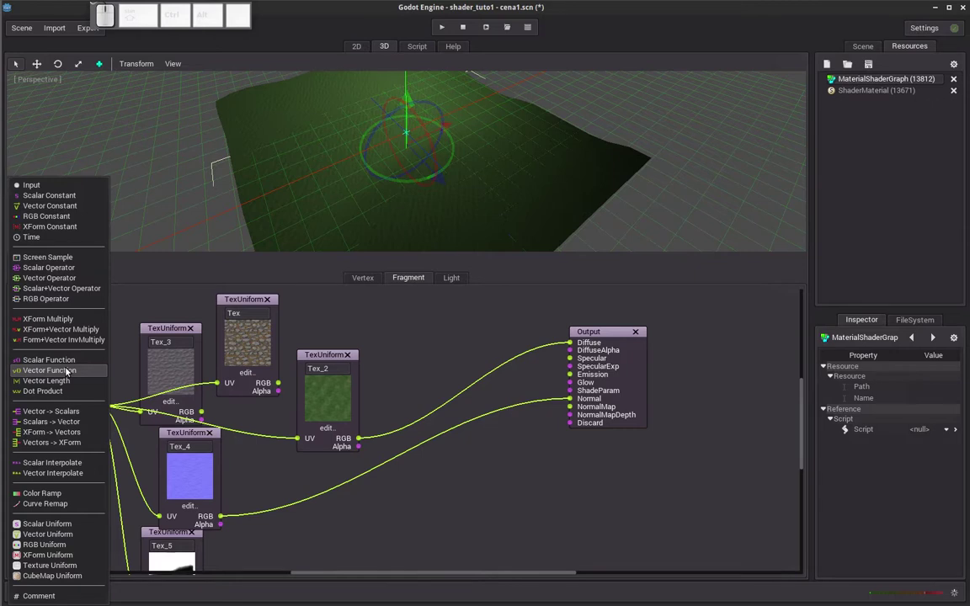
pyautogui.scroll(3)
pyautogui.click(63, 282)
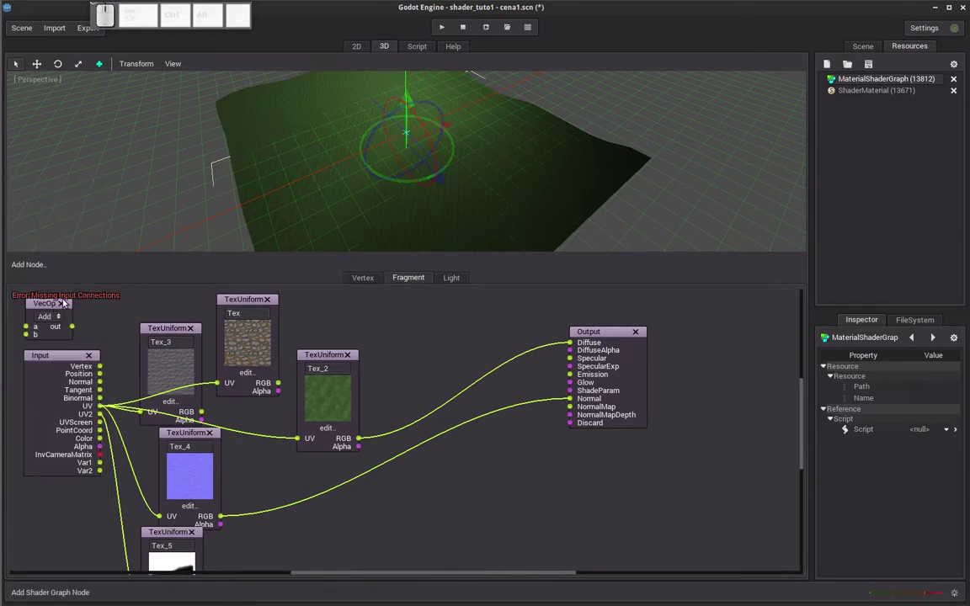
pyautogui.click(64, 306)
pyautogui.middleClick(64, 303)
pyautogui.click(32, 270)
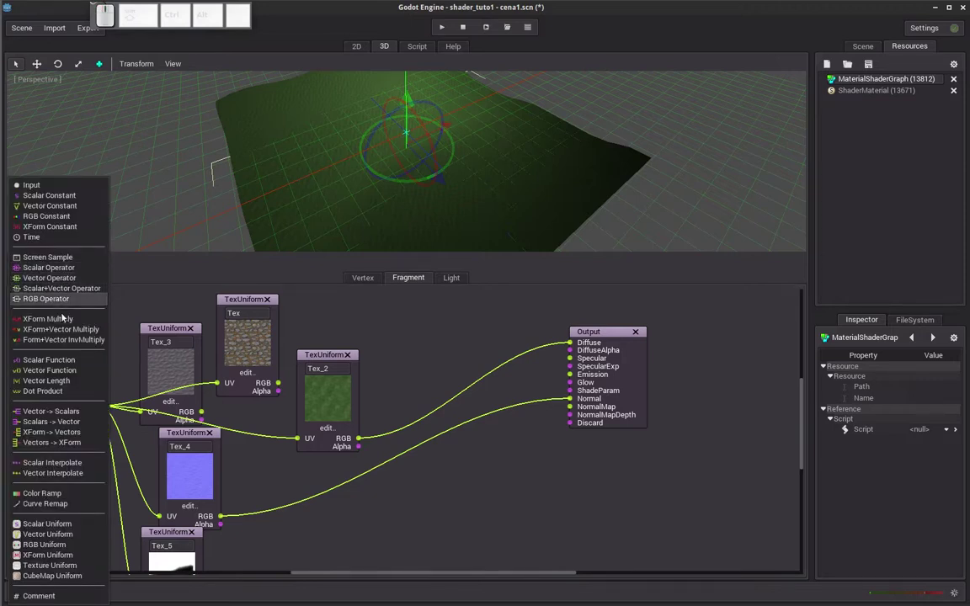
pyautogui.click(70, 373)
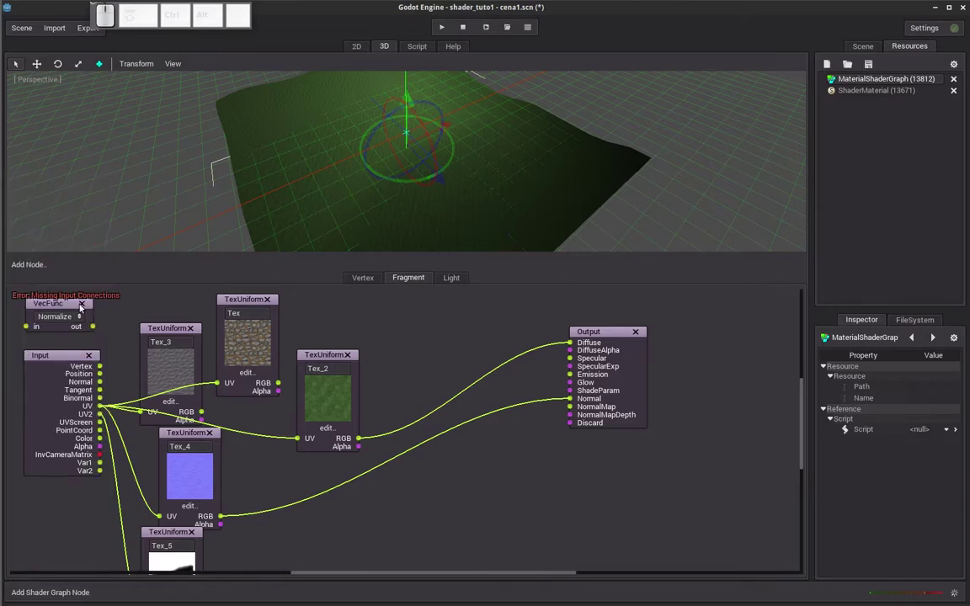
pyautogui.click(86, 304)
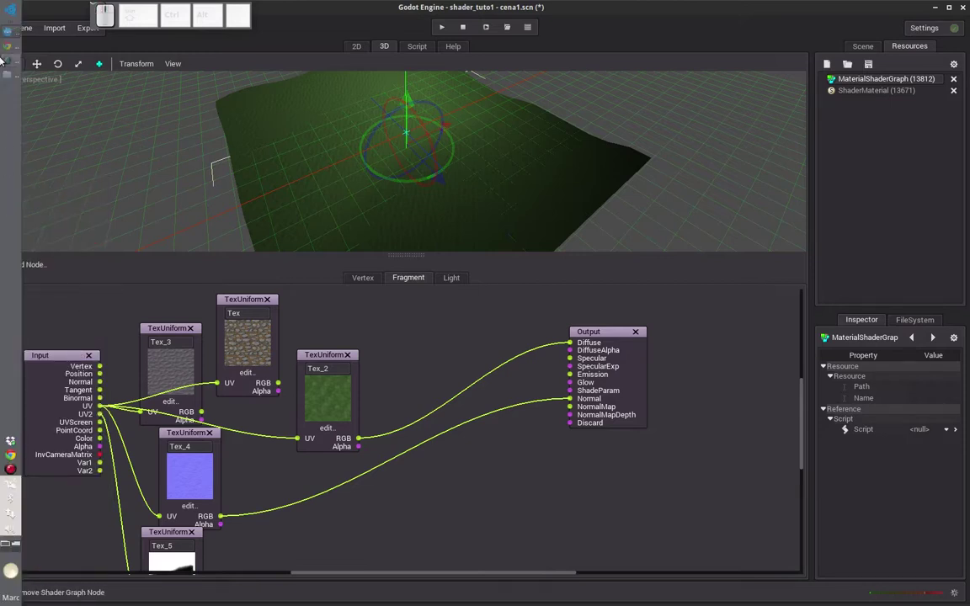
# Add a Vector Interpolate node to the Fragment graph.
pyautogui.click(5, 63)
pyautogui.click(355, 176)
pyautogui.click(205, 519)
pyautogui.click(44, 272)
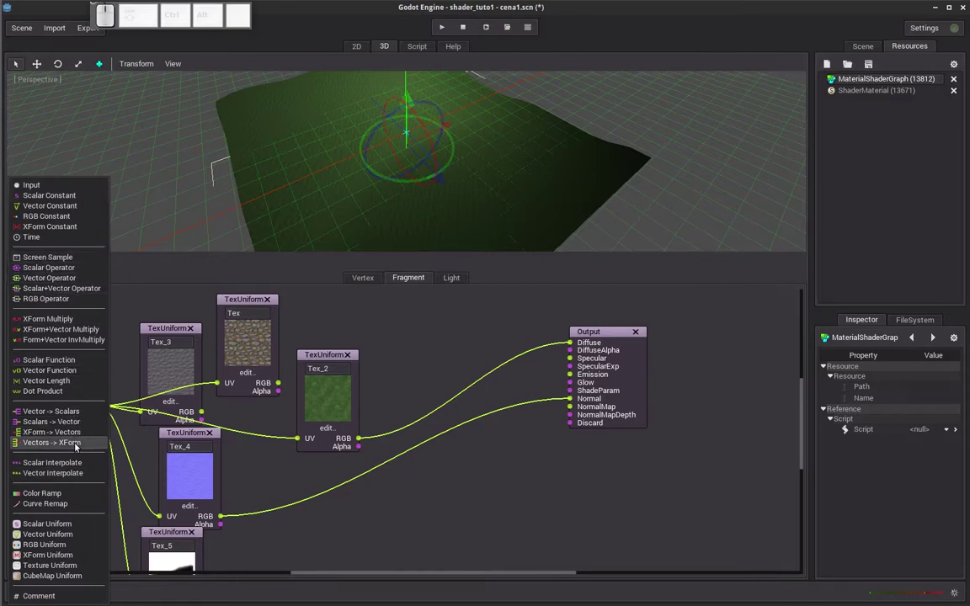
pyautogui.click(78, 477)
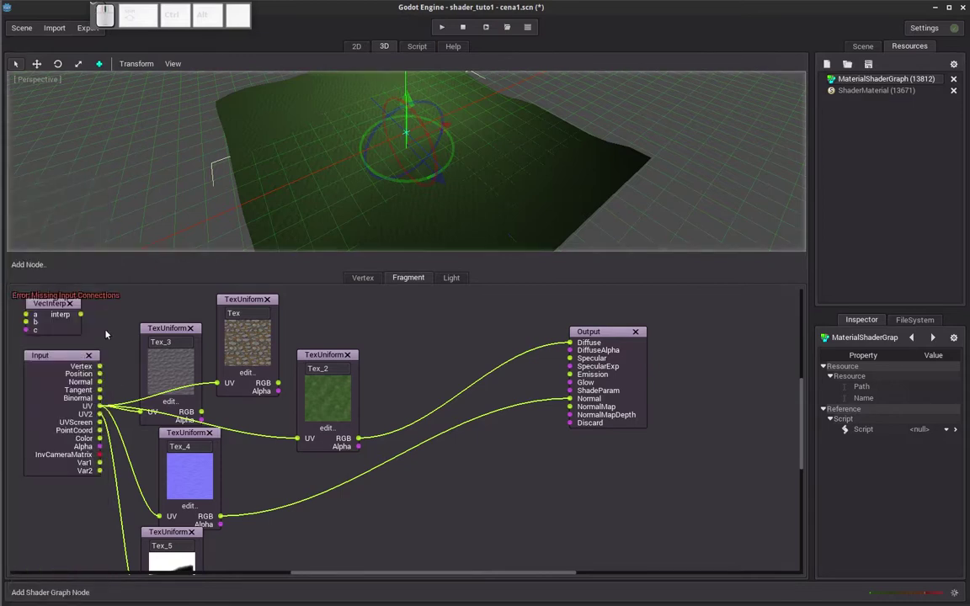
# Place VecInterp by the Output and connect Tex RGB to a and Tex_2 RGB to b.
pyautogui.moveTo(57, 307); pyautogui.dragTo(439, 346)
pyautogui.moveTo(283, 385); pyautogui.dragTo(369, 413)
pyautogui.moveTo(361, 442); pyautogui.dragTo(374, 397)
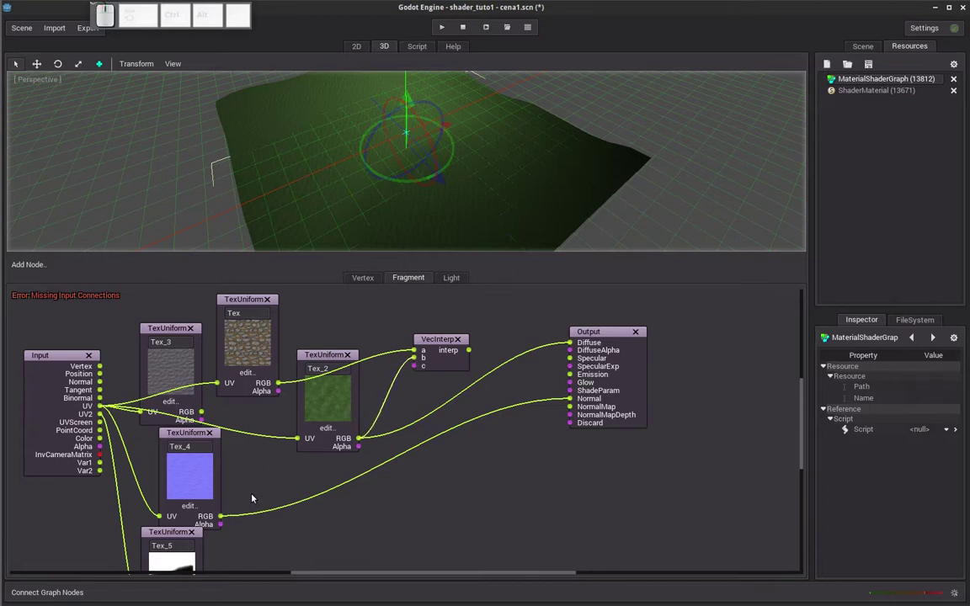
pyautogui.scroll(3)
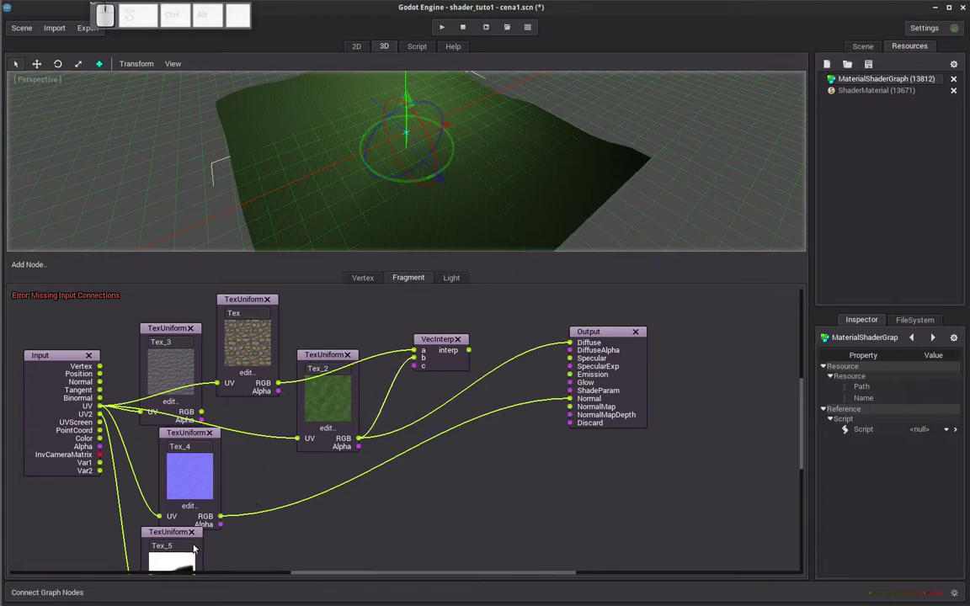
pyautogui.moveTo(177, 536); pyautogui.dragTo(277, 526)
pyautogui.moveTo(277, 524); pyautogui.dragTo(380, 525)
pyautogui.scroll(3)
pyautogui.moveTo(379, 526); pyautogui.dragTo(305, 543)
# Add a Vec2Scalar node fed by Tex_5 RGB and link its x to VecInterp c.
pyautogui.click(248, 464)
pyautogui.moveTo(260, 551); pyautogui.dragTo(403, 357)
pyautogui.moveTo(430, 304); pyautogui.dragTo(604, 298)
pyautogui.moveTo(600, 297); pyautogui.dragTo(587, 326)
pyautogui.moveTo(491, 320); pyautogui.dragTo(309, 460)
pyautogui.moveTo(292, 502); pyautogui.dragTo(451, 389)
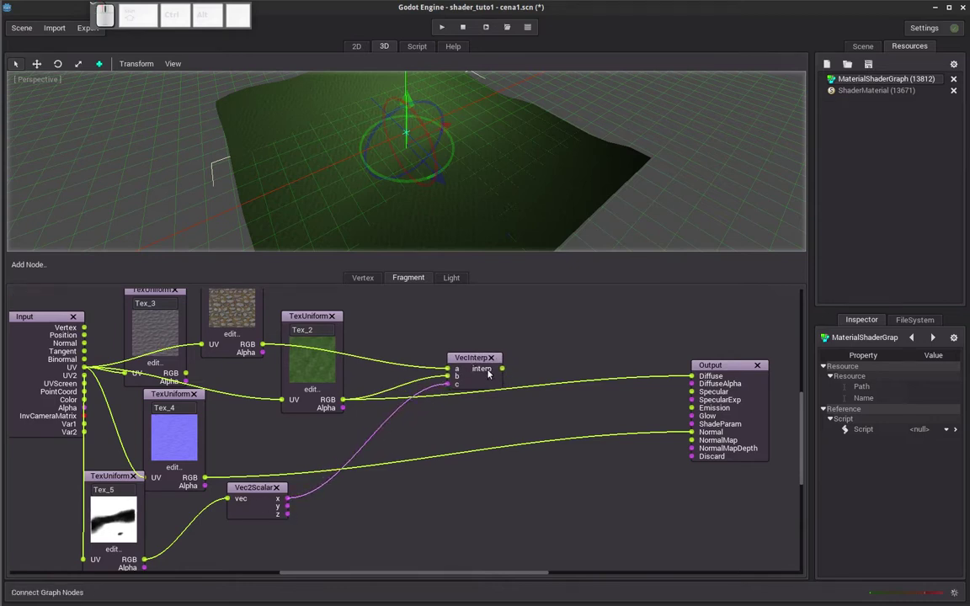
pyautogui.moveTo(508, 372); pyautogui.dragTo(698, 377)
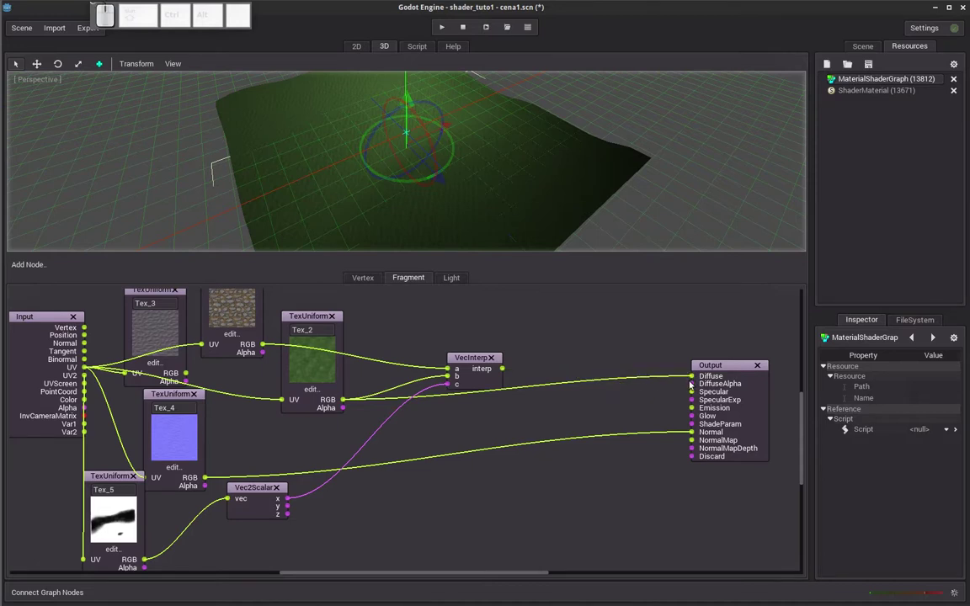
pyautogui.moveTo(506, 170); pyautogui.dragTo(524, 348)
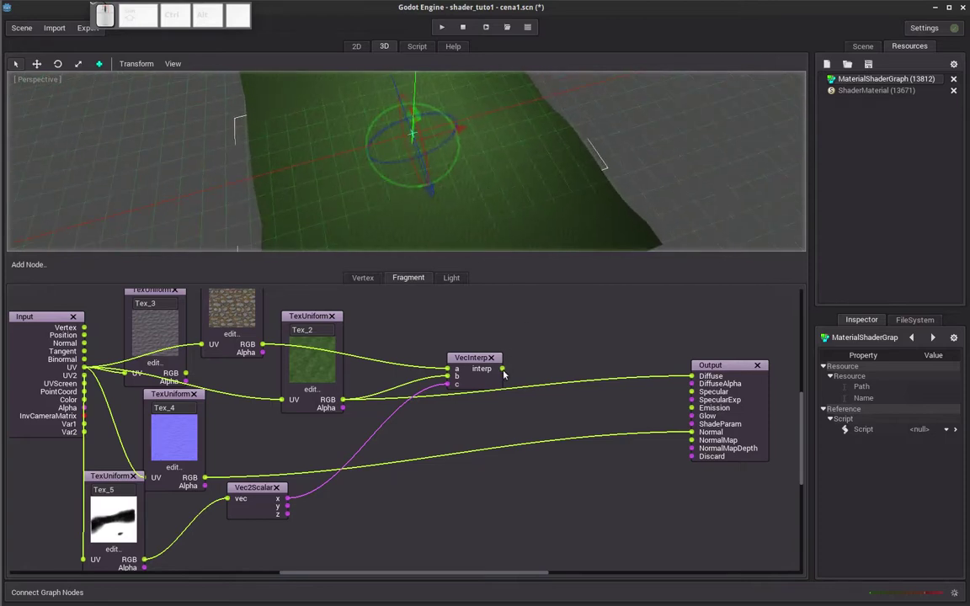
# Connect VecInterp interp to Output Diffuse and inspect the rocky strip through grass.
pyautogui.moveTo(506, 375); pyautogui.dragTo(695, 380)
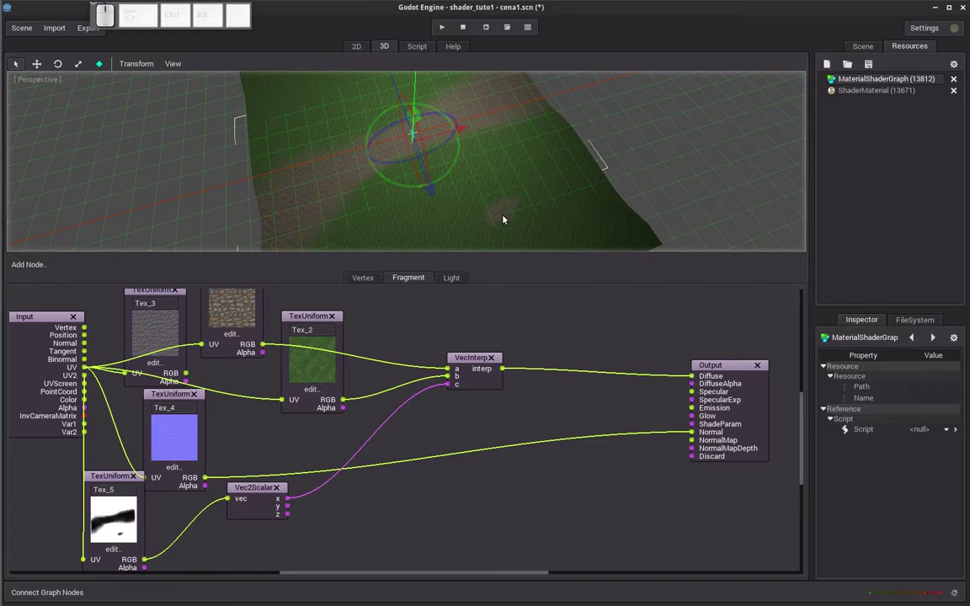
pyautogui.moveTo(364, 216); pyautogui.dragTo(374, 189)
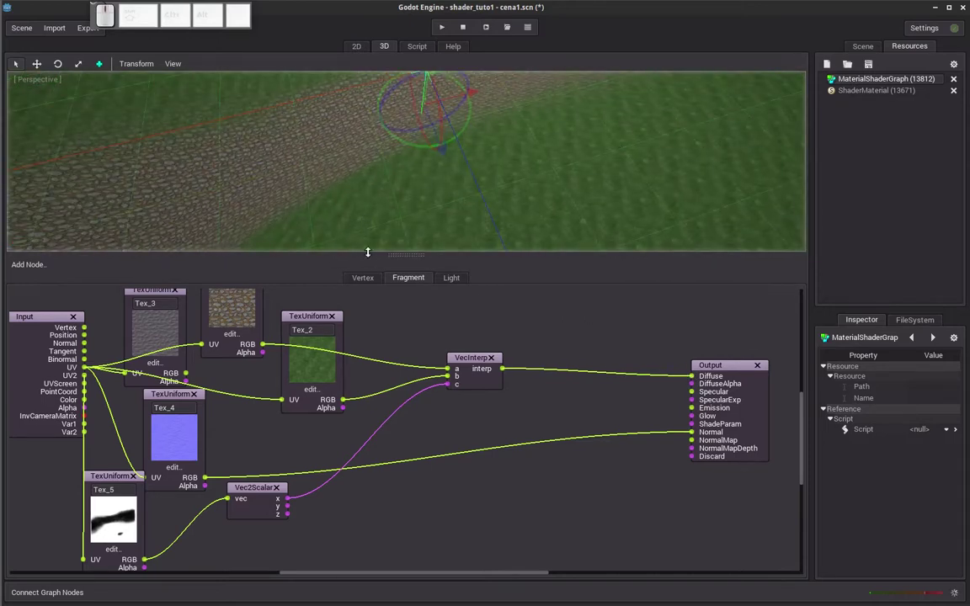
pyautogui.moveTo(393, 331); pyautogui.dragTo(555, 344)
pyautogui.scroll(3)
pyautogui.moveTo(225, 344); pyautogui.dragTo(316, 352)
pyautogui.moveTo(292, 198); pyautogui.dragTo(295, 194)
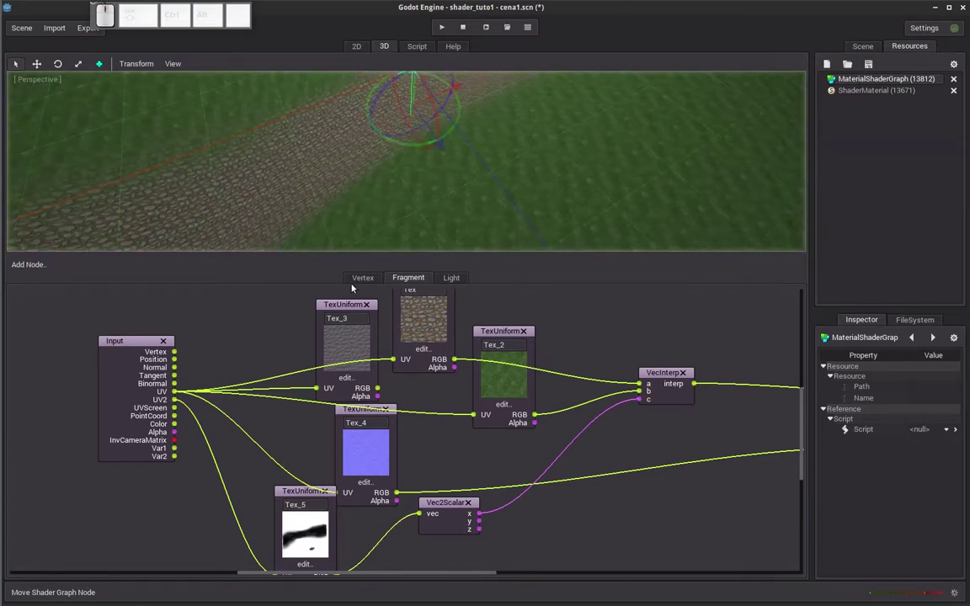
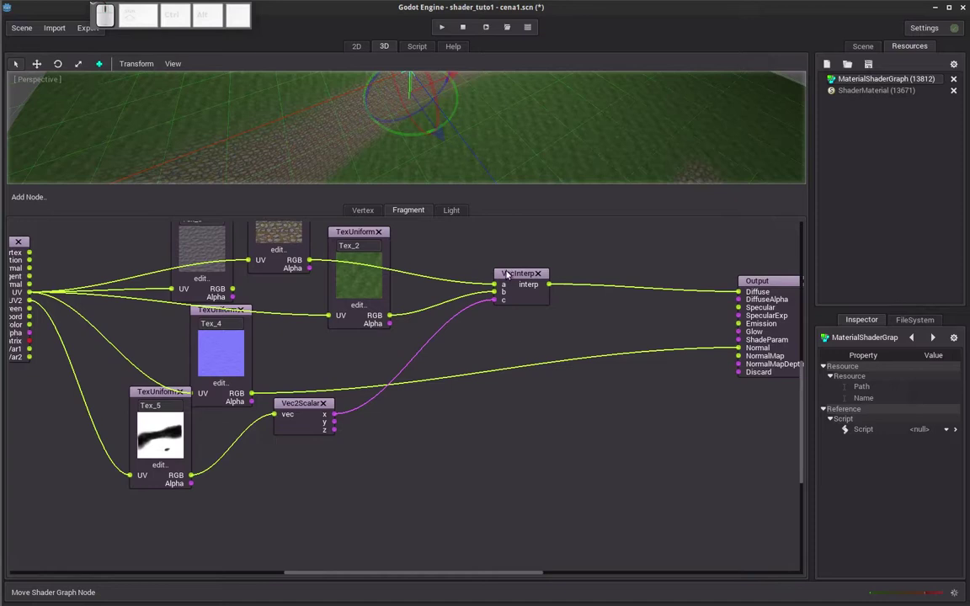
# Enlarge the graph area and move Tex_3 and Tex_4 lower in the graph.
pyautogui.moveTo(512, 277); pyautogui.dragTo(399, 337)
pyautogui.moveTo(400, 344); pyautogui.dragTo(362, 296)
pyautogui.moveTo(362, 313); pyautogui.dragTo(299, 258)
pyautogui.moveTo(283, 257); pyautogui.dragTo(282, 362)
pyautogui.middleClick(275, 410)
pyautogui.scroll(3)
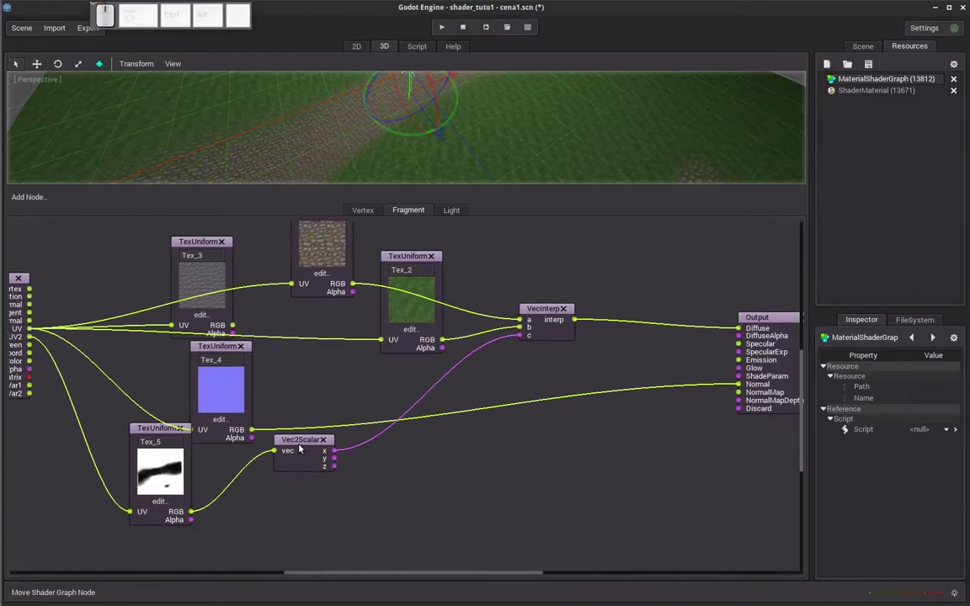
pyautogui.moveTo(302, 440); pyautogui.dragTo(238, 375)
pyautogui.moveTo(216, 350); pyautogui.dragTo(239, 334)
pyautogui.moveTo(201, 246); pyautogui.dragTo(463, 469)
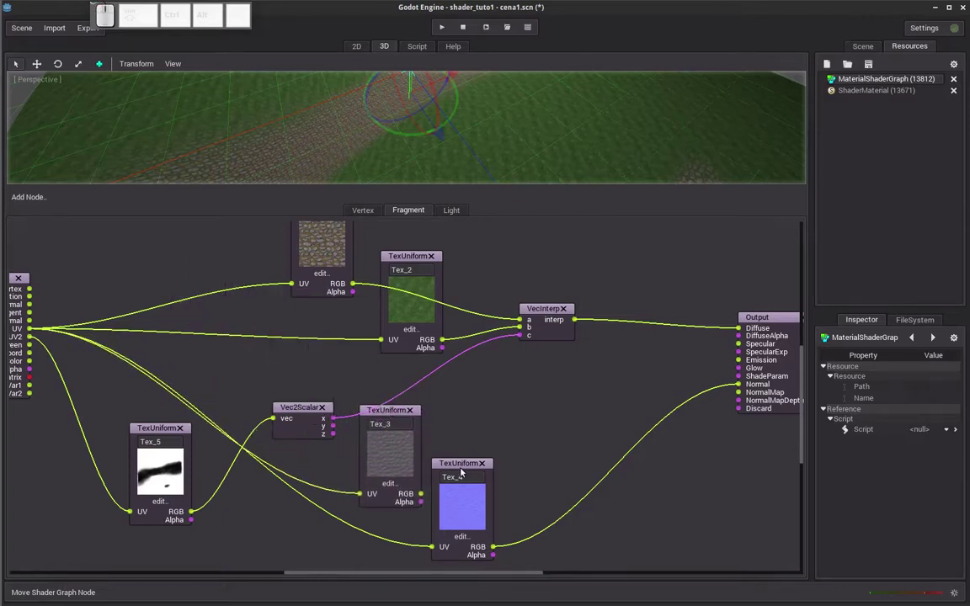
pyautogui.moveTo(464, 472); pyautogui.dragTo(408, 406)
pyautogui.moveTo(395, 416); pyautogui.dragTo(474, 405)
# Add a second Vector Interpolate near Tex_4 with Tex_3 on a and Tex_4 on b.
pyautogui.click(39, 198)
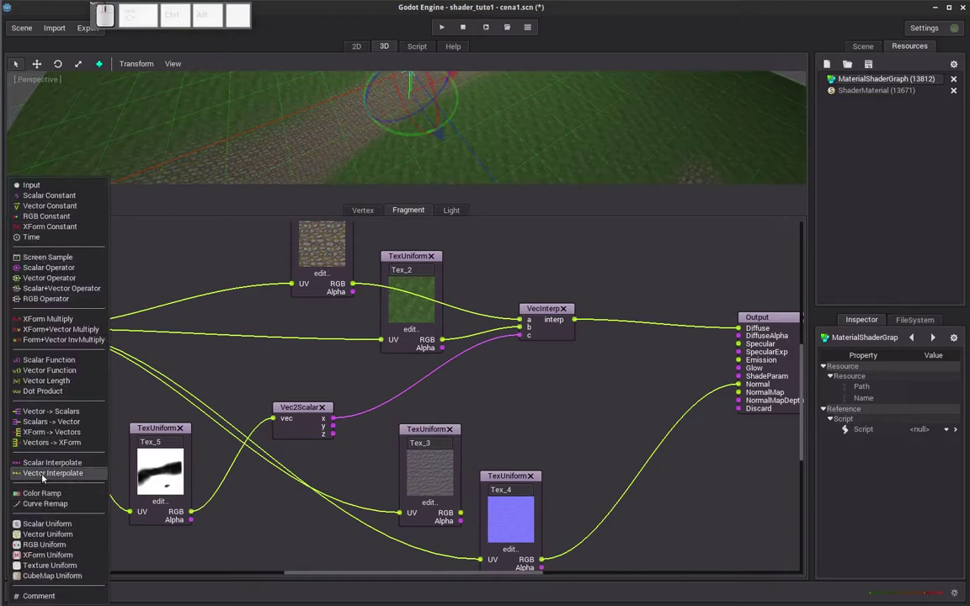
pyautogui.click(45, 478)
pyautogui.middleClick(101, 281)
pyautogui.scroll(-3)
pyautogui.moveTo(100, 262); pyautogui.dragTo(618, 474)
pyautogui.scroll(3)
pyautogui.moveTo(494, 444); pyautogui.dragTo(403, 383)
pyautogui.moveTo(370, 397); pyautogui.dragTo(393, 450)
pyautogui.moveTo(395, 465); pyautogui.dragTo(502, 488)
pyautogui.moveTo(481, 527); pyautogui.dragTo(500, 436)
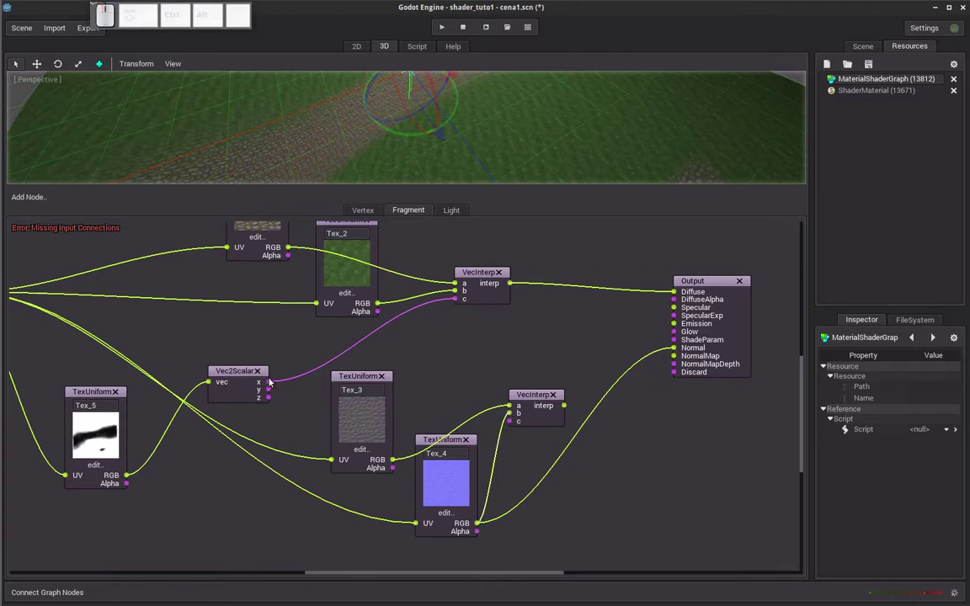
# Link Vec2Scalar x to c, feed interp into NormalMap and disconnect Tex_4 from Normal.
pyautogui.moveTo(272, 384); pyautogui.dragTo(555, 423)
pyautogui.moveTo(567, 406); pyautogui.dragTo(678, 359)
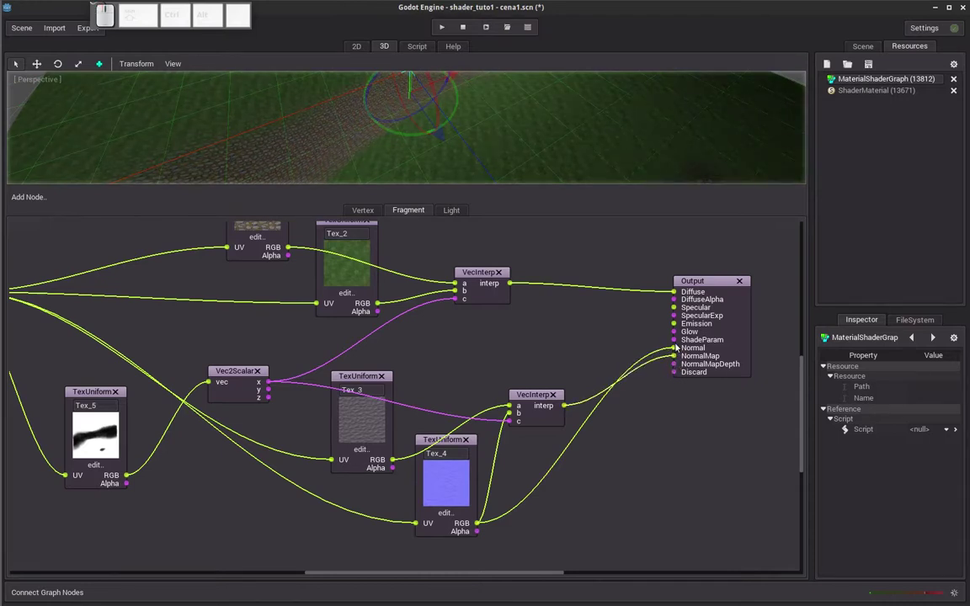
pyautogui.moveTo(678, 351); pyautogui.dragTo(649, 416)
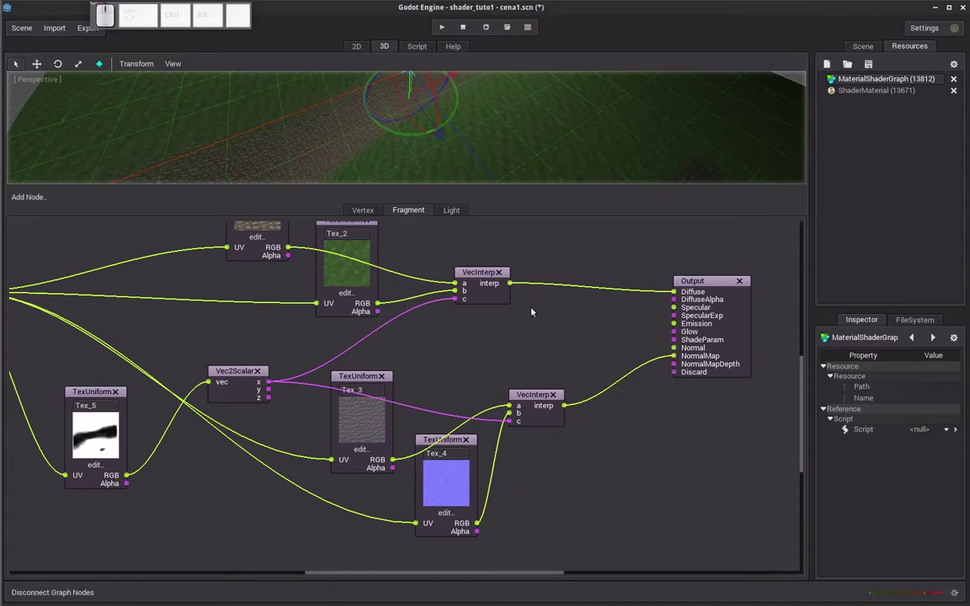
pyautogui.moveTo(535, 320); pyautogui.dragTo(408, 234)
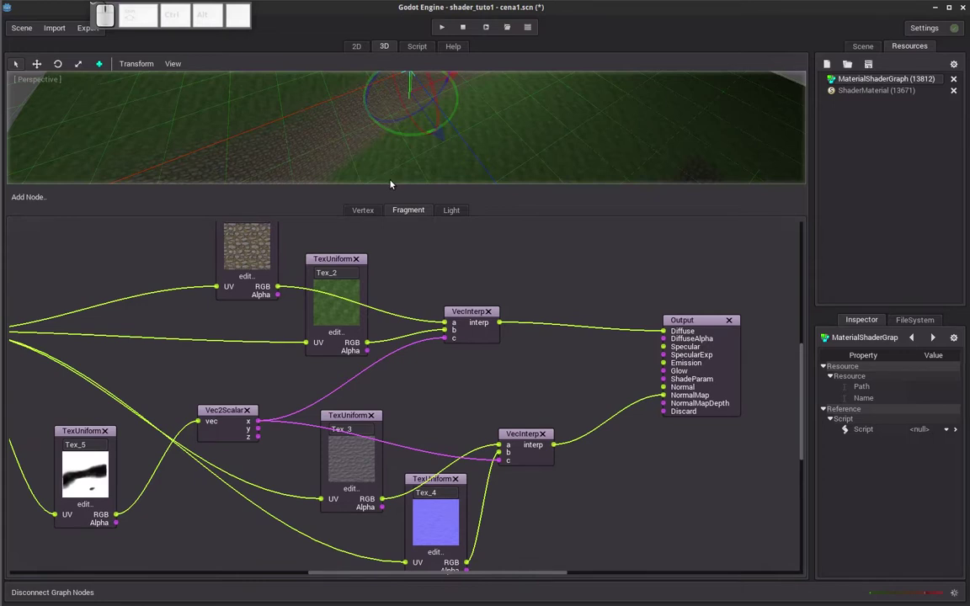
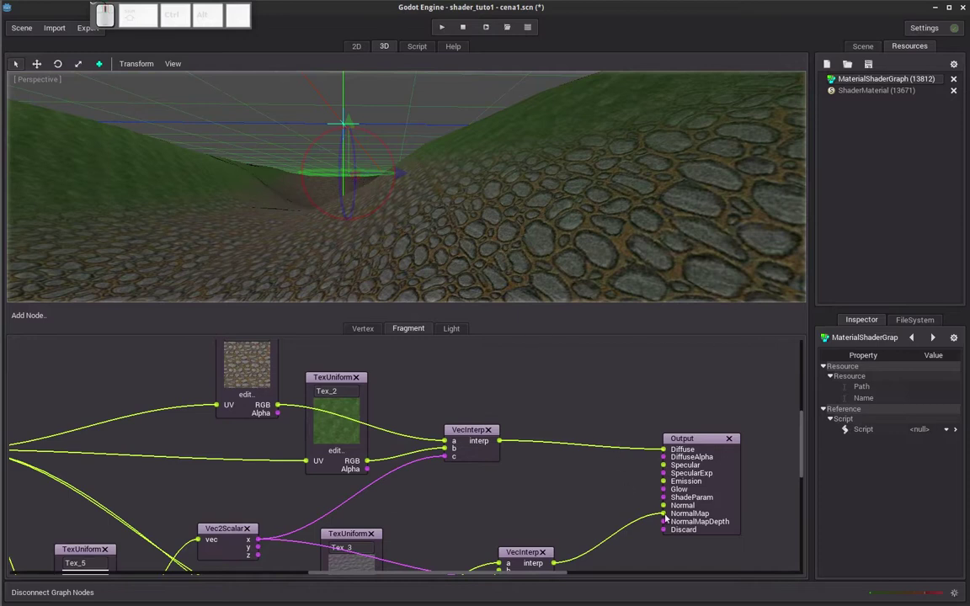
pyautogui.moveTo(662, 517); pyautogui.dragTo(635, 503)
pyautogui.moveTo(557, 566); pyautogui.dragTo(667, 514)
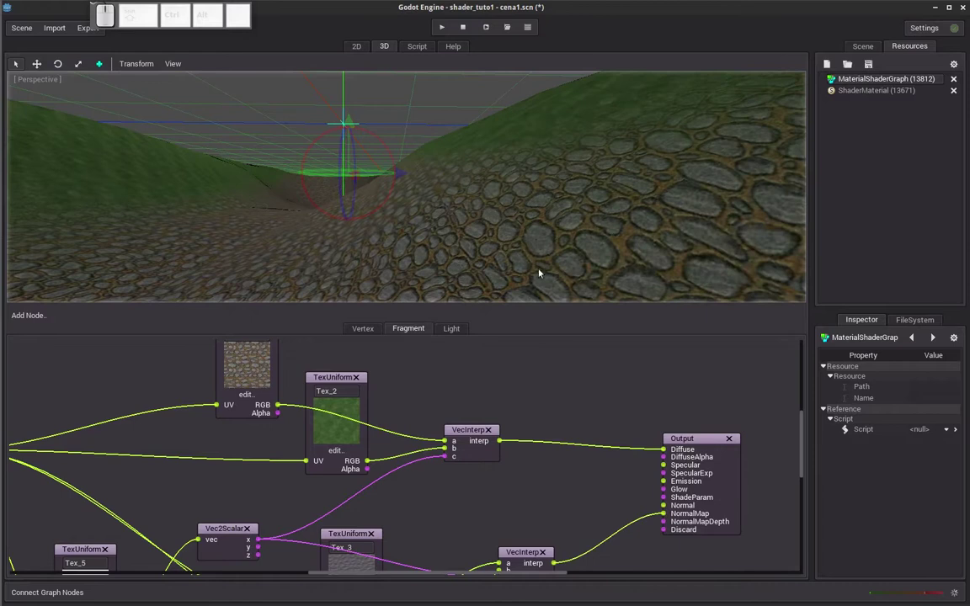
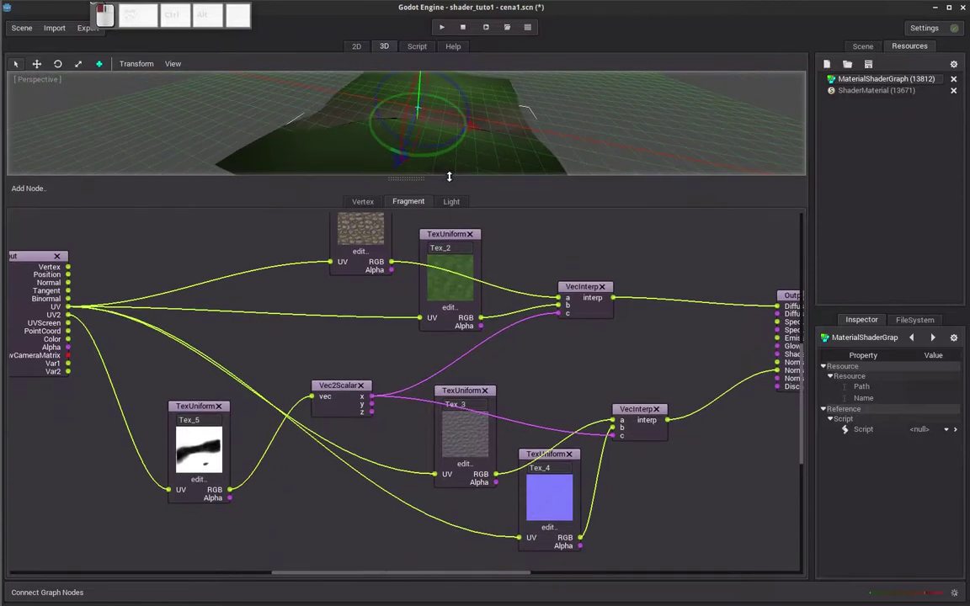
# Rearrange the Fragment graph nodes so the whole wired graph fits readably on screen.
pyautogui.middleClick(349, 307)
pyautogui.scroll(-3)
pyautogui.scroll(3)
pyautogui.moveTo(330, 320); pyautogui.dragTo(390, 376)
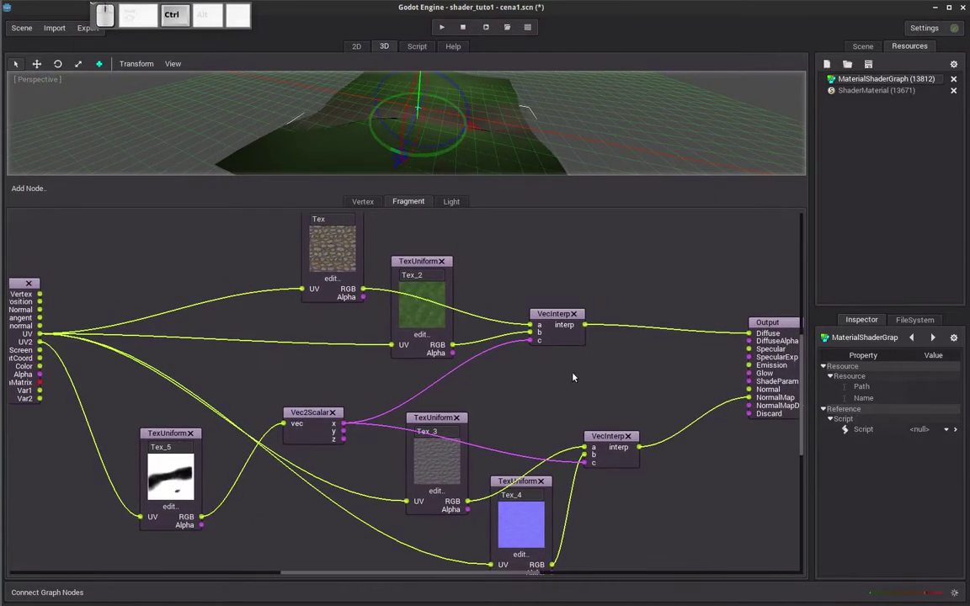
pyautogui.moveTo(566, 384); pyautogui.dragTo(561, 366)
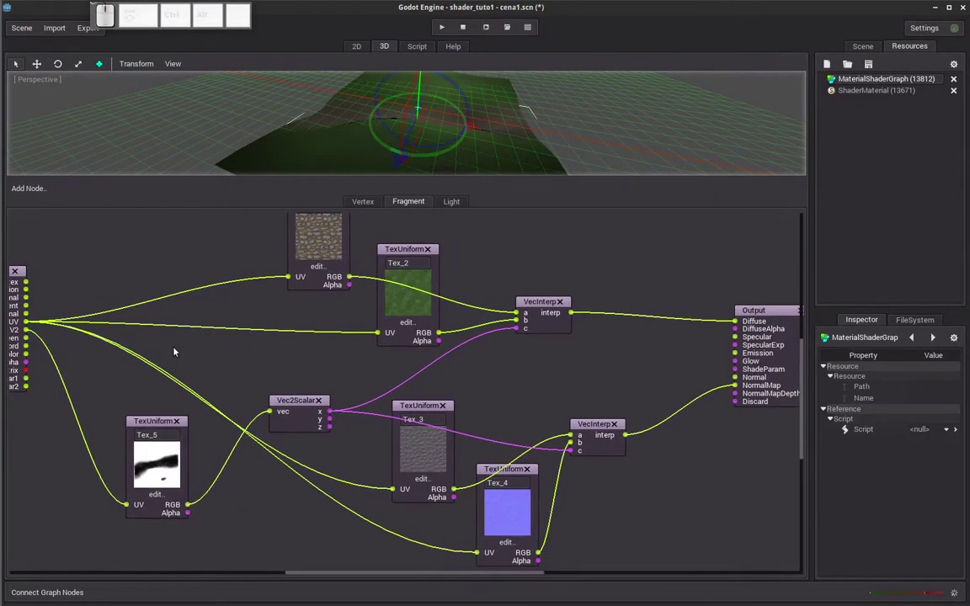
pyautogui.moveTo(196, 356); pyautogui.dragTo(81, 263)
pyautogui.moveTo(37, 279); pyautogui.dragTo(738, 351)
pyautogui.moveTo(729, 361); pyautogui.dragTo(756, 320)
pyautogui.moveTo(739, 328); pyautogui.dragTo(565, 377)
pyautogui.moveTo(509, 394); pyautogui.dragTo(349, 261)
pyautogui.moveTo(286, 224); pyautogui.dragTo(240, 282)
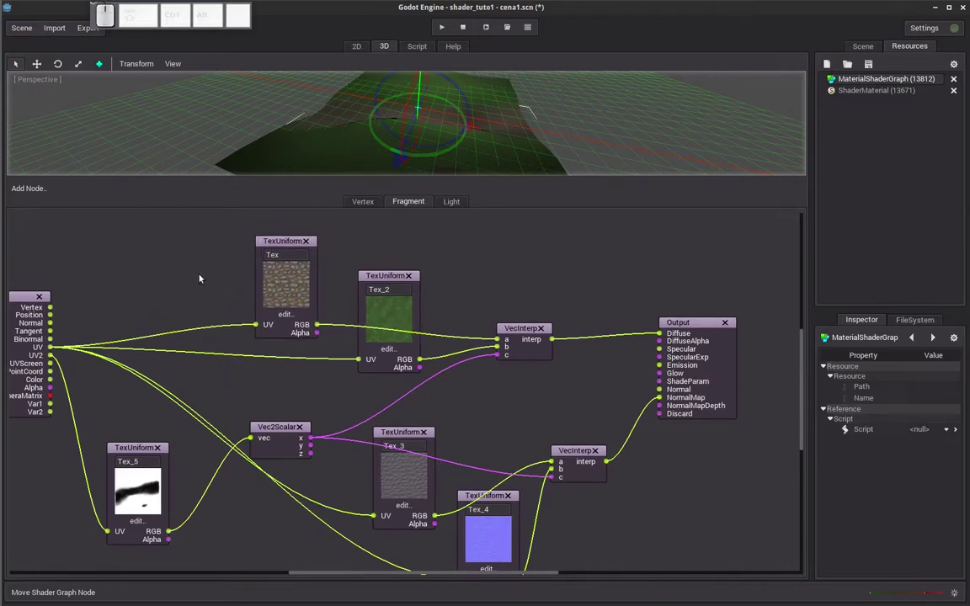
pyautogui.moveTo(207, 278); pyautogui.dragTo(252, 303)
pyautogui.moveTo(569, 408); pyautogui.dragTo(573, 395)
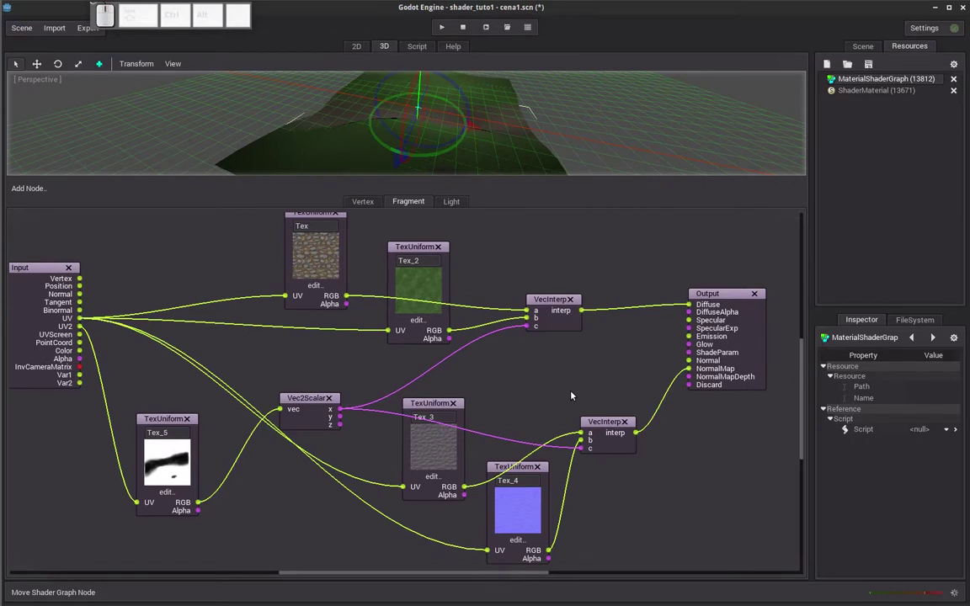
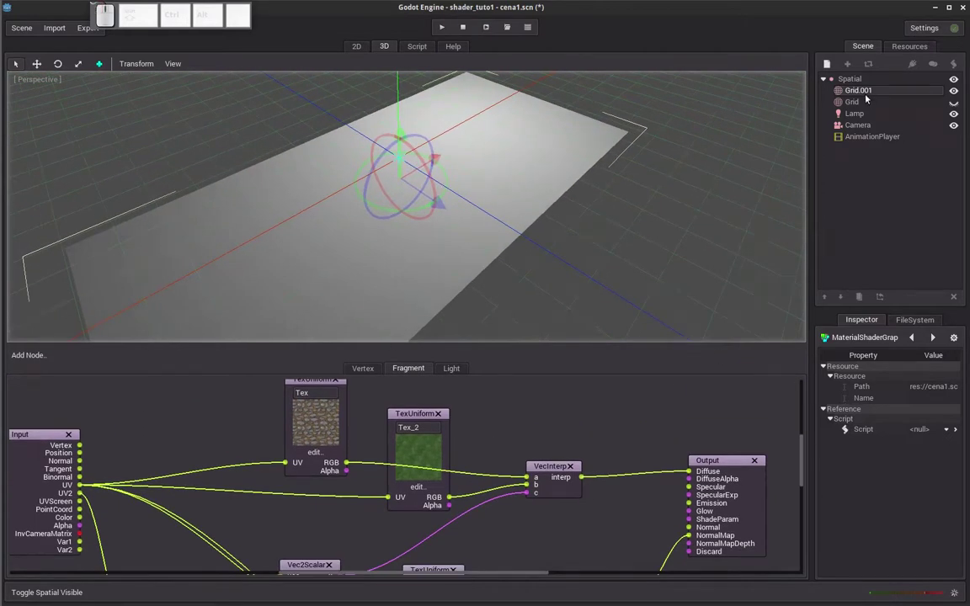
# Hide the Grid terrain node and look down on the flat plane in the viewport.
pyautogui.click(850, 91)
pyautogui.scroll(3)
pyautogui.moveTo(428, 441); pyautogui.dragTo(403, 428)
pyautogui.moveTo(409, 437); pyautogui.dragTo(405, 447)
pyautogui.scroll(-3)
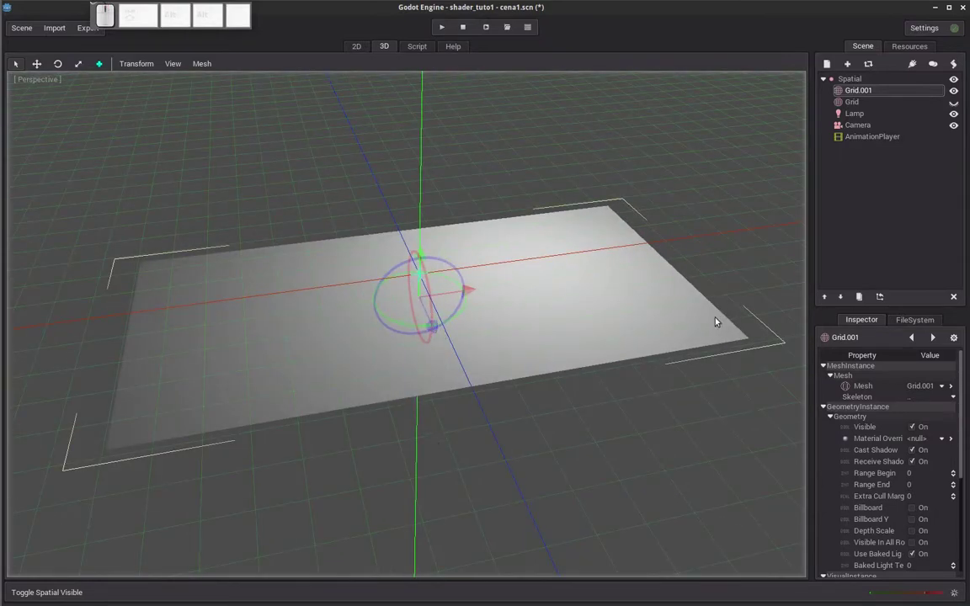
# Select Grid.001 and set its Material Override to a new ShaderMaterial, opened for editing.
pyautogui.click(939, 440)
pyautogui.click(916, 467)
pyautogui.click(933, 442)
pyautogui.click(908, 495)
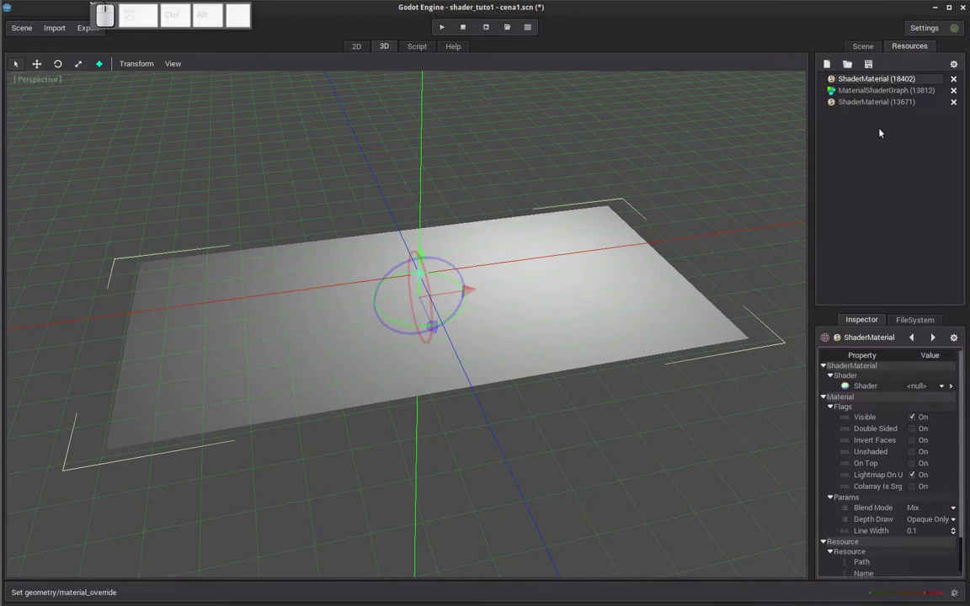
# Save the plane's new shader material to a file named river1.
pyautogui.click(871, 67)
pyautogui.click(875, 86)
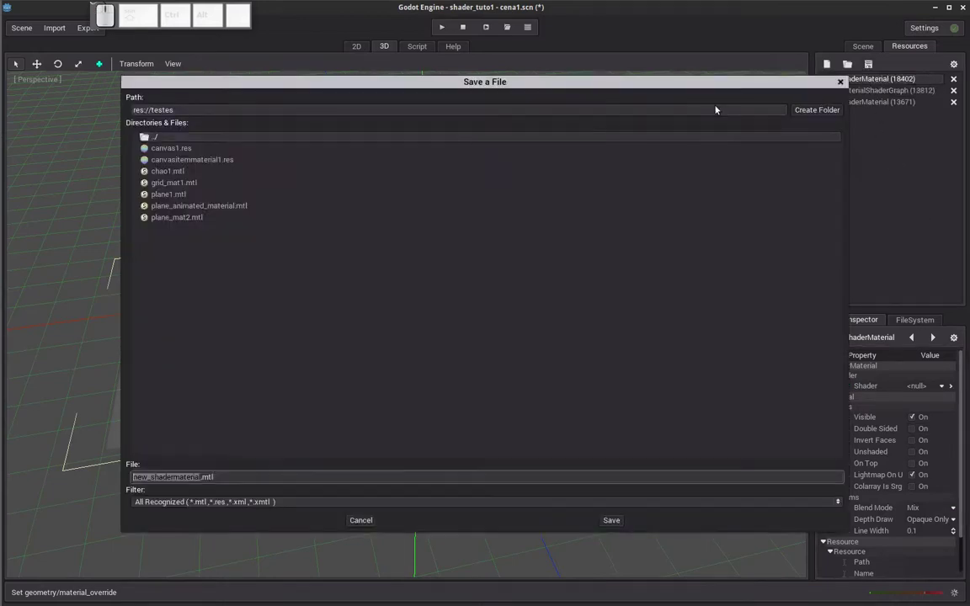
pyautogui.press('r')
pyautogui.press('i')
pyautogui.press('e')
pyautogui.press('r')
pyautogui.press('1')
pyautogui.press('Return')
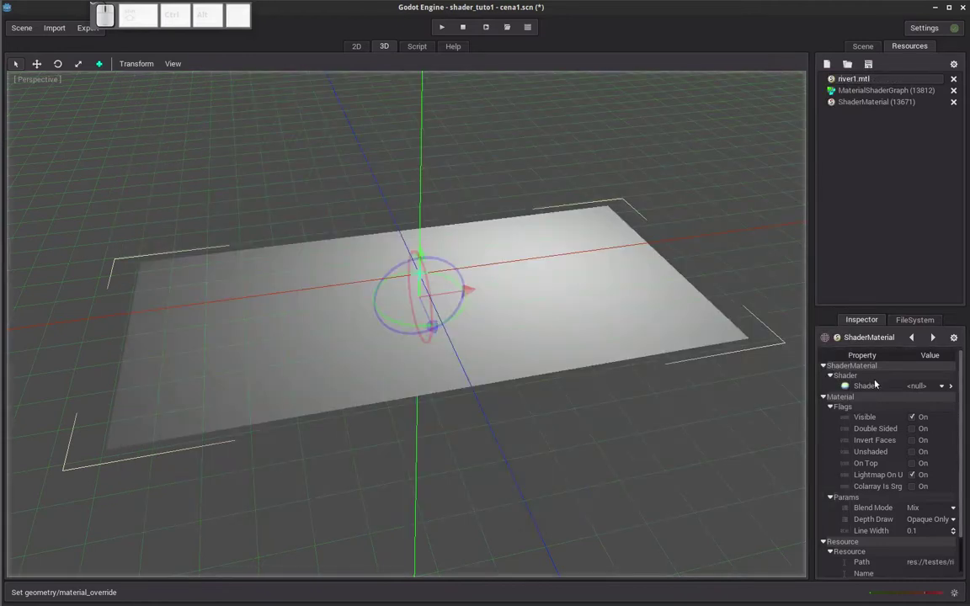
# Assign a new MaterialShader to the material's Shader slot and bring up its code editor.
pyautogui.click(928, 388)
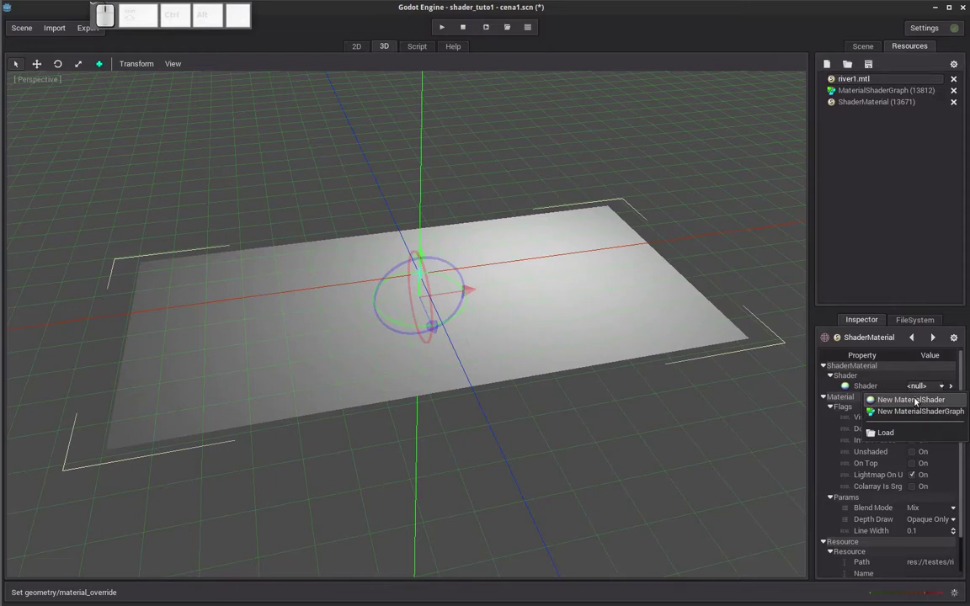
pyautogui.click(918, 401)
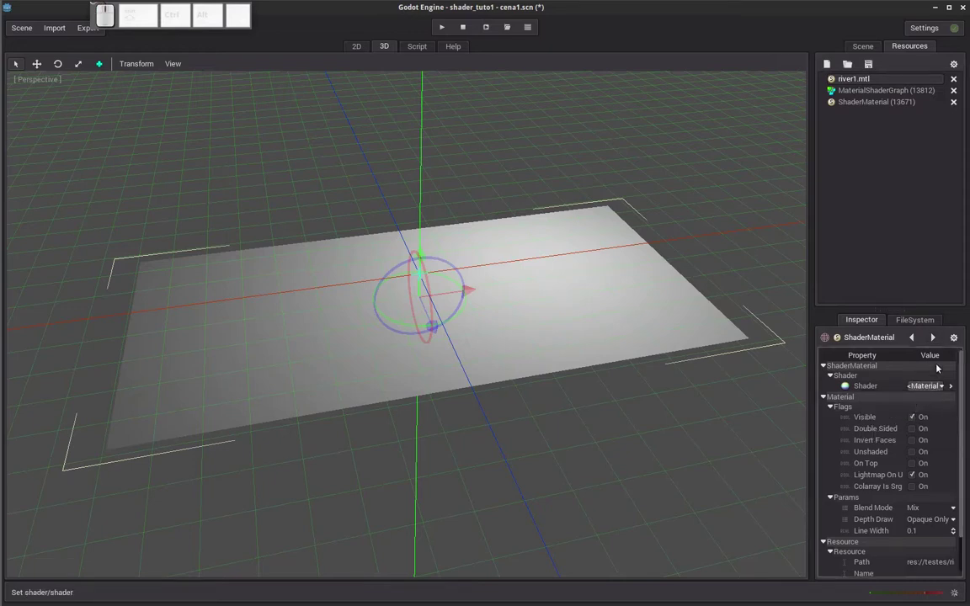
pyautogui.click(930, 387)
pyautogui.click(897, 446)
pyautogui.click(876, 68)
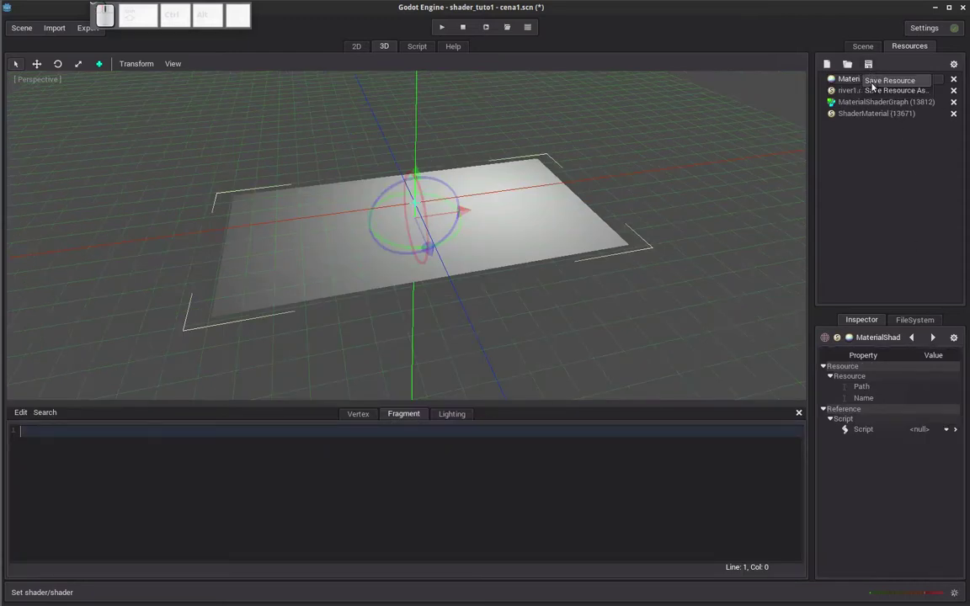
# Save the new material shader as water1.shd in the testes folder.
pyautogui.click(878, 84)
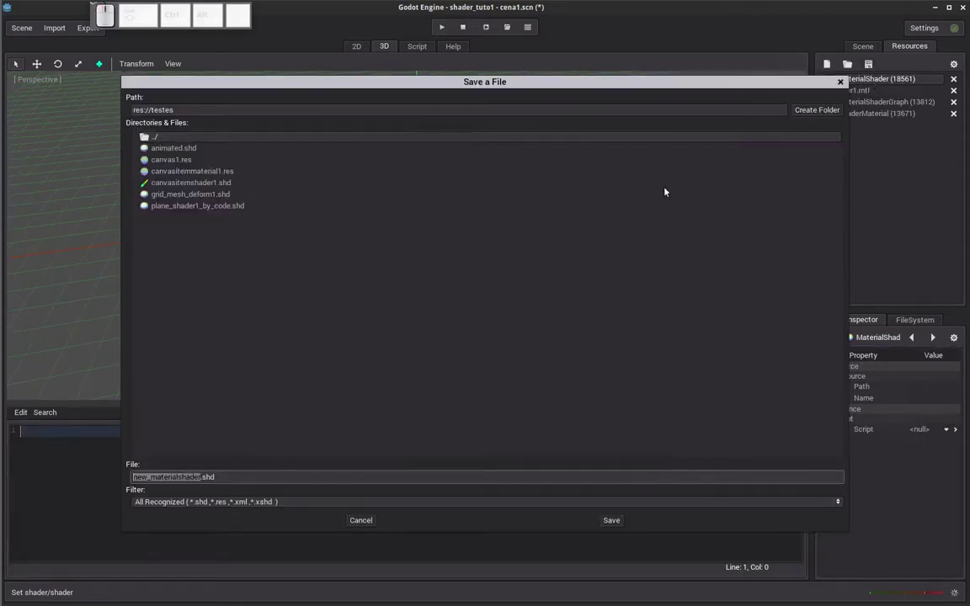
pyautogui.press('w')
pyautogui.press('a')
pyautogui.press('t')
pyautogui.press('e')
pyautogui.press('r')
pyautogui.press('1')
pyautogui.press('Return')
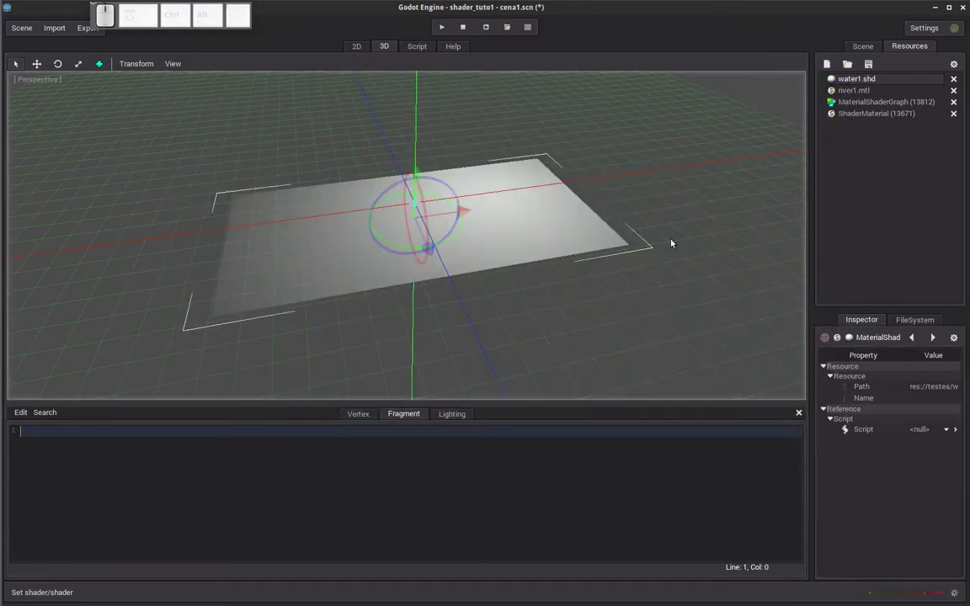
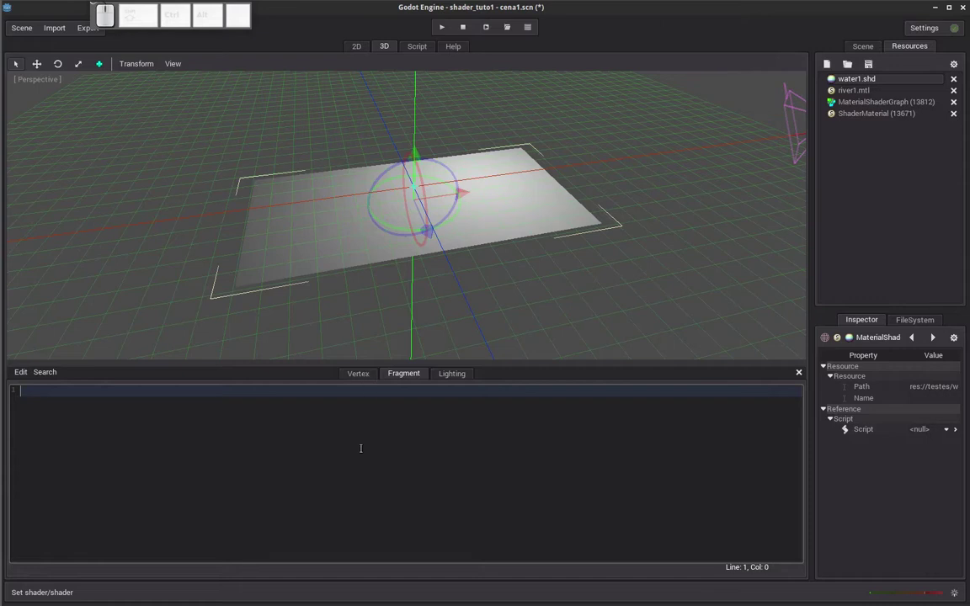
# Declare 'uniform color cor = vec4(1.0,1.0,1.0, 1.0);' in the fragment code.
pyautogui.press('Return')
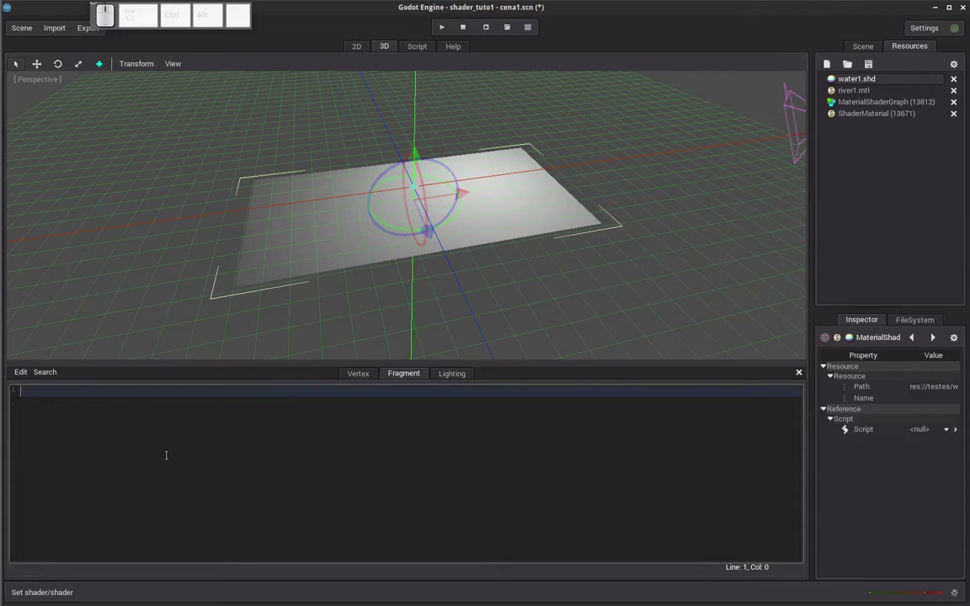
pyautogui.press('u')
pyautogui.press('n')
pyautogui.press('i')
pyautogui.press('f')
pyautogui.press('o')
pyautogui.press('r')
pyautogui.press('m')
pyautogui.press('space')
pyautogui.press('c')
pyautogui.press('o')
pyautogui.press('l')
pyautogui.press('o')
pyautogui.press('r')
pyautogui.press('space')
pyautogui.press('c')
pyautogui.press('o')
pyautogui.press('r')
pyautogui.press('space')
pyautogui.press('=')
pyautogui.press('space')
pyautogui.press('v')
pyautogui.press('e')
pyautogui.press('4')
pyautogui.press('shift+9')
pyautogui.press('1')
pyautogui.press('.')
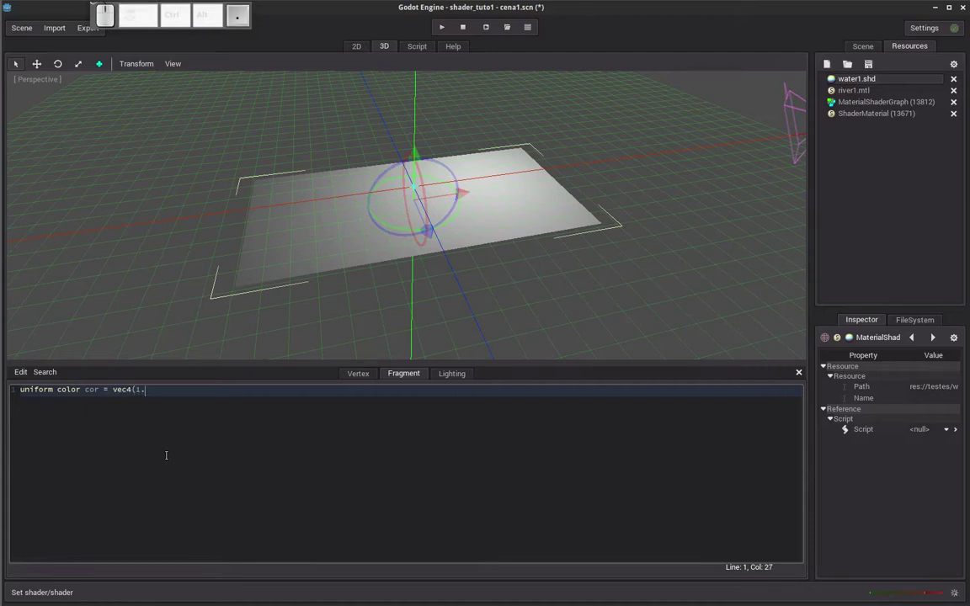
pyautogui.press('0')
pyautogui.press(',')
pyautogui.press('1')
pyautogui.press('.')
pyautogui.press('0')
pyautogui.press(',')
pyautogui.press('1')
pyautogui.press('.')
pyautogui.press('0')
pyautogui.press(',')
pyautogui.press('space')
pyautogui.press('1')
pyautogui.press('.')
pyautogui.press('0')
pyautogui.press('shift+;')
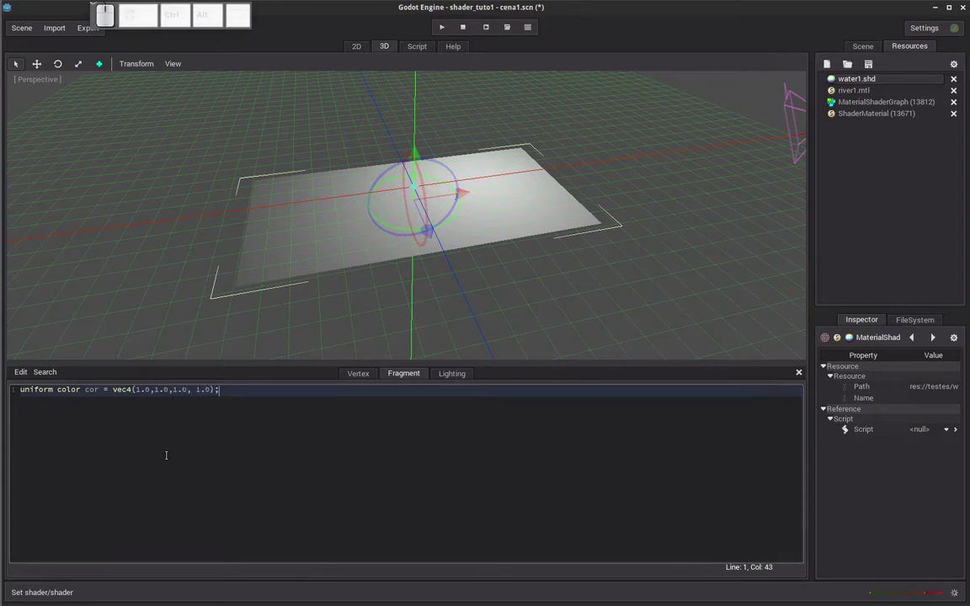
# Edit the default colour components to blue: vec4(0.5,0.5,1.0,1.0).
pyautogui.press('Left')
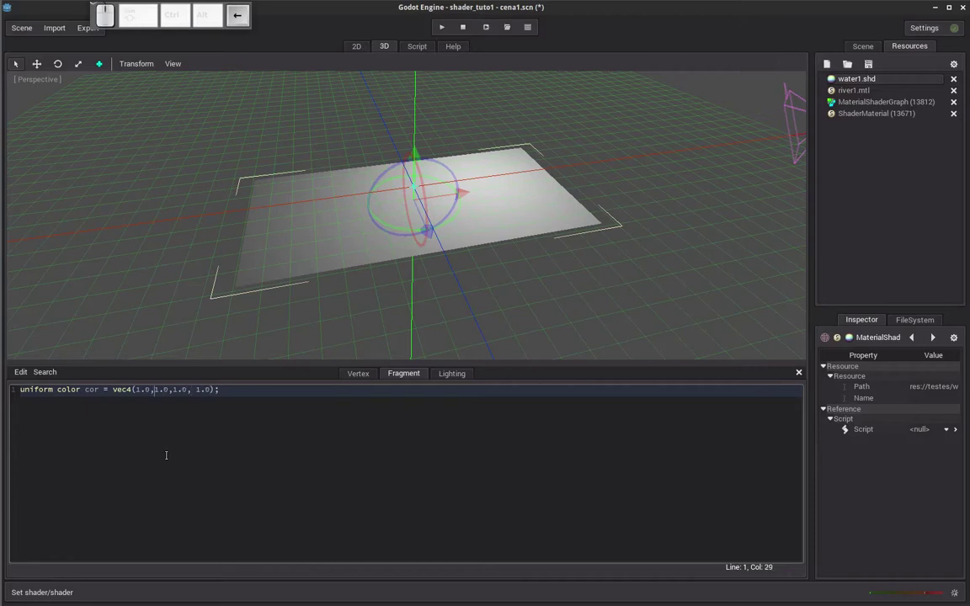
pyautogui.press('Right')
pyautogui.press('Delete')
pyautogui.press('0')
pyautogui.press('Right')
pyautogui.press('5')
pyautogui.press('Delete')
pyautogui.press('Left')
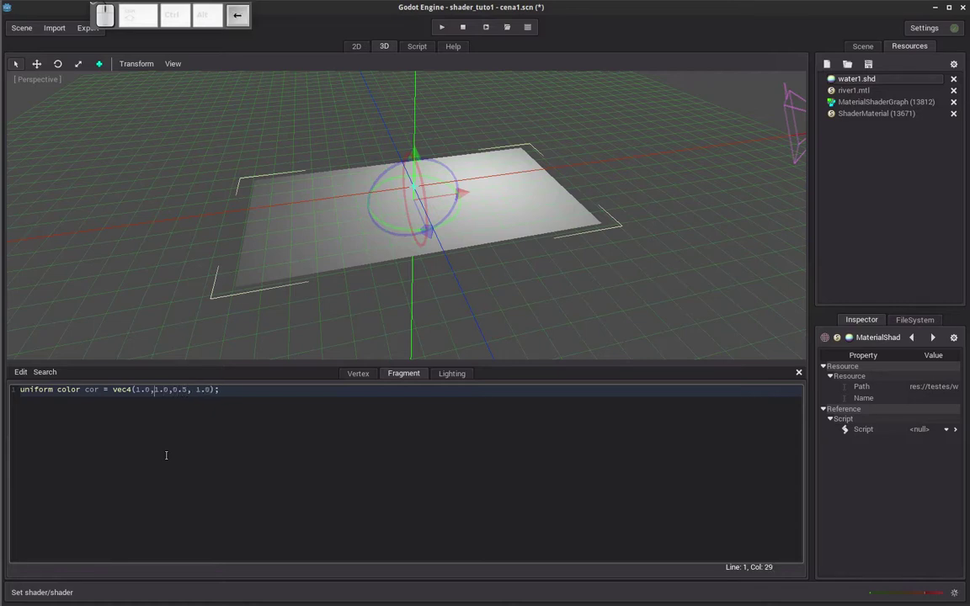
pyautogui.press('Delete')
pyautogui.press('0')
pyautogui.press('Left')
pyautogui.press('Right')
pyautogui.press('Right')
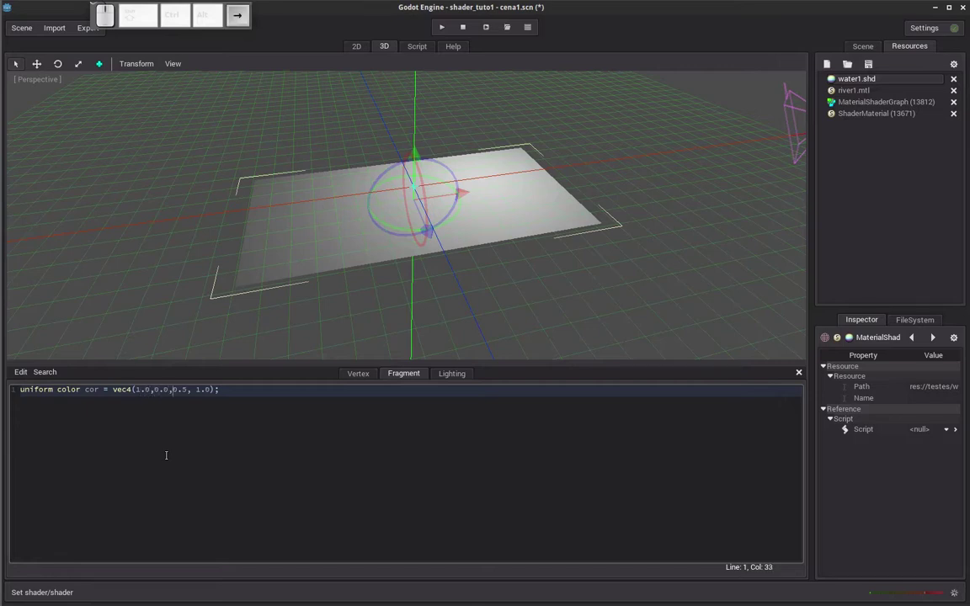
pyautogui.press('Delete')
pyautogui.press('1')
pyautogui.press('Right')
pyautogui.press('Delete')
pyautogui.press('0')
pyautogui.press('Left')
pyautogui.press('Left')
pyautogui.press('Delete')
pyautogui.press('5')
pyautogui.press('Left')
pyautogui.press('Delete')
pyautogui.press('0')
pyautogui.press('Right')
pyautogui.press('Delete')
pyautogui.press('5')
pyautogui.press('Right')
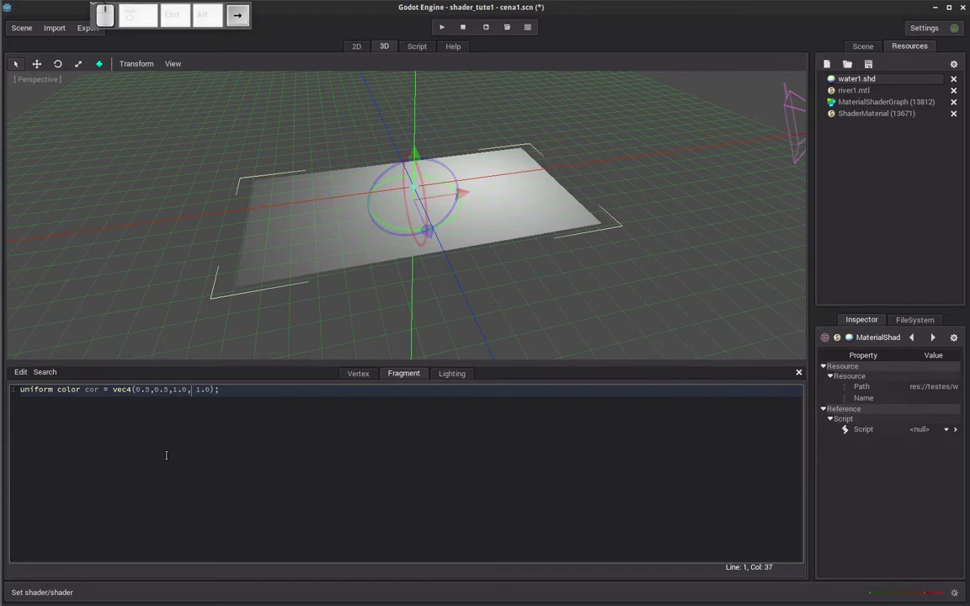
# Add the statement 'DIFFUSE_ALPHA = cor;' to output the colour parameter as surface colour.
pyautogui.press('End')
pyautogui.press('Return')
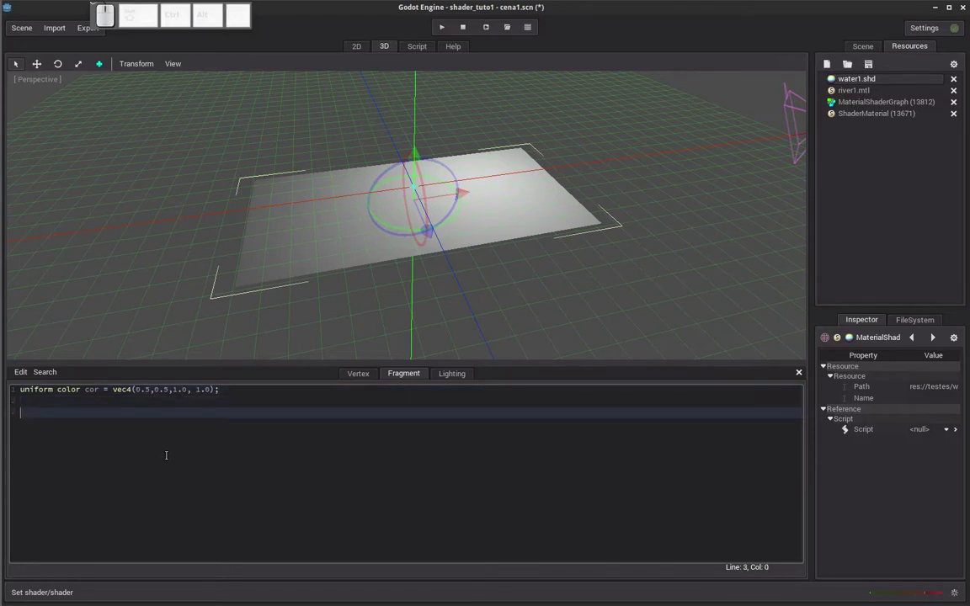
pyautogui.press('shift+d')
pyautogui.press('shift+i')
pyautogui.press('shift+f')
pyautogui.press('shift+u')
pyautogui.press('shift+s')
pyautogui.press('shift+e')
pyautogui.press('shift+-')
pyautogui.press('shift+a')
pyautogui.press('shift+l')
pyautogui.press('shift+p')
pyautogui.press('shift+h')
pyautogui.press('shift+a')
pyautogui.press('shift+space')
pyautogui.press('shift+=')
pyautogui.press('shift+space')
pyautogui.press('shift+o')
pyautogui.press('shift+BackSpace')
pyautogui.press('shift+c')
pyautogui.press('shift+o')
pyautogui.press('shift+r')
pyautogui.press('shift+;')
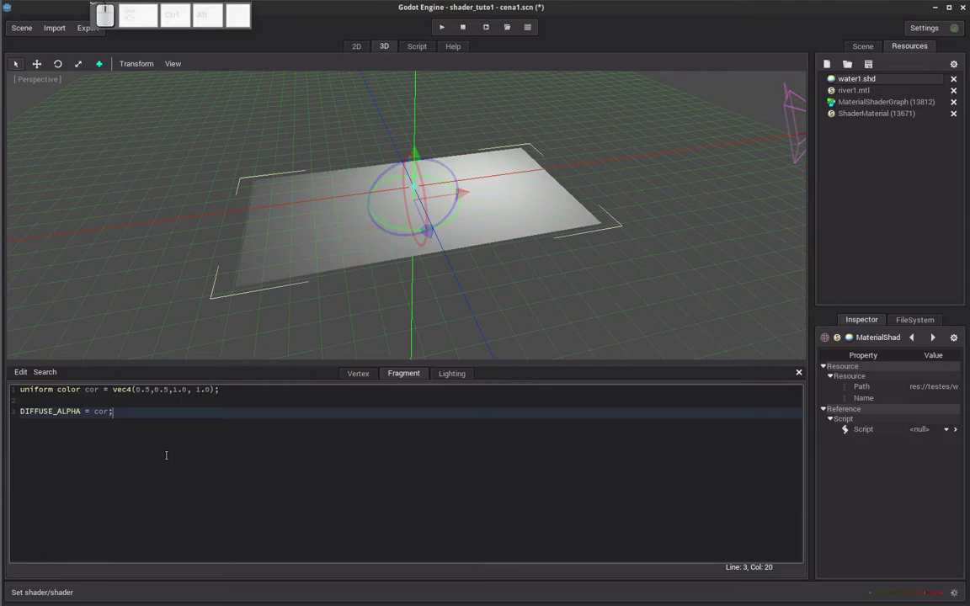
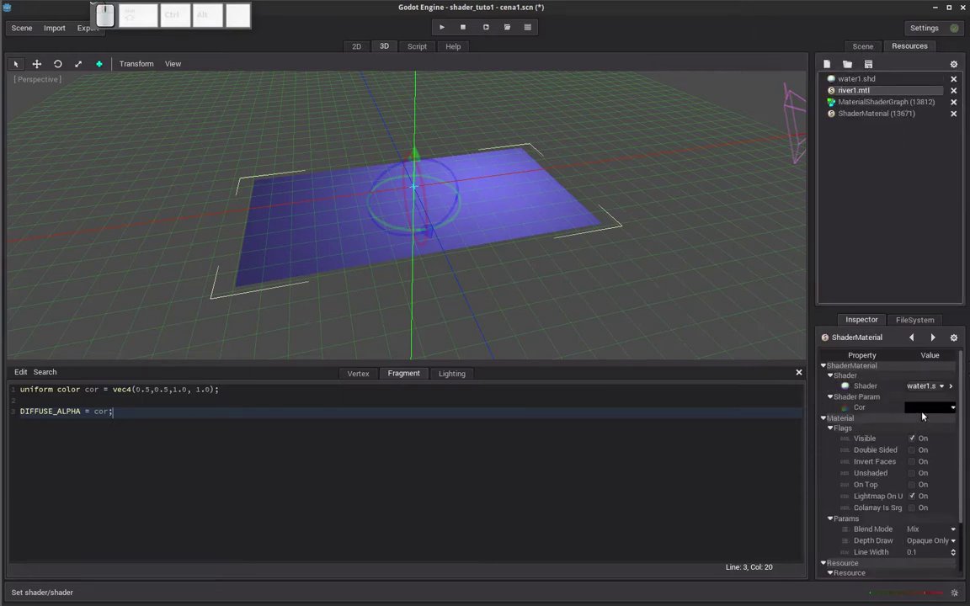
# Set the plane's Cor colour to a pale light blue (about 98bce2) with reduced alpha, then show the Scene tree.
pyautogui.click(927, 412)
pyautogui.moveTo(826, 457); pyautogui.dragTo(842, 431)
pyautogui.moveTo(830, 417); pyautogui.dragTo(847, 441)
pyautogui.moveTo(830, 440); pyautogui.dragTo(884, 454)
pyautogui.moveTo(881, 456); pyautogui.dragTo(902, 442)
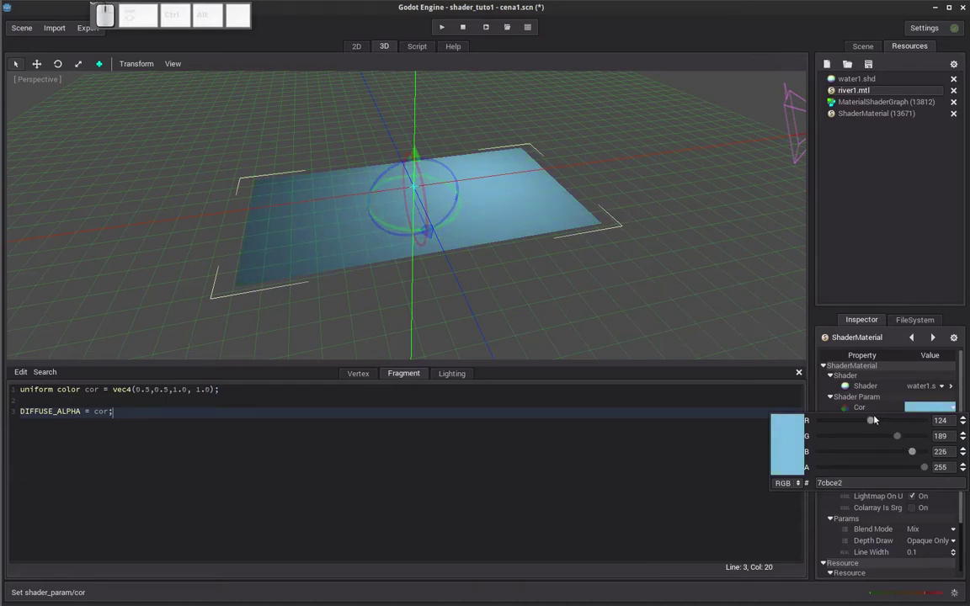
pyautogui.moveTo(876, 419); pyautogui.dragTo(885, 435)
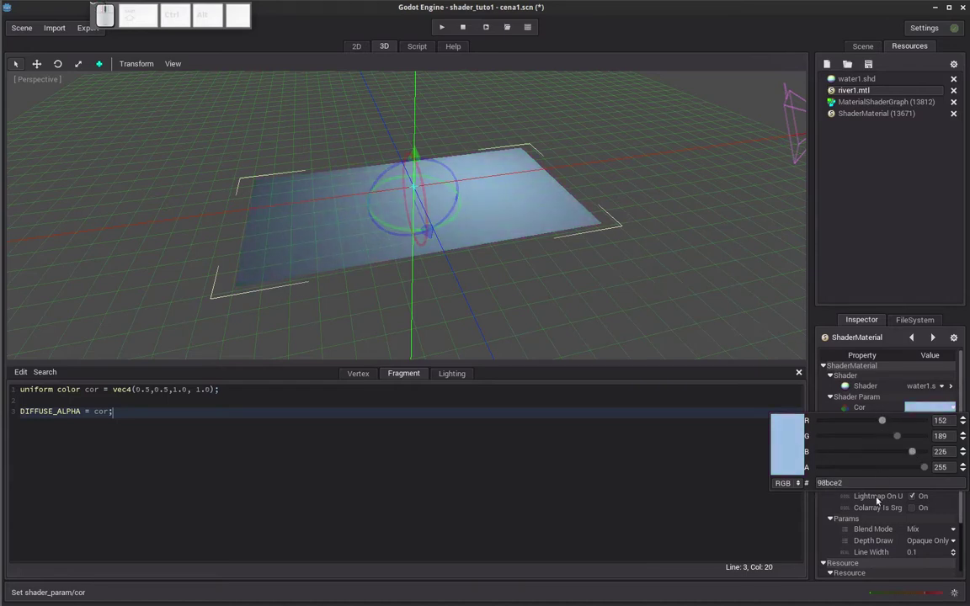
pyautogui.moveTo(925, 466); pyautogui.dragTo(786, 476)
pyautogui.click(623, 487)
pyautogui.click(870, 46)
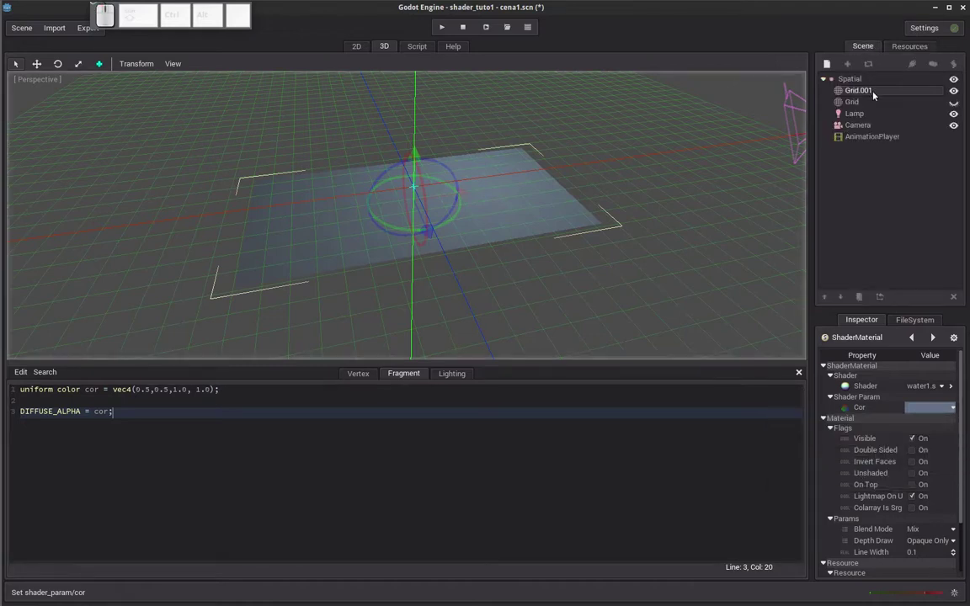
# Show the Grid terrain mesh and orbit to inspect the translucent river over the valley.
pyautogui.click(959, 104)
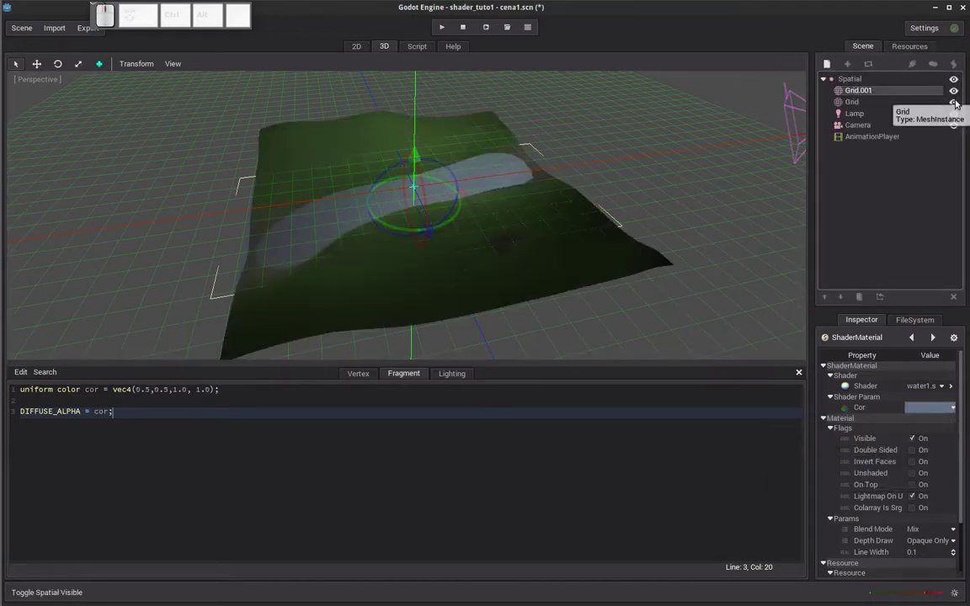
pyautogui.scroll(3)
pyautogui.scroll(-3)
pyautogui.scroll(3)
pyautogui.scroll(-3)
pyautogui.moveTo(476, 257); pyautogui.dragTo(511, 217)
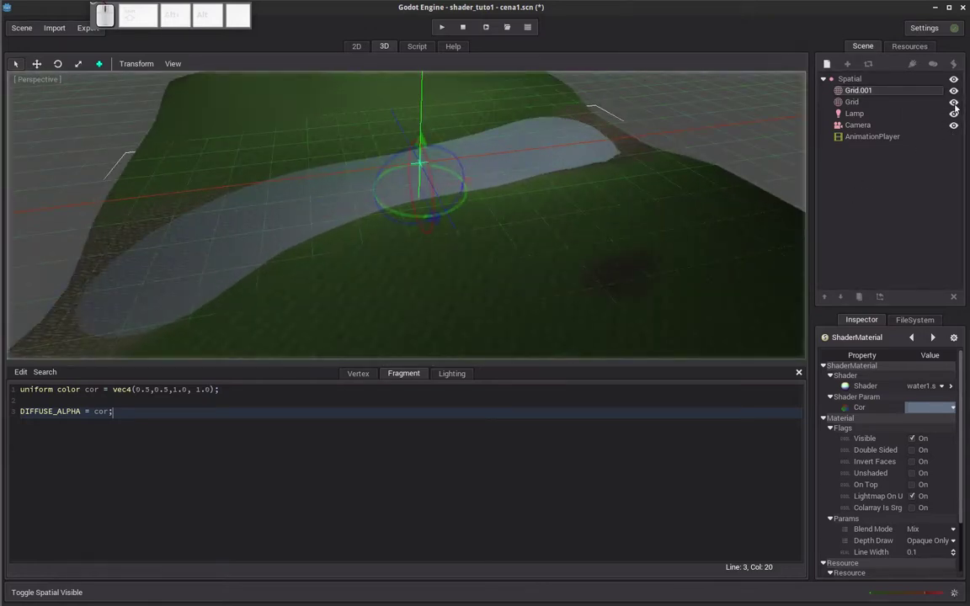
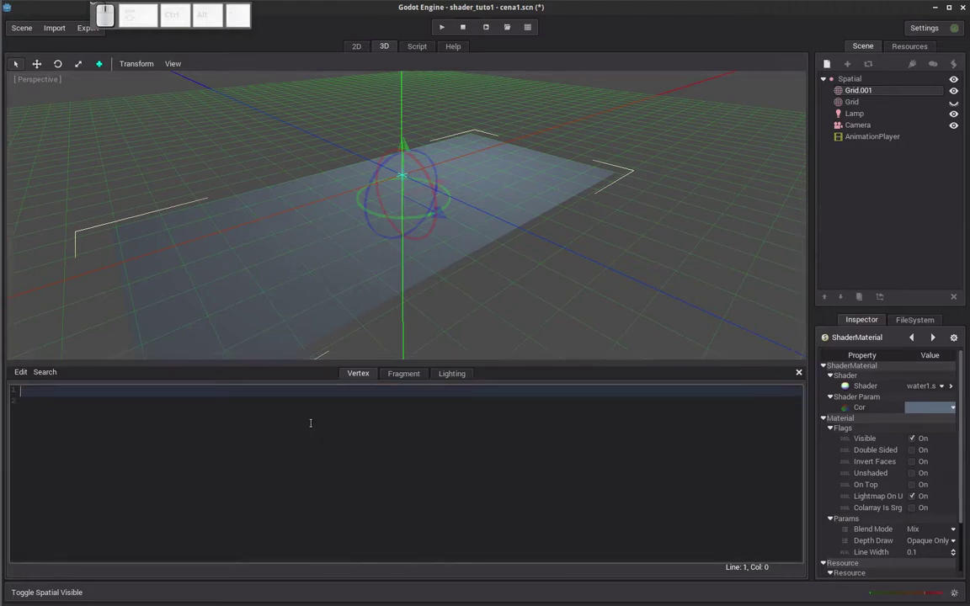
# Declare 'uniform texture wave;' as the first line of the water1 vertex shader.
pyautogui.press('u')
pyautogui.press('n')
pyautogui.press('i')
pyautogui.press('f')
pyautogui.press('o')
pyautogui.press('r')
pyautogui.press('m')
pyautogui.press('space')
pyautogui.press('t')
pyautogui.press('e')
pyautogui.press('x')
pyautogui.press('t')
pyautogui.press('r')
pyautogui.press('e')
pyautogui.press('space')
pyautogui.press('w')
pyautogui.press('a')
pyautogui.press('v')
pyautogui.press('e')
pyautogui.press(';')
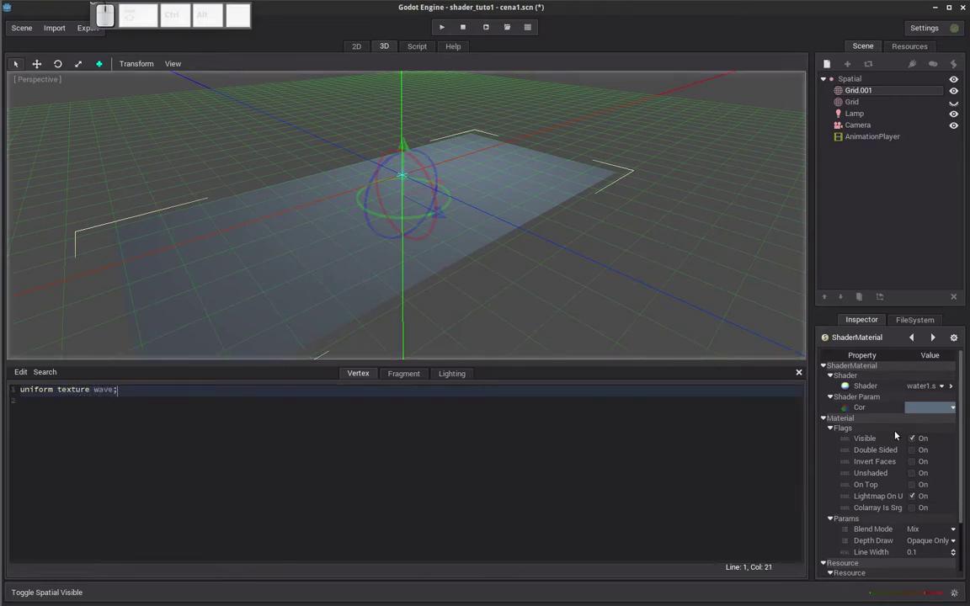
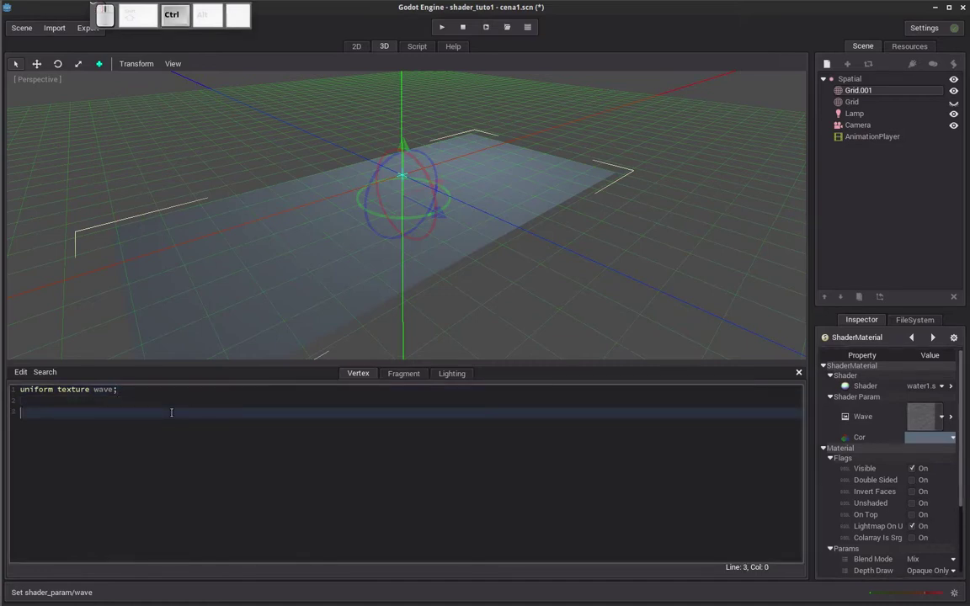
# Paste the vertex displacement code raising VERTEX.y by h/2 and orbit to view the rippling river.
pyautogui.press('ctrl+v')
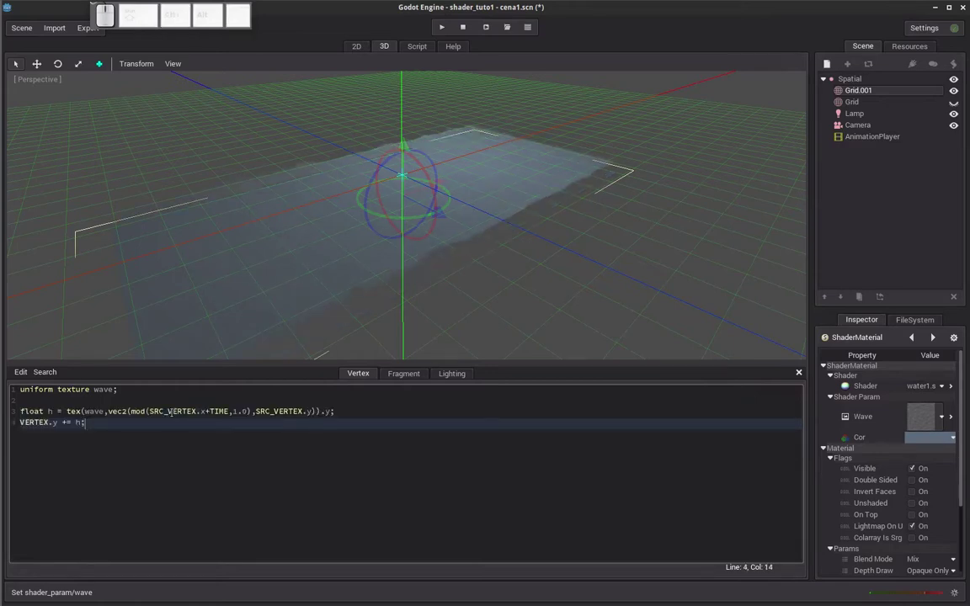
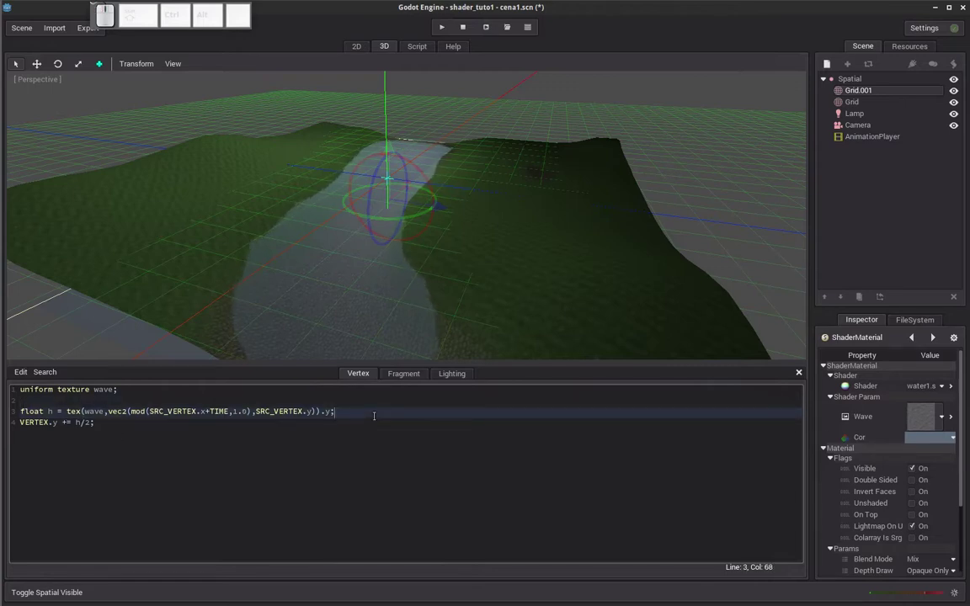
pyautogui.press('Home')
pyautogui.press('Down')
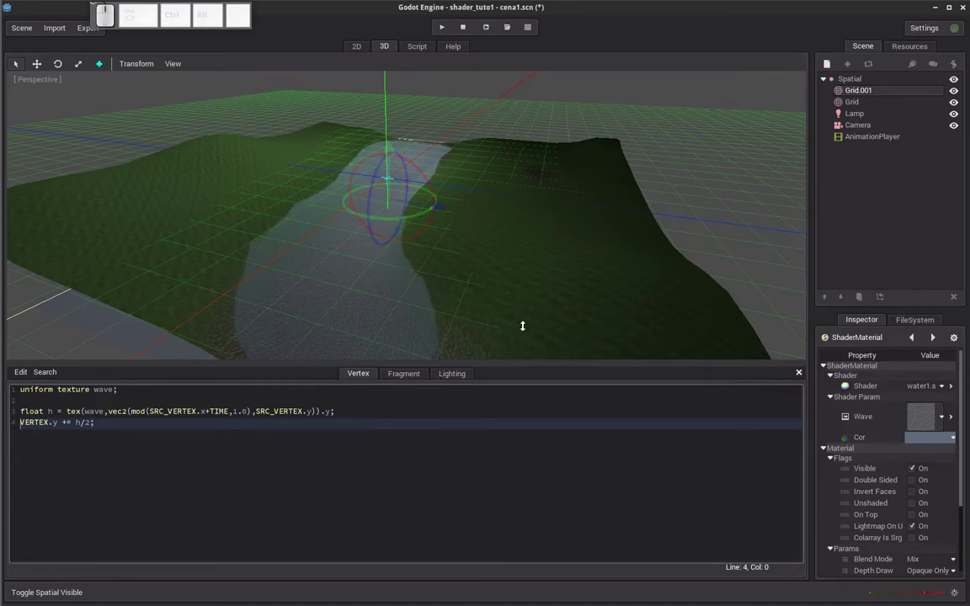
pyautogui.moveTo(450, 291); pyautogui.dragTo(326, 220)
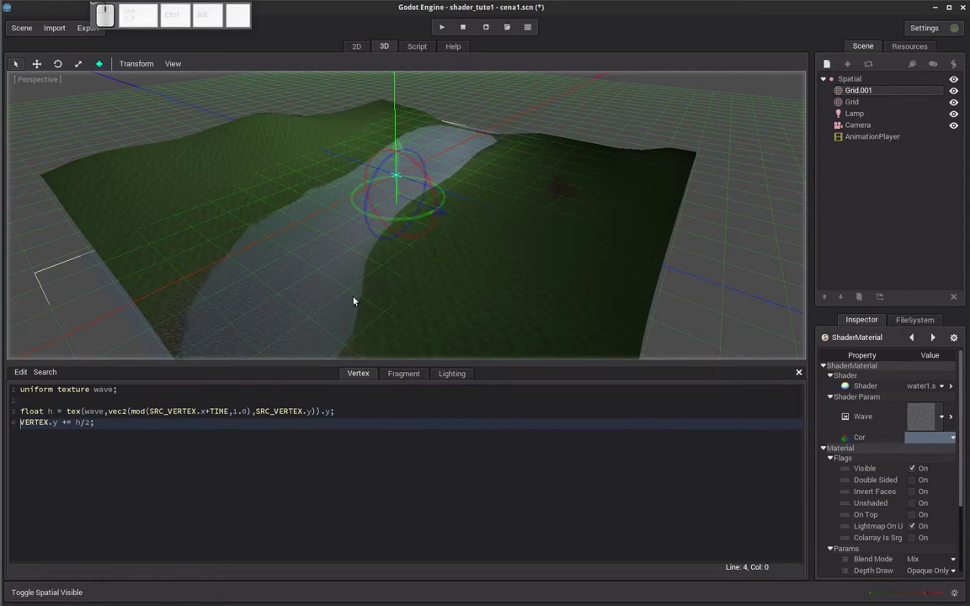
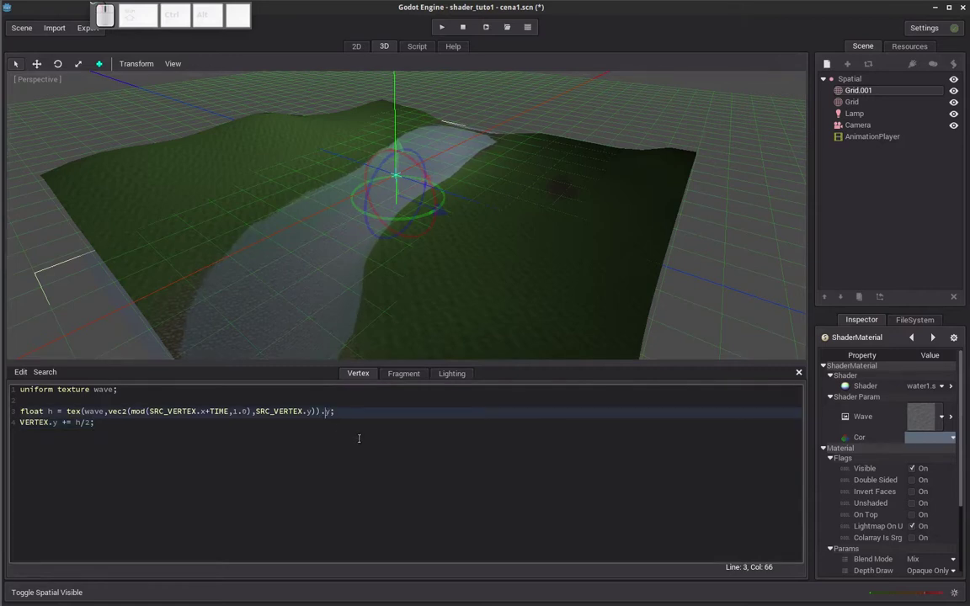
# Comment out the scrolling height calculation line and start a new line for its replacement.
pyautogui.press('Delete')
pyautogui.press('x')
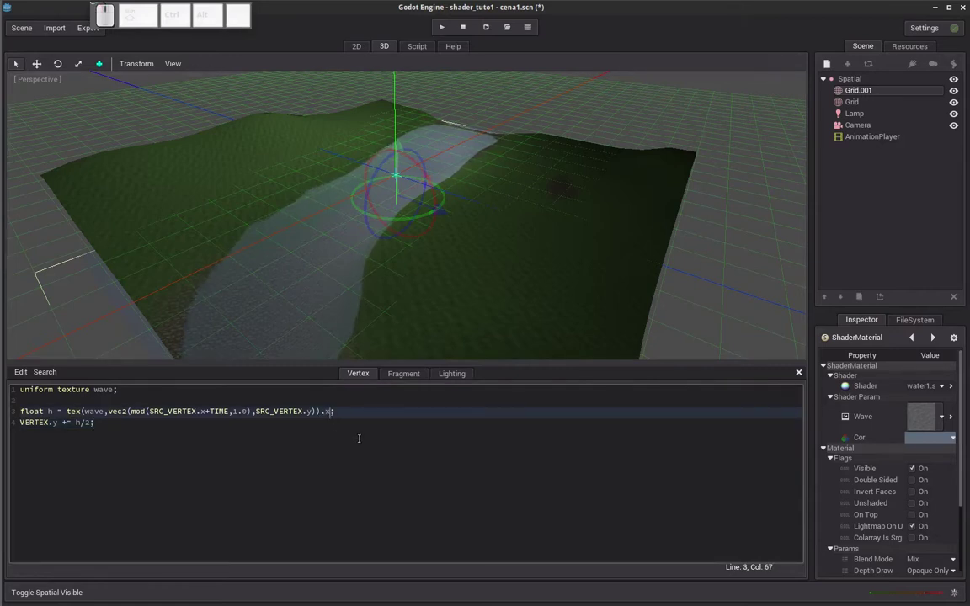
pyautogui.press('BackSpace')
pyautogui.press('y')
pyautogui.press('End')
pyautogui.press('Home')
pyautogui.press('/')
pyautogui.press('End')
pyautogui.press('Return')
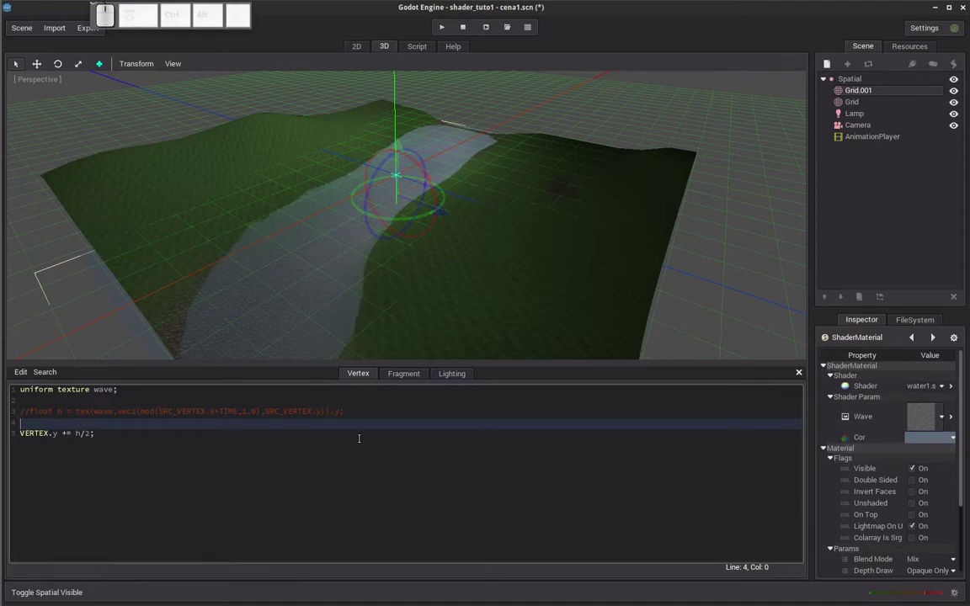
# Write 'float h = tex(wave, ' as the replacement height lookup.
pyautogui.press('f')
pyautogui.press('l')
pyautogui.press('o')
pyautogui.press('a')
pyautogui.press('t')
pyautogui.press('space')
pyautogui.press('h')
pyautogui.press('space')
pyautogui.press('=')
pyautogui.press('space')
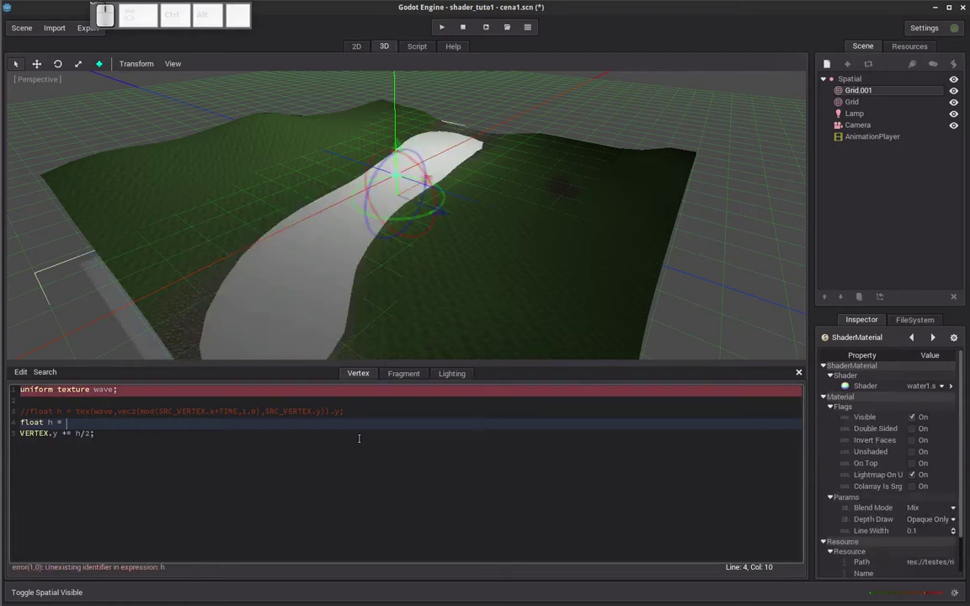
pyautogui.press('t')
pyautogui.press('e')
pyautogui.press('x')
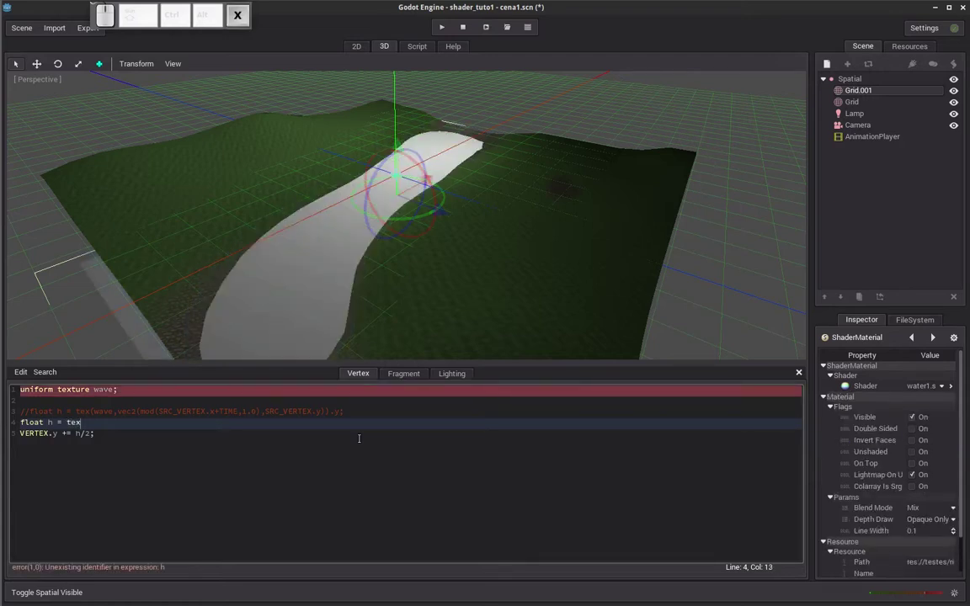
pyautogui.press('shift+9')
pyautogui.press('shift+0')
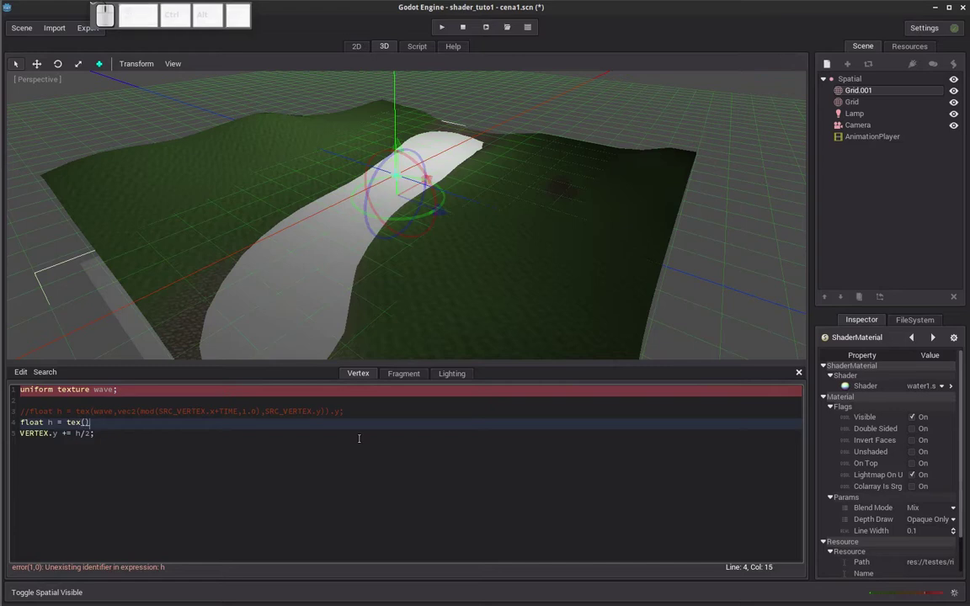
pyautogui.press(';')
pyautogui.press('BackSpace')
pyautogui.press('w')
pyautogui.press('a')
pyautogui.press('v')
pyautogui.press('e')
pyautogui.press('Up')
pyautogui.press('Down')
pyautogui.press(',')
pyautogui.press('space')
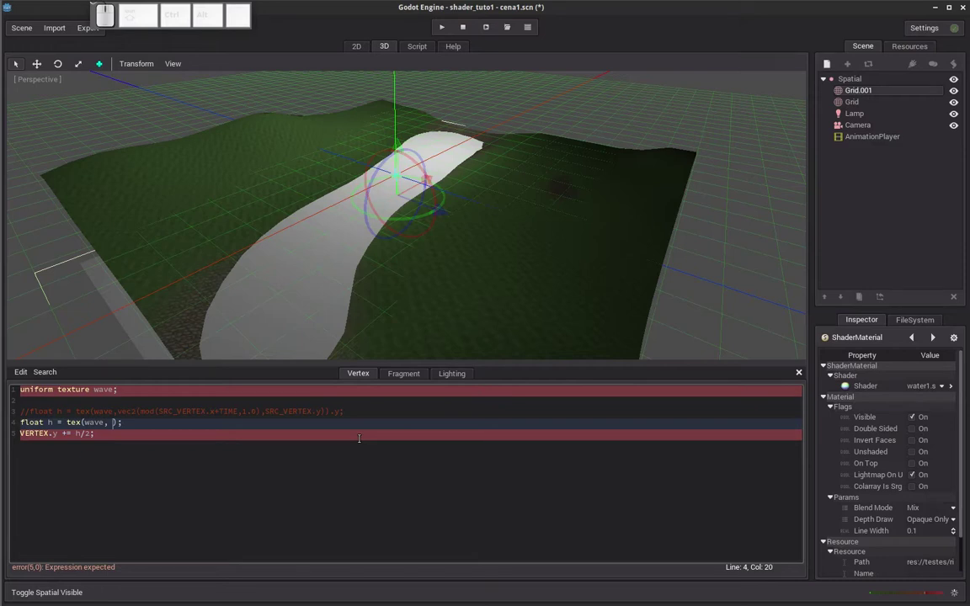
# Complete the lookup with the fixed coordinate vec2(0.5,0.5) to sample the wave texture.
pyautogui.press('v')
pyautogui.press('e')
pyautogui.press('c')
pyautogui.press('2')
pyautogui.press('shift+9')
pyautogui.press('shift+.')
pyautogui.press('shift+5')
pyautogui.press('shift+,')
pyautogui.press('shift+0')
pyautogui.press('shift+.')
pyautogui.press('shift+5')
pyautogui.press('shift+0')
pyautogui.press('shift+space')
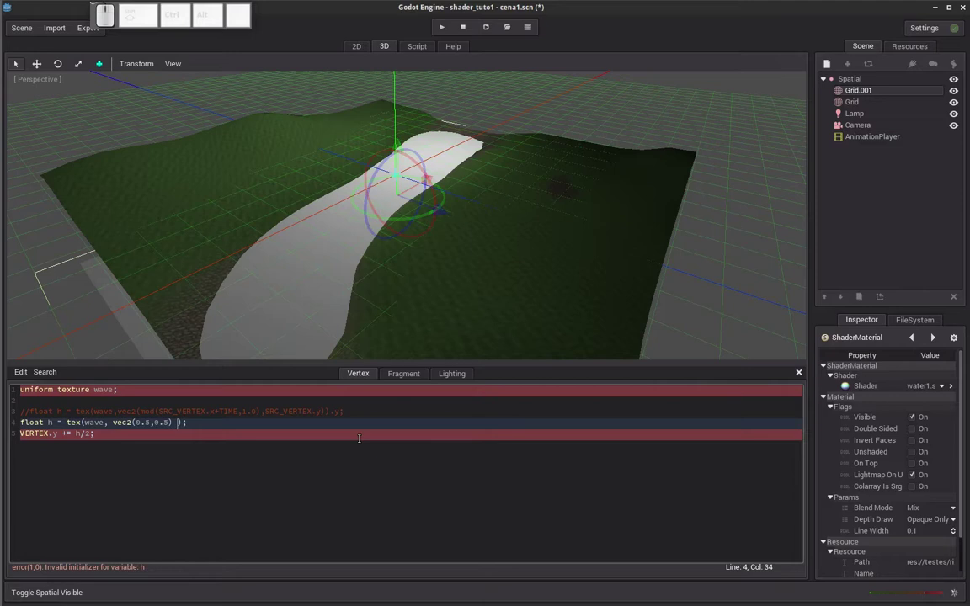
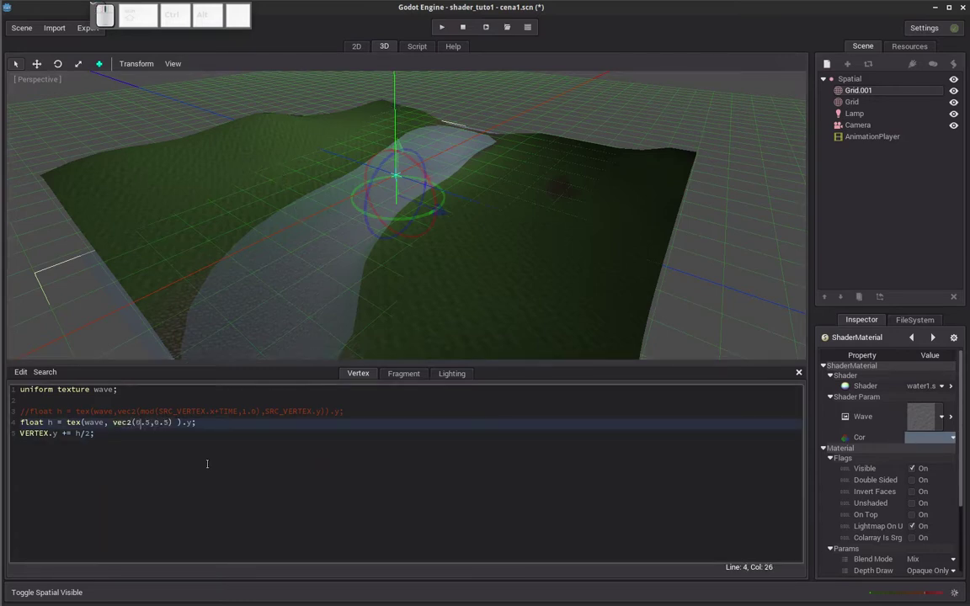
# Space out the vec2(0.5, 0.5) coordinate arguments in the height line.
pyautogui.press('Right')
pyautogui.press('Left')
pyautogui.press('Right')
pyautogui.press('space')
pyautogui.press('Left')
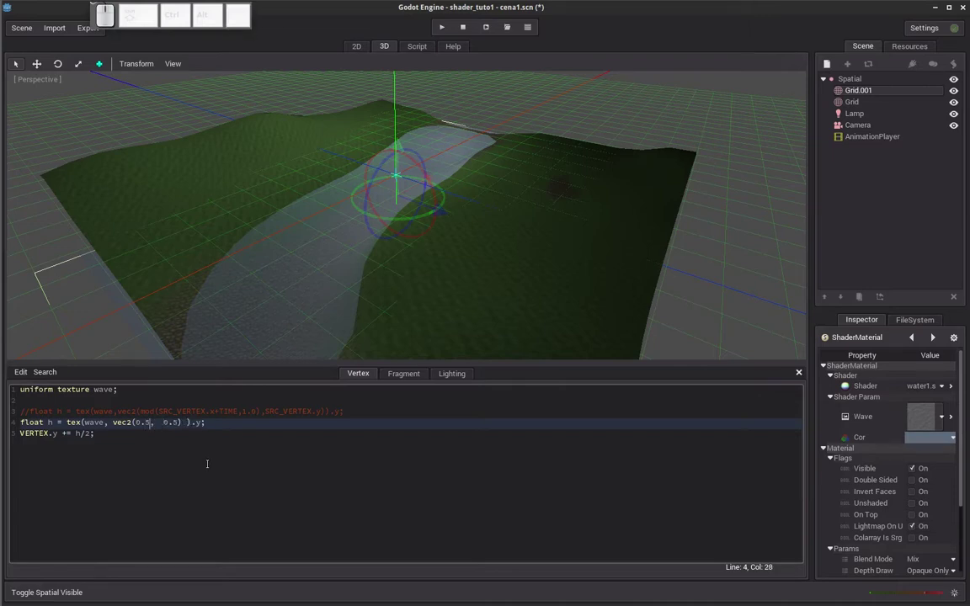
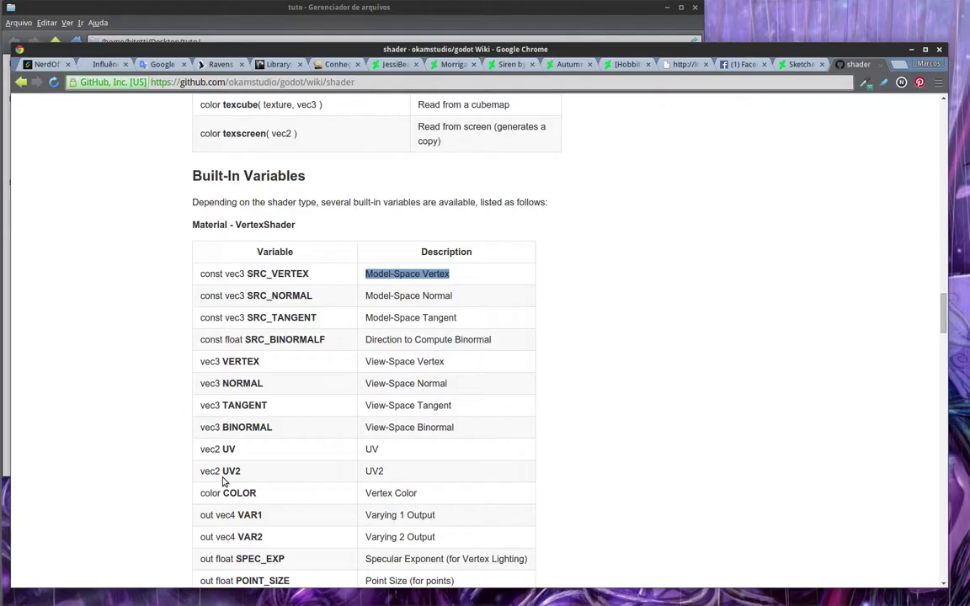
# Make the first sampling coordinate SRC_VERTEX.x and orbit to inspect the water surface.
pyautogui.press('ctrl+alt+Right')
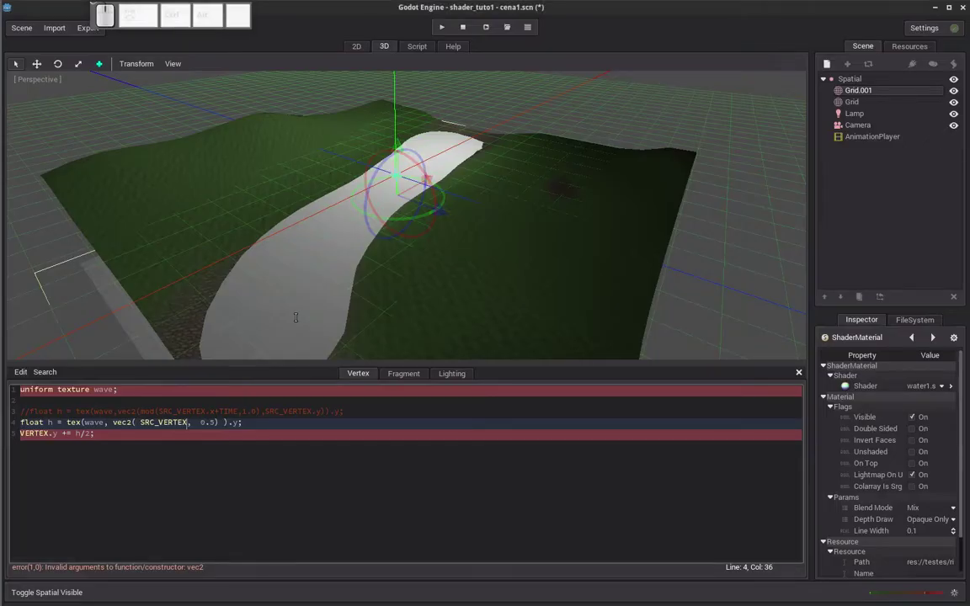
pyautogui.press('.')
pyautogui.press('x')
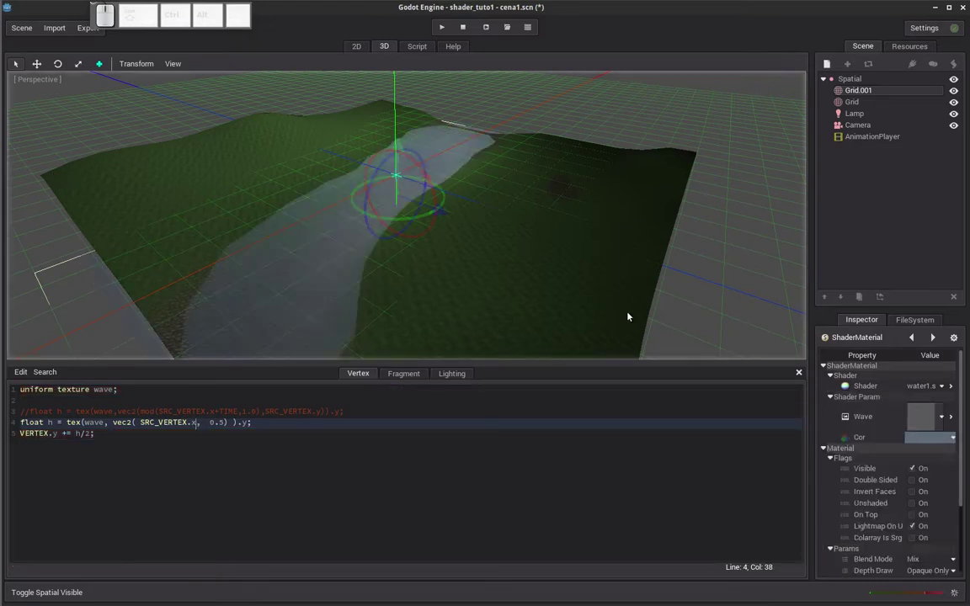
pyautogui.moveTo(464, 246); pyautogui.dragTo(462, 219)
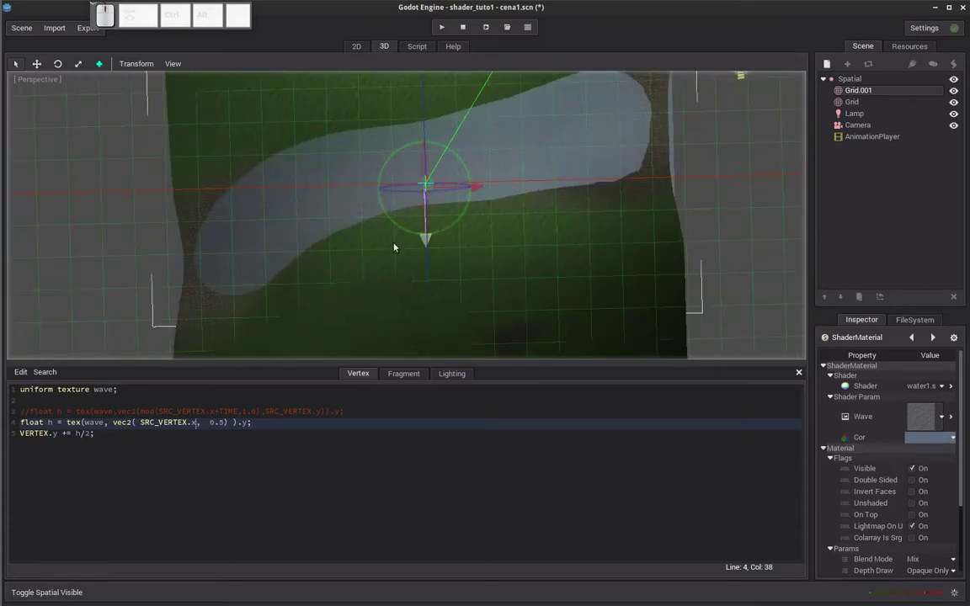
pyautogui.moveTo(507, 300); pyautogui.dragTo(471, 312)
pyautogui.moveTo(312, 281); pyautogui.dragTo(298, 258)
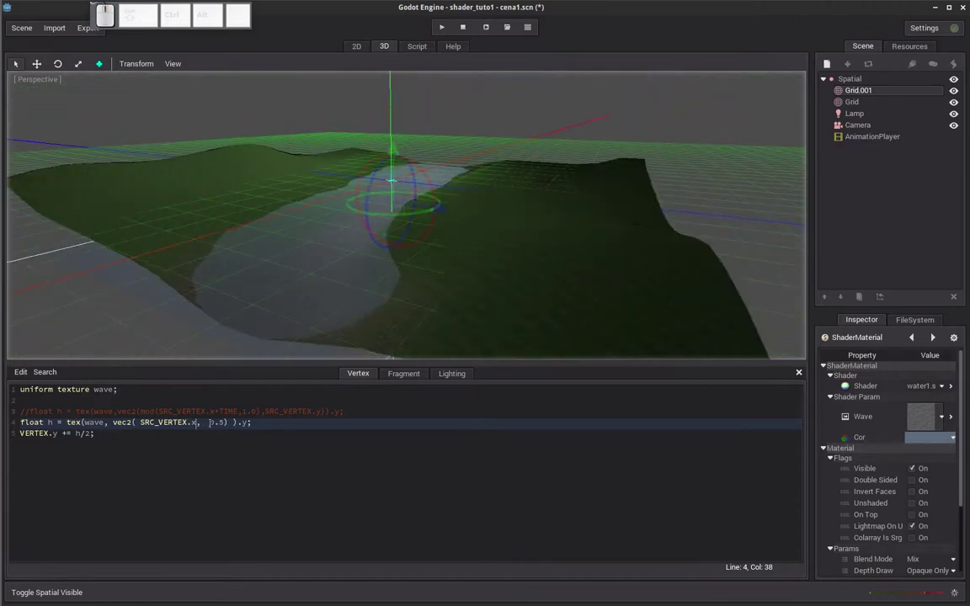
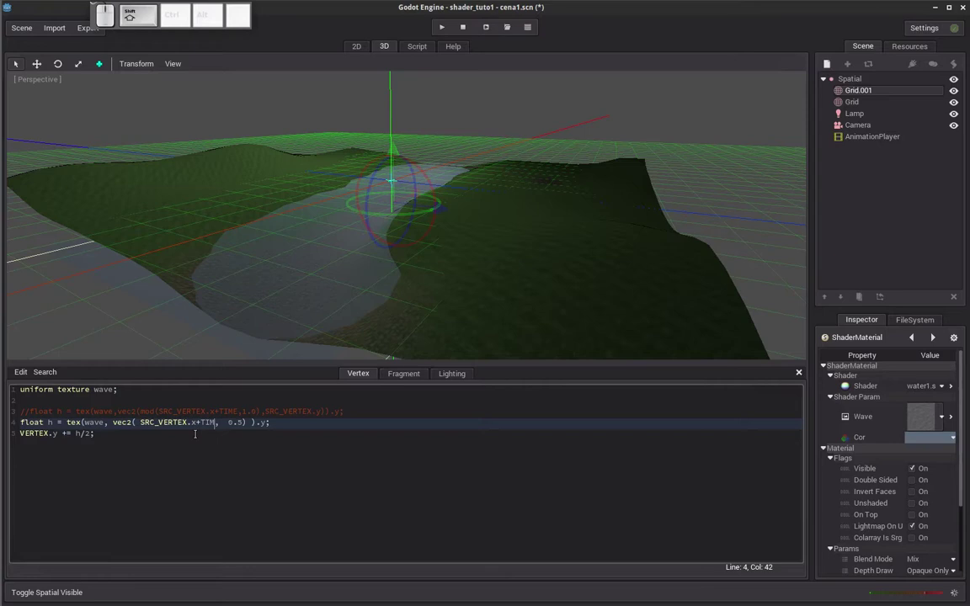
# Add TIME to the x coordinate and use SRC_VERTEX.z as the second, giving vec2(SRC_VERTEX.x+TIME, SRC_VERTEX.z).
pyautogui.press('shift+e')
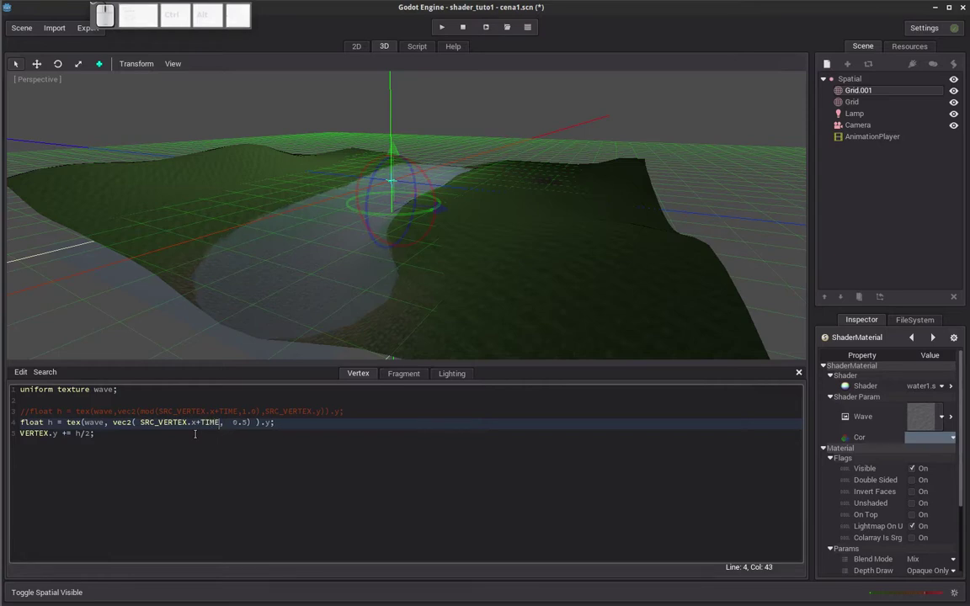
pyautogui.moveTo(321, 279); pyautogui.dragTo(303, 299)
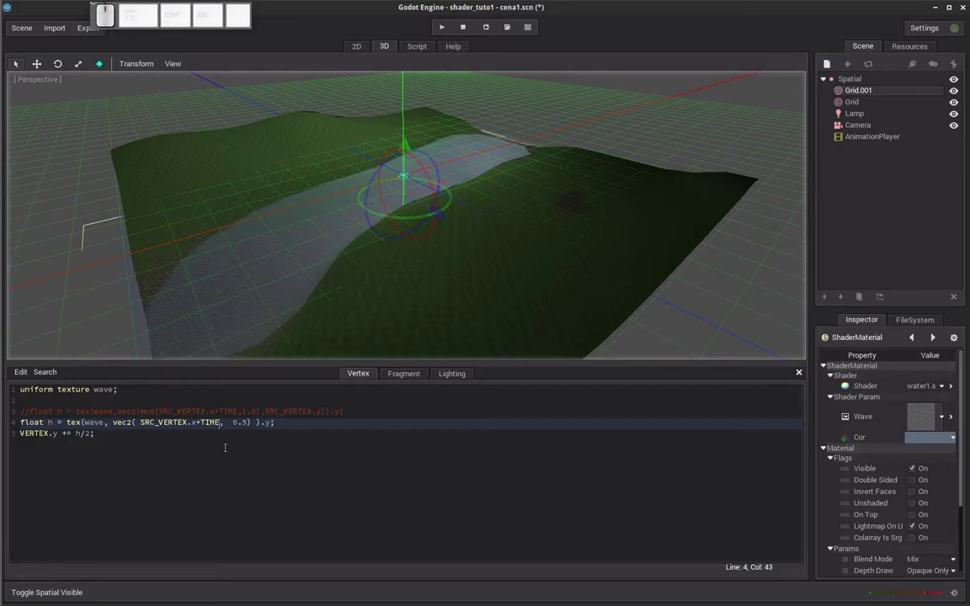
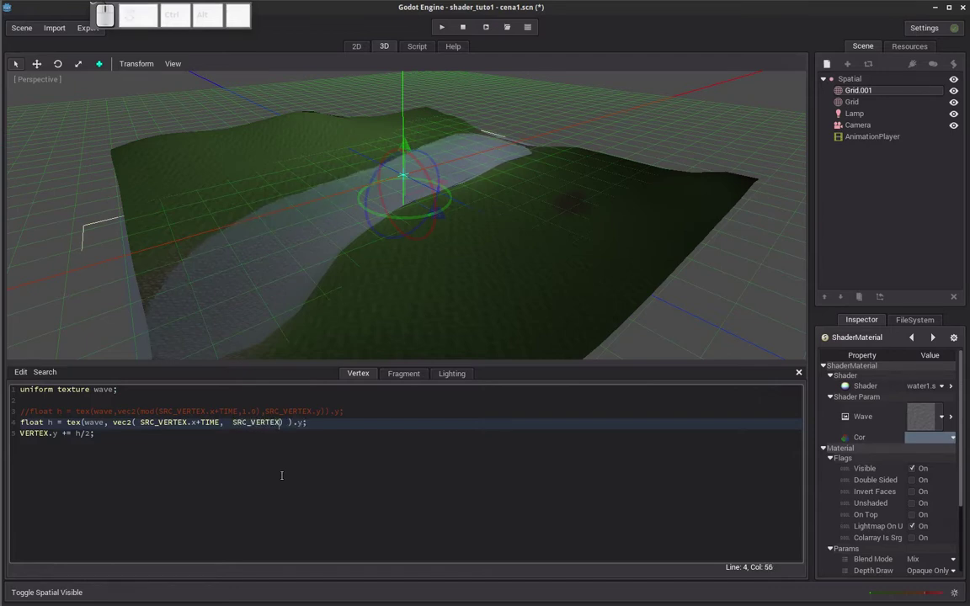
pyautogui.press('.')
pyautogui.press('z')
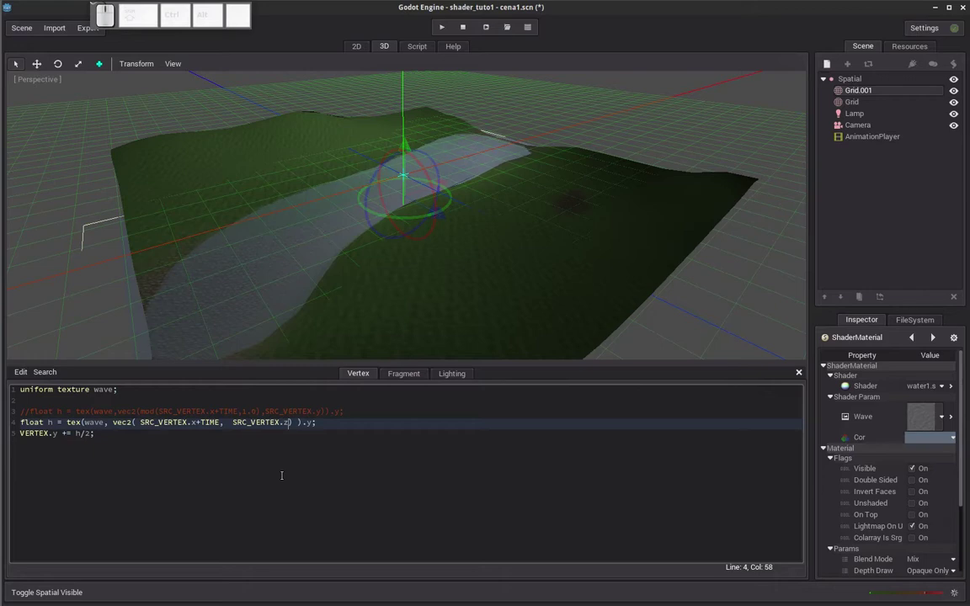
pyautogui.press('BackSpace')
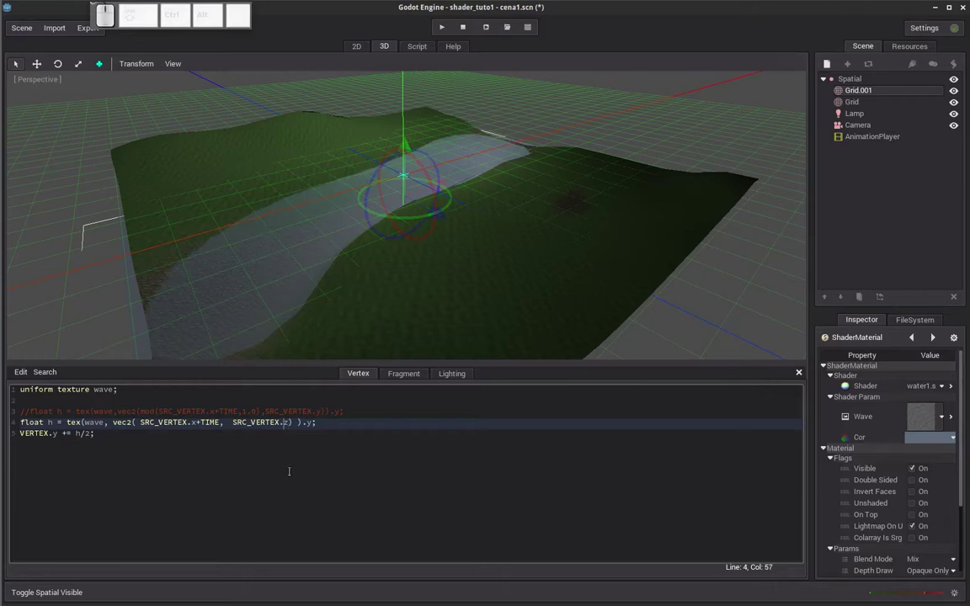
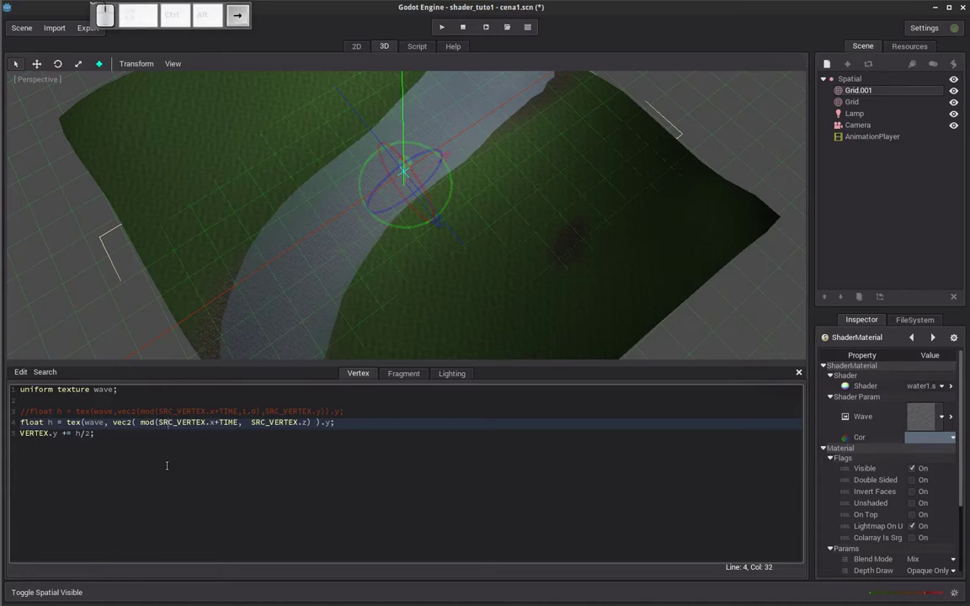
# Wrap the x coordinate as mod(SRC_VERTEX.x+TIME, 1.0) and orbit low over the repeating waves.
pyautogui.press(',')
pyautogui.press('space')
pyautogui.press('1')
pyautogui.press('.')
pyautogui.press('0')
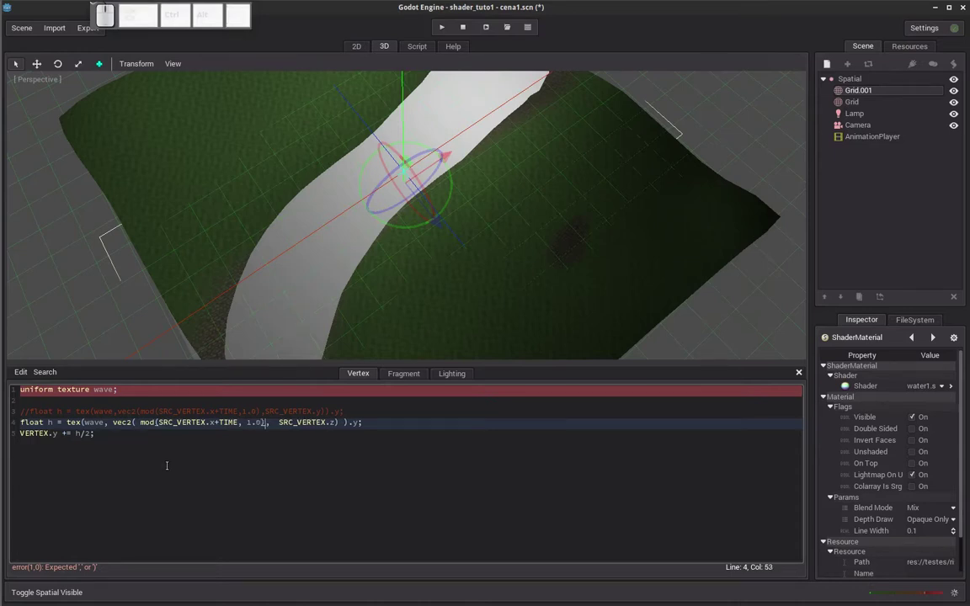
pyautogui.moveTo(327, 291); pyautogui.dragTo(336, 253)
pyautogui.moveTo(315, 271); pyautogui.dragTo(324, 251)
pyautogui.moveTo(349, 240); pyautogui.dragTo(350, 245)
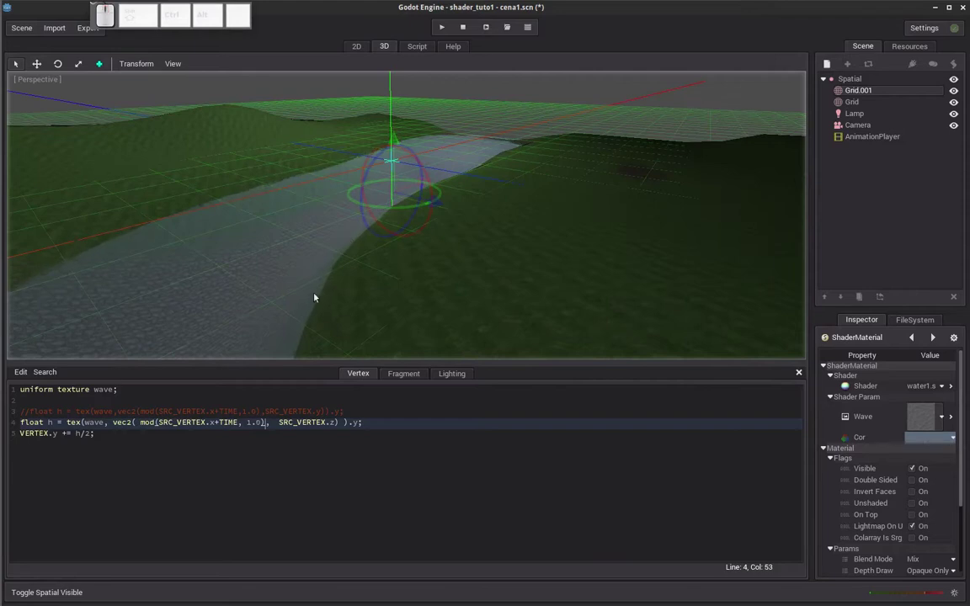
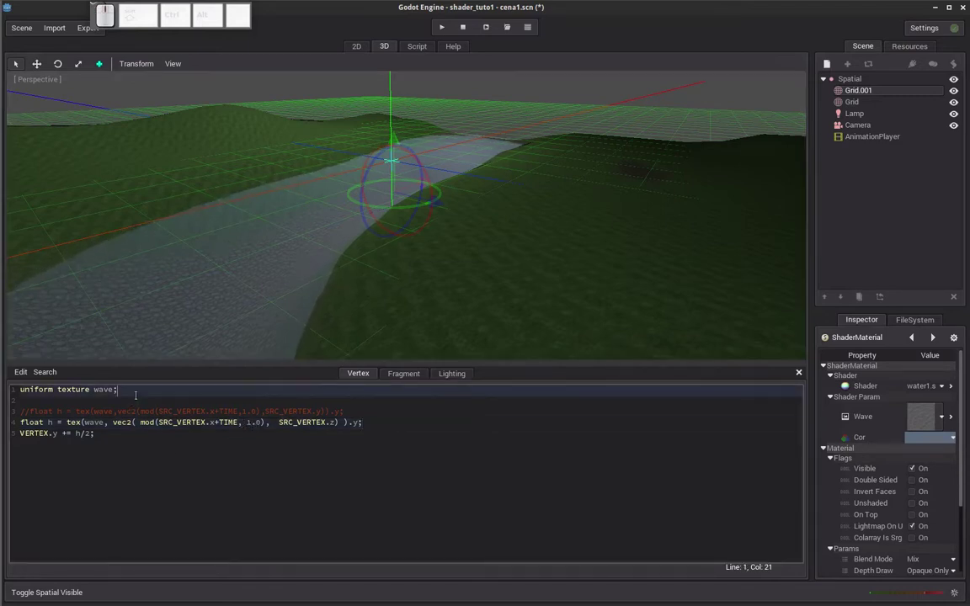
# Declare 'uniform float intensity = 0.2;' below the texture uniform.
pyautogui.press('Return')
pyautogui.press('u')
pyautogui.press('n')
pyautogui.press('i')
pyautogui.press('o')
pyautogui.press('r')
pyautogui.press('m')
pyautogui.press('space')
pyautogui.press('l')
pyautogui.press('o')
pyautogui.press('a')
pyautogui.press('t')
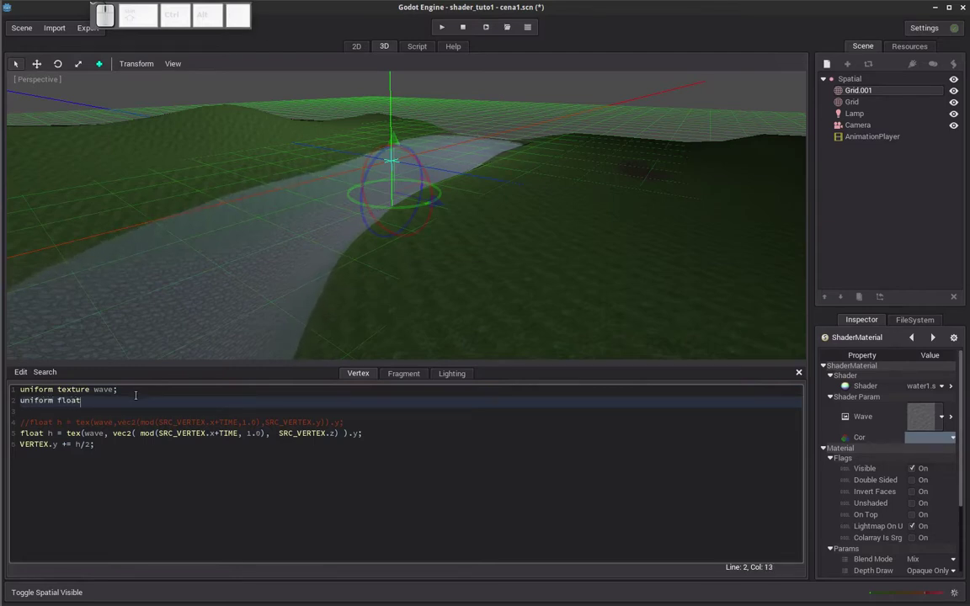
pyautogui.press('space')
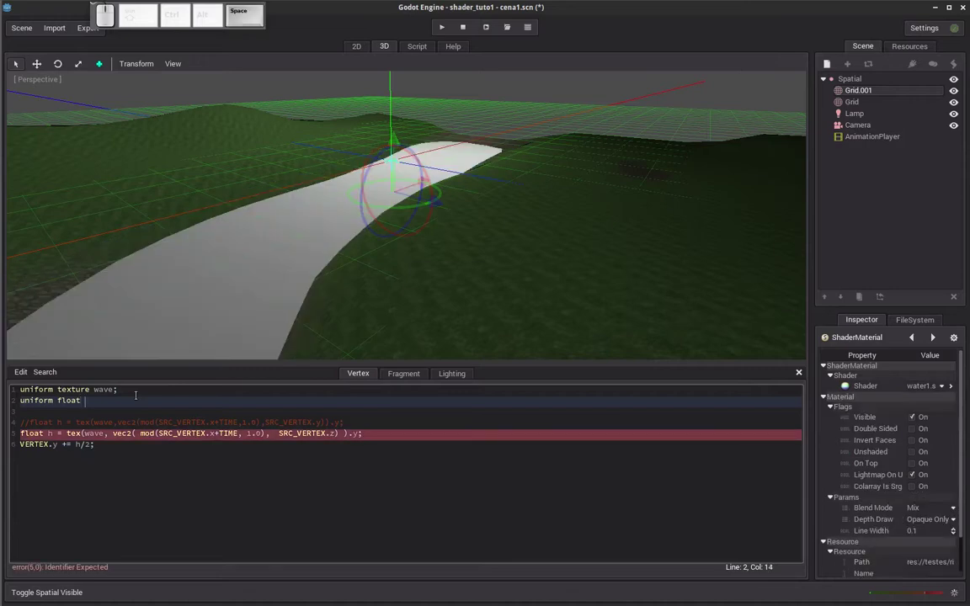
pyautogui.press('i')
pyautogui.press('n')
pyautogui.press('t')
pyautogui.press('e')
pyautogui.press('n')
pyautogui.press('s')
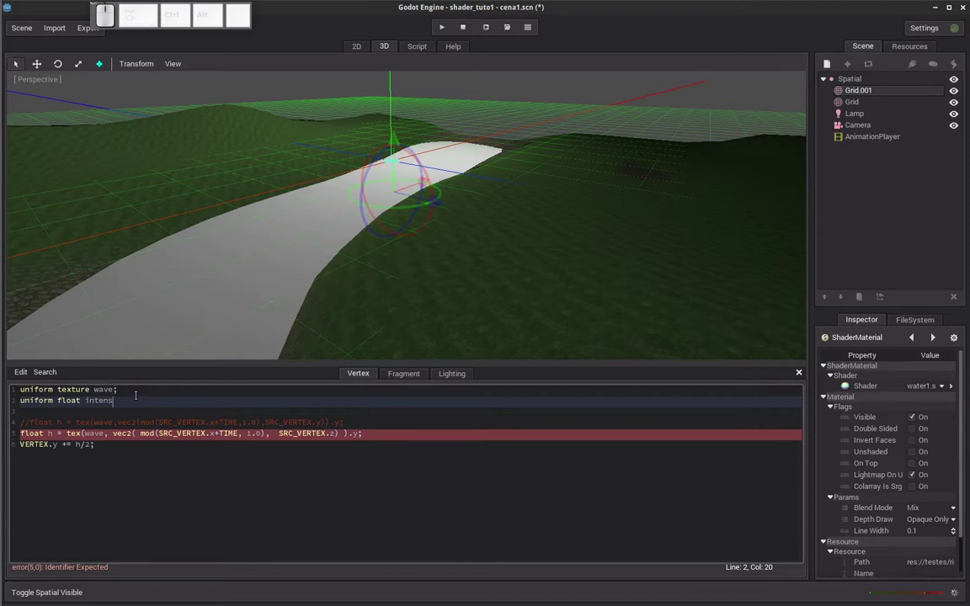
pyautogui.press('i')
pyautogui.press('t')
pyautogui.press('y')
pyautogui.press('space')
pyautogui.press('=')
pyautogui.press('space')
pyautogui.press('0')
pyautogui.press('.')
pyautogui.press('2')
pyautogui.press(';')
pyautogui.press('Down')
pyautogui.press('Right')
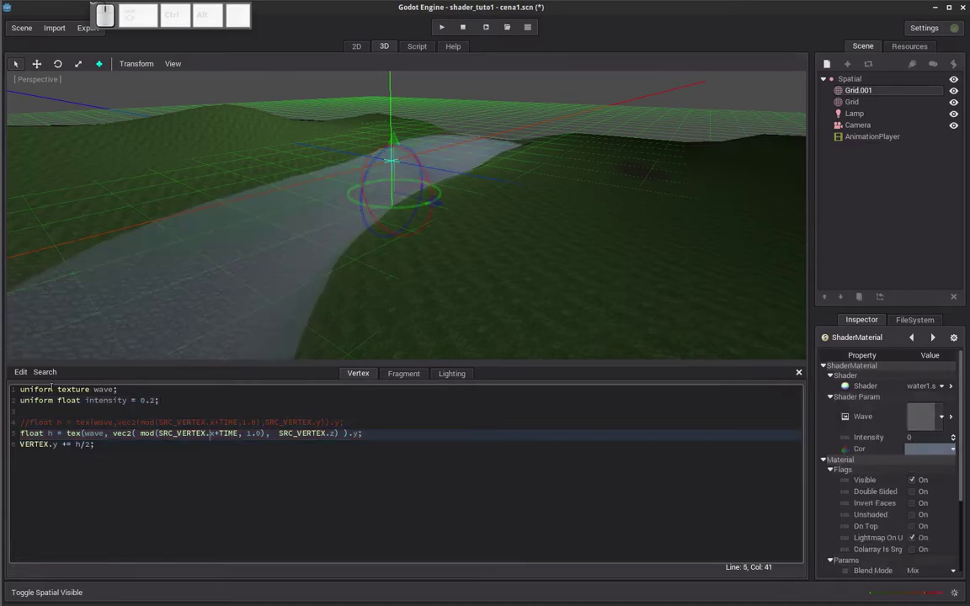
# Change TIME to TIME*intensity inside mod() in the height line.
pyautogui.click(929, 438)
pyautogui.click(929, 438)
pyautogui.press('0')
pyautogui.press('.')
pyautogui.press('2')
pyautogui.press('Return')
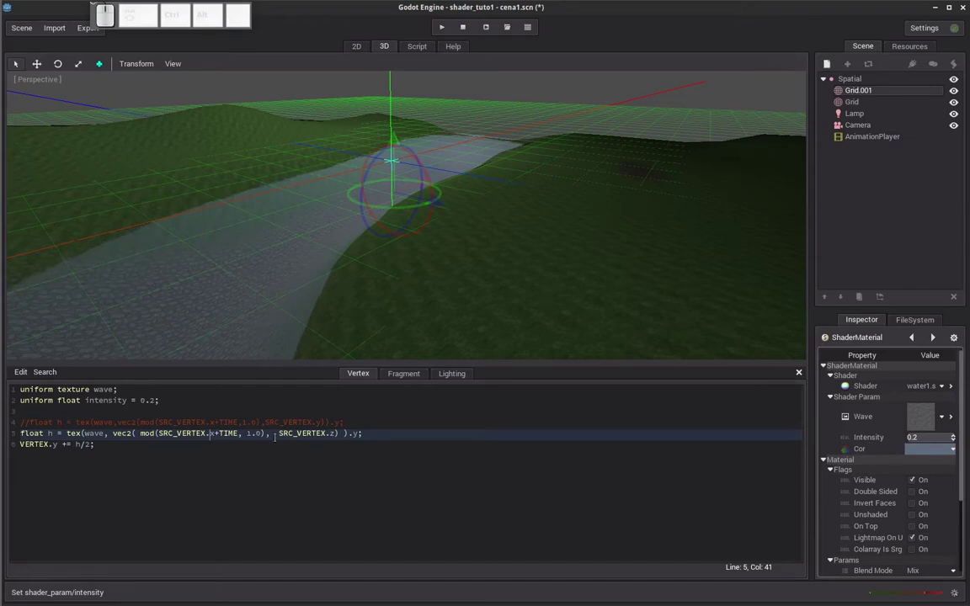
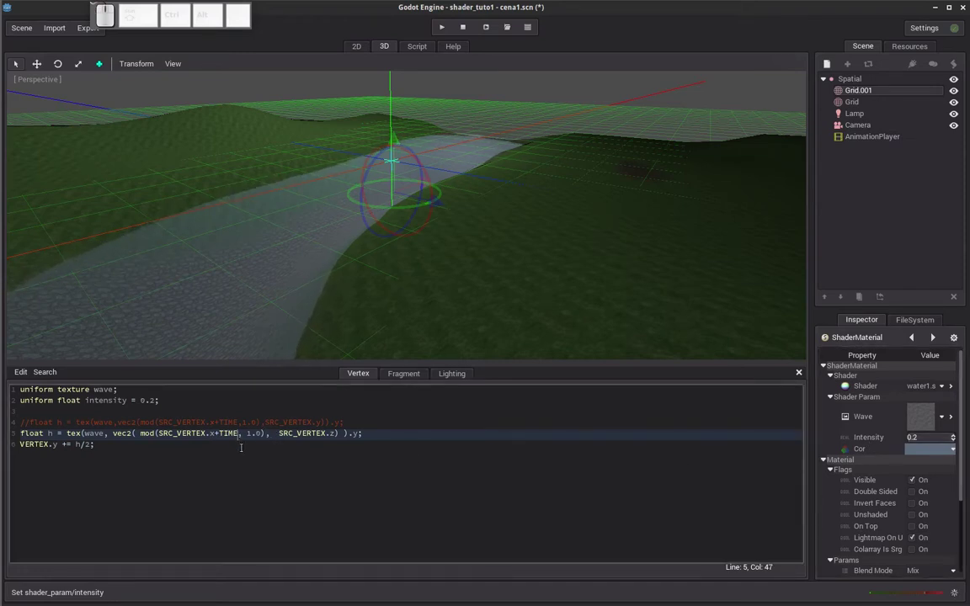
pyautogui.press('shift+8')
pyautogui.press('shift+i')
pyautogui.press('n')
pyautogui.press('t')
pyautogui.press('e')
pyautogui.press('n')
pyautogui.press('s')
pyautogui.press('i')
pyautogui.press('t')
pyautogui.press('y')
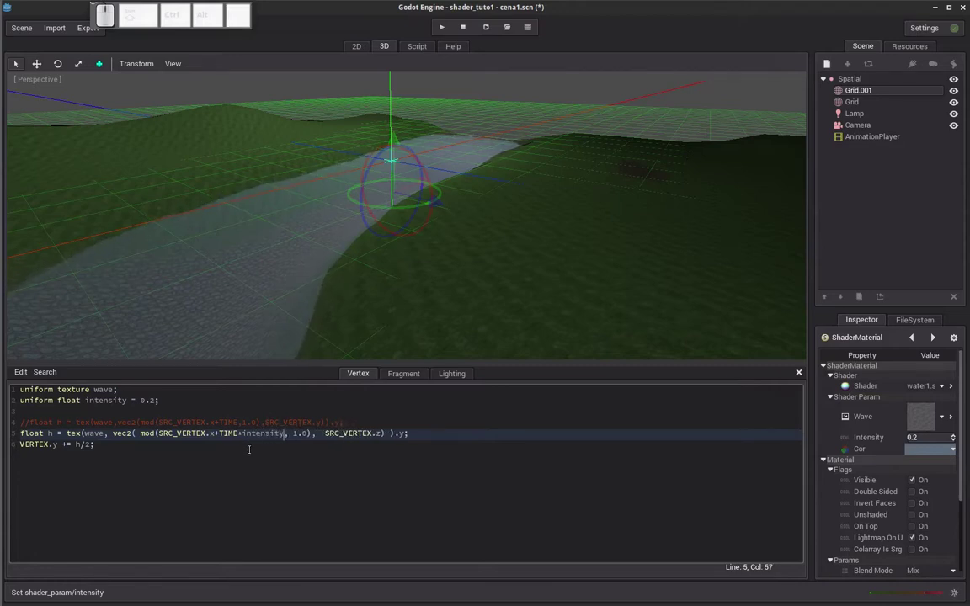
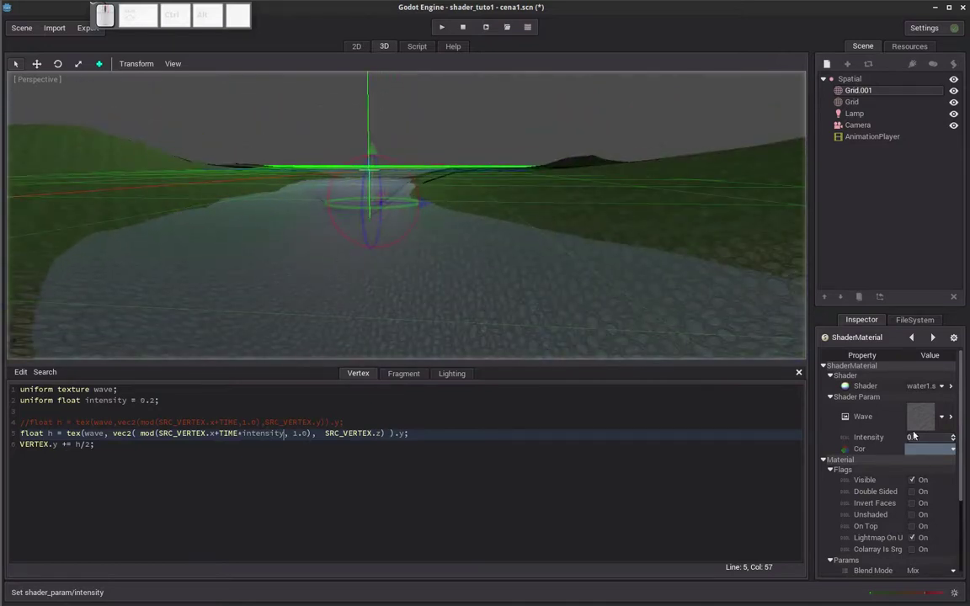
pyautogui.click(957, 444)
pyautogui.click(958, 444)
pyautogui.click(957, 444)
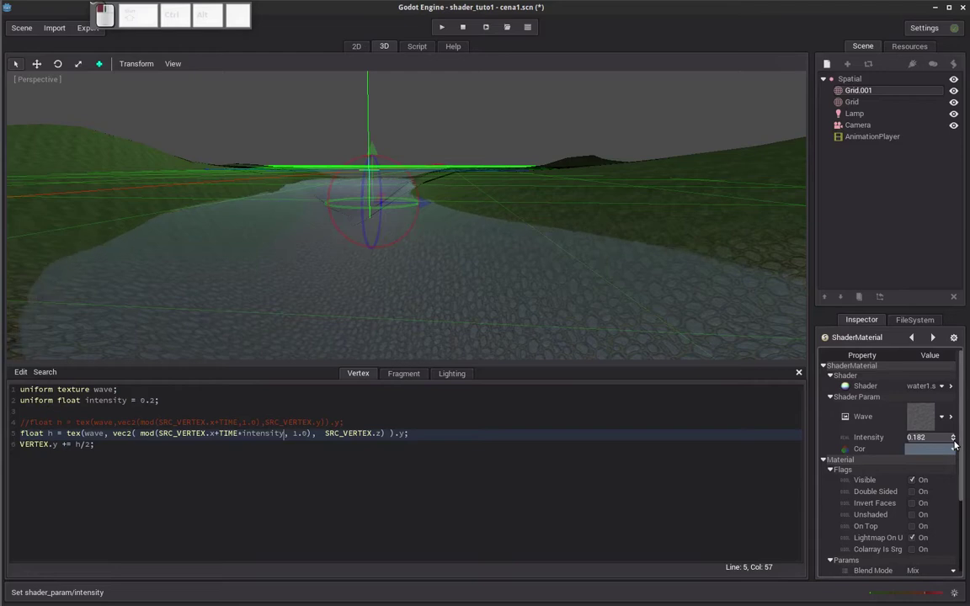
pyautogui.click(934, 443)
pyautogui.press('0')
pyautogui.press('.')
pyautogui.press('1')
pyautogui.press('Return')
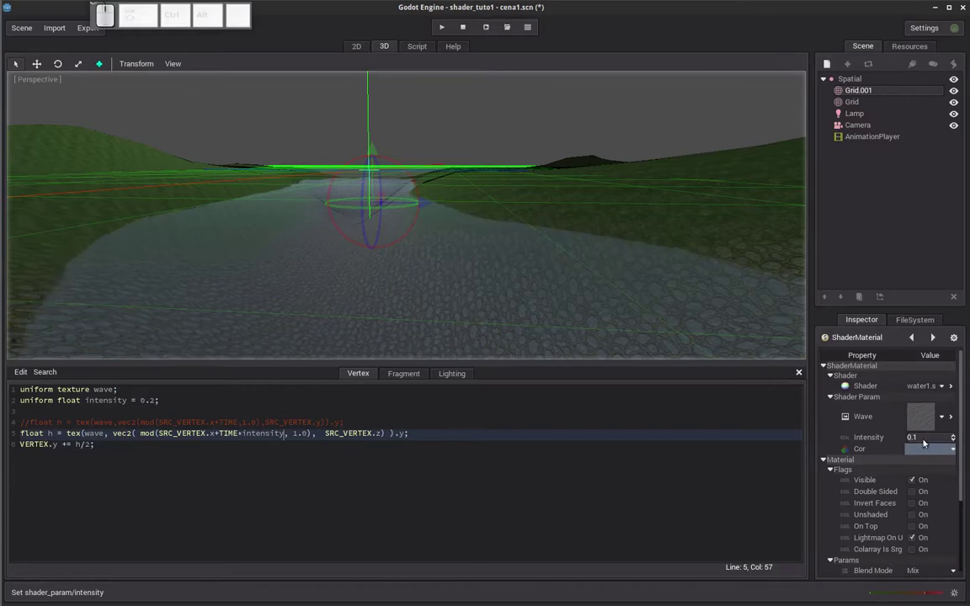
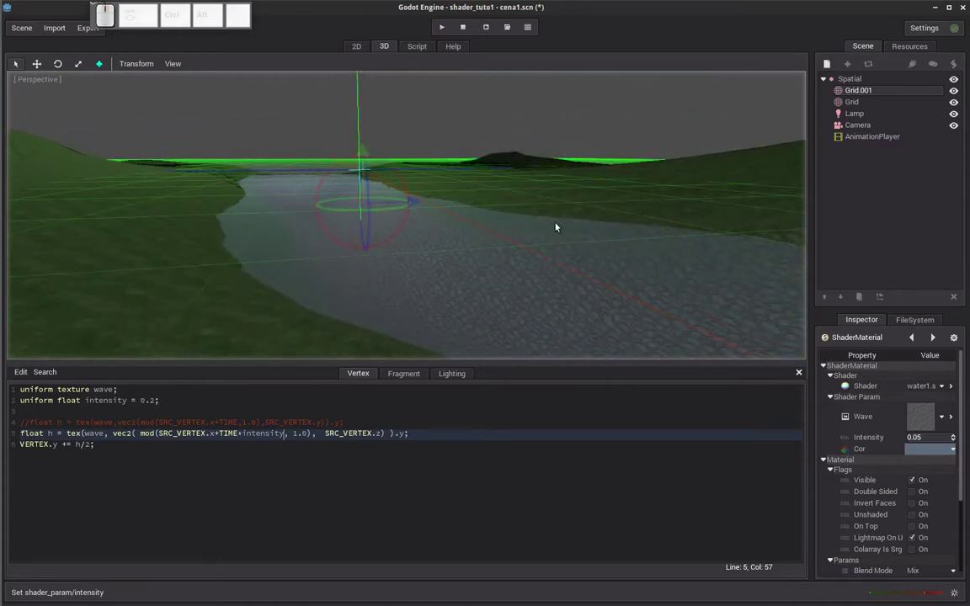
pyautogui.moveTo(549, 223); pyautogui.dragTo(546, 223)
pyautogui.moveTo(543, 216); pyautogui.dragTo(516, 221)
# Switch the viewport to Display Wireframe and orbit to inspect the river mesh.
pyautogui.click(179, 69)
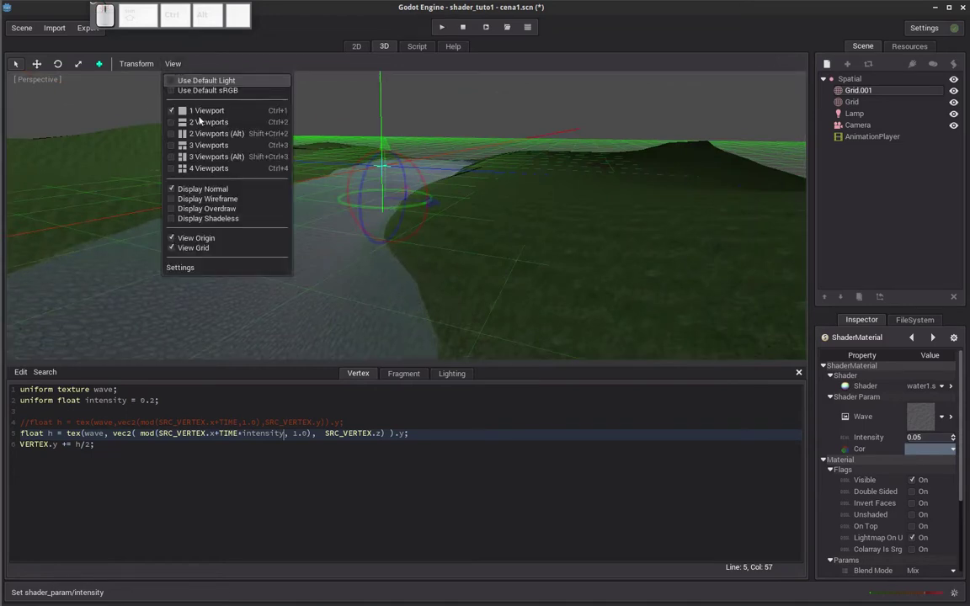
pyautogui.click(223, 203)
pyautogui.moveTo(317, 220); pyautogui.dragTo(308, 225)
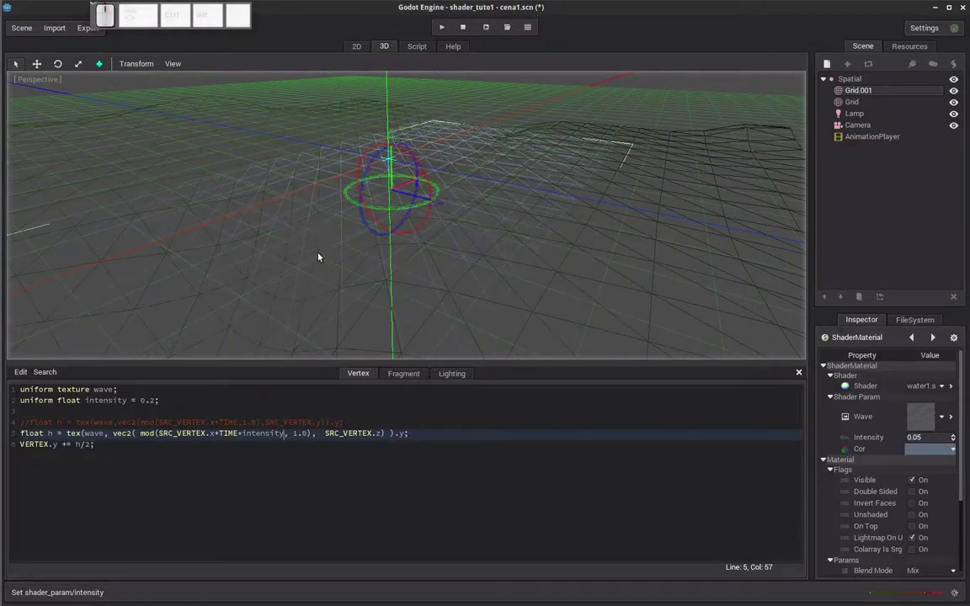
pyautogui.moveTo(353, 250); pyautogui.dragTo(354, 258)
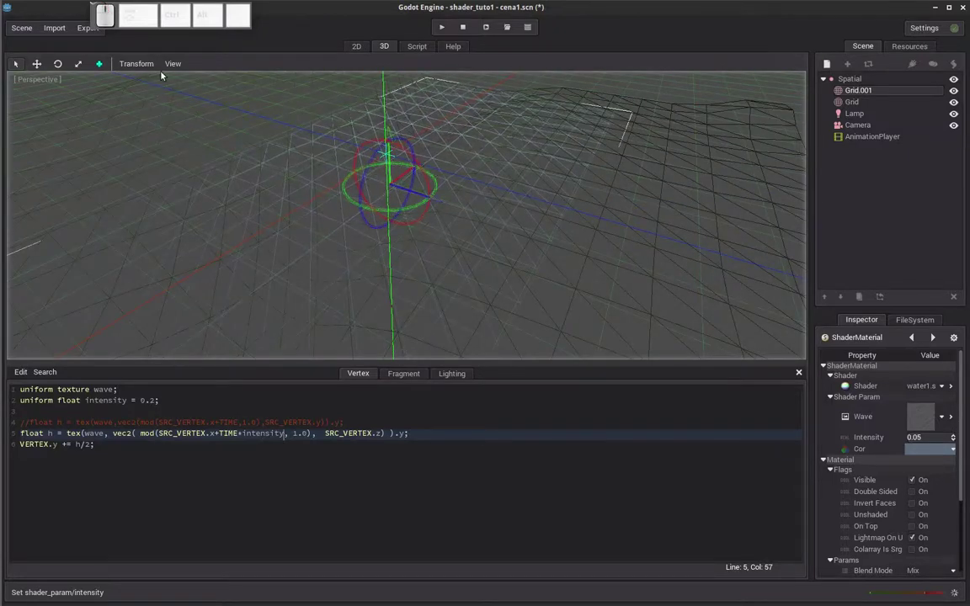
# Return the viewport to Display Normal and orbit around the terrain.
pyautogui.click(176, 66)
pyautogui.click(177, 68)
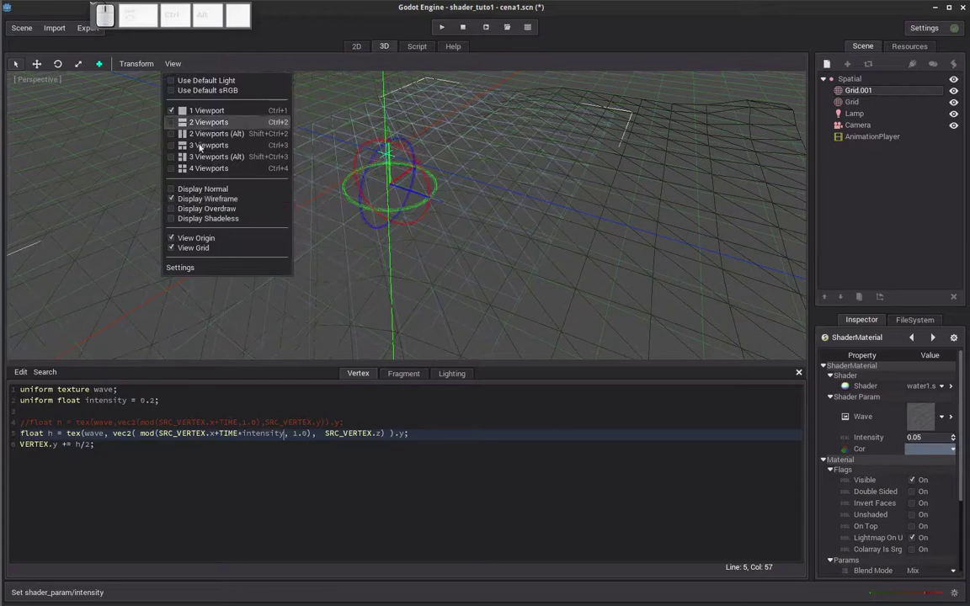
pyautogui.click(206, 189)
pyautogui.moveTo(512, 294); pyautogui.dragTo(482, 274)
pyautogui.moveTo(501, 272); pyautogui.dragTo(505, 278)
pyautogui.moveTo(513, 233); pyautogui.dragTo(514, 247)
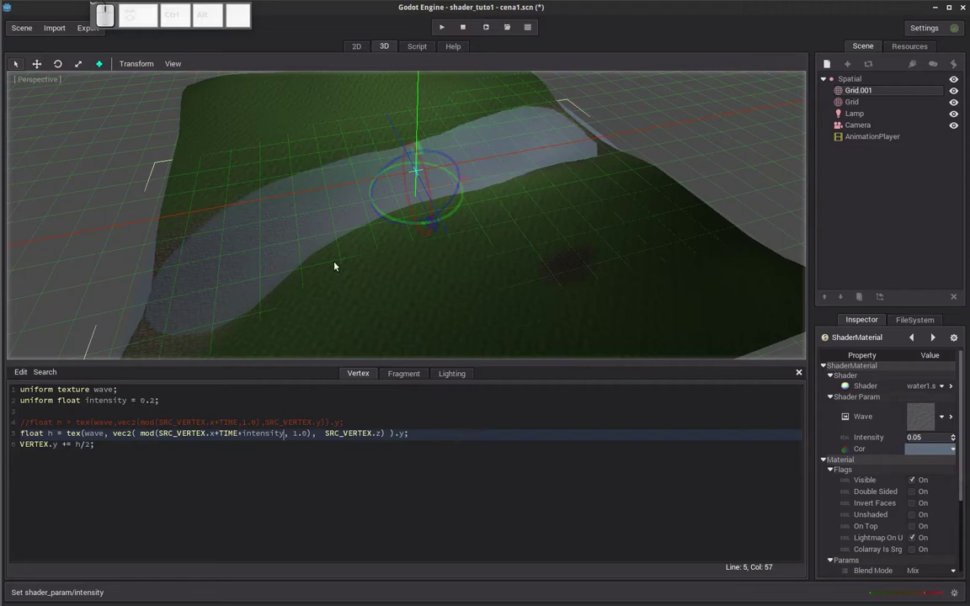
pyautogui.moveTo(295, 271); pyautogui.dragTo(317, 260)
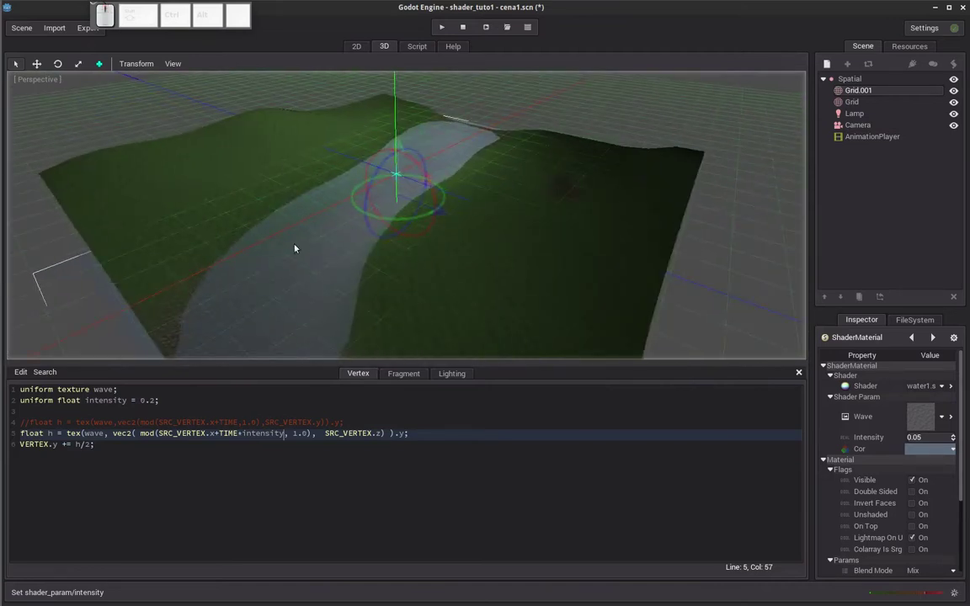
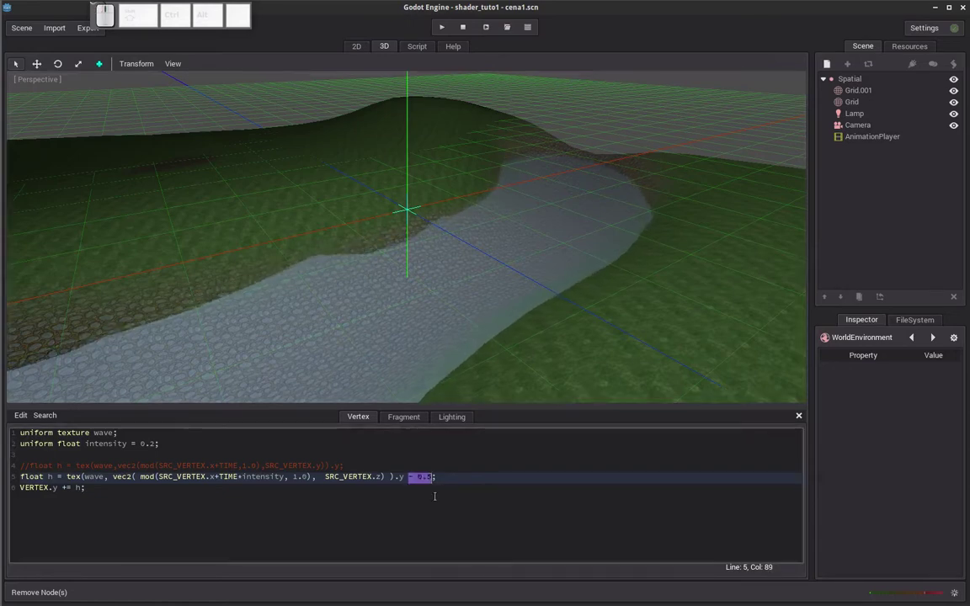
pyautogui.press('BackSpace')
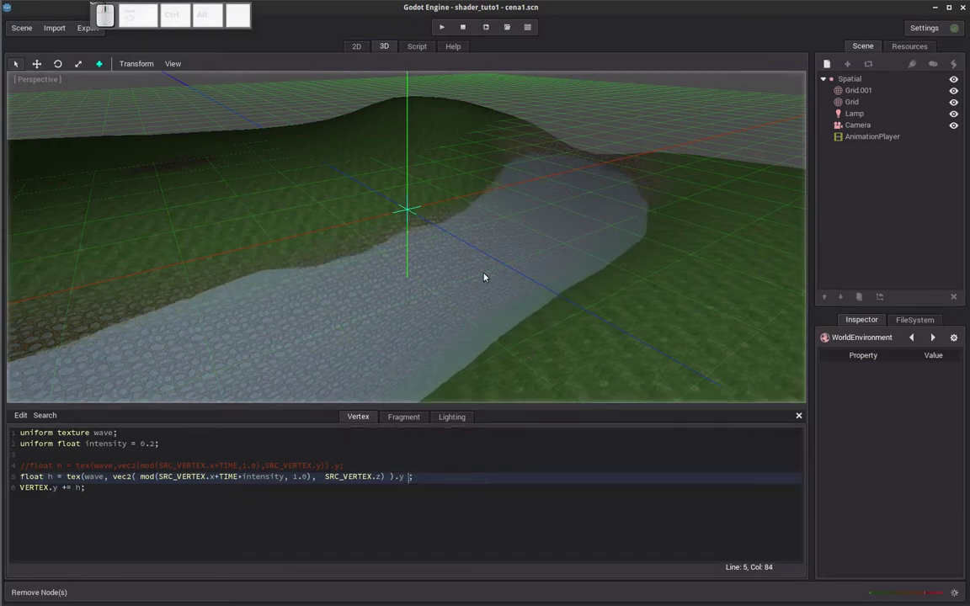
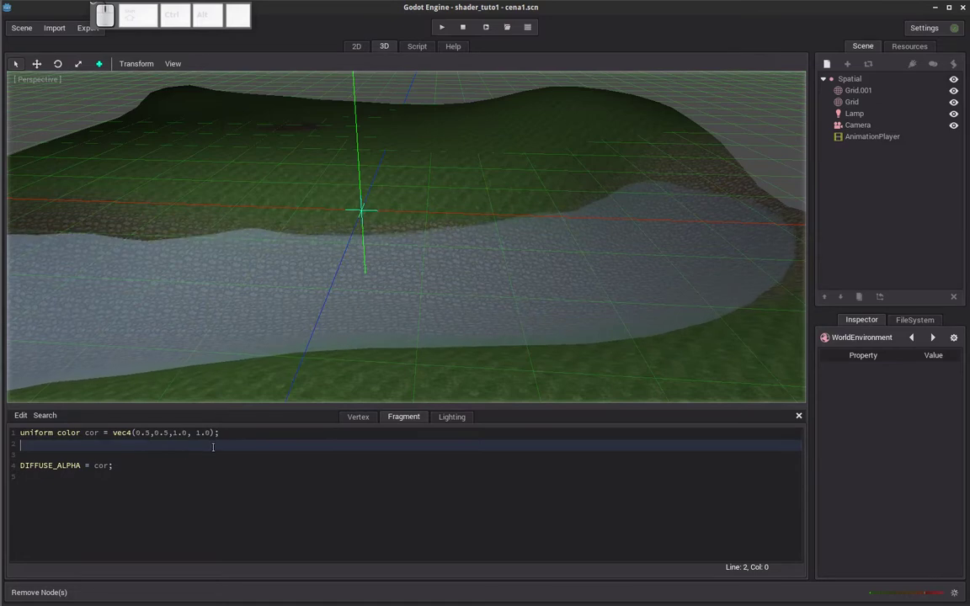
# Adjust blank lines below the colour uniform in the fragment shader.
pyautogui.press('Return')
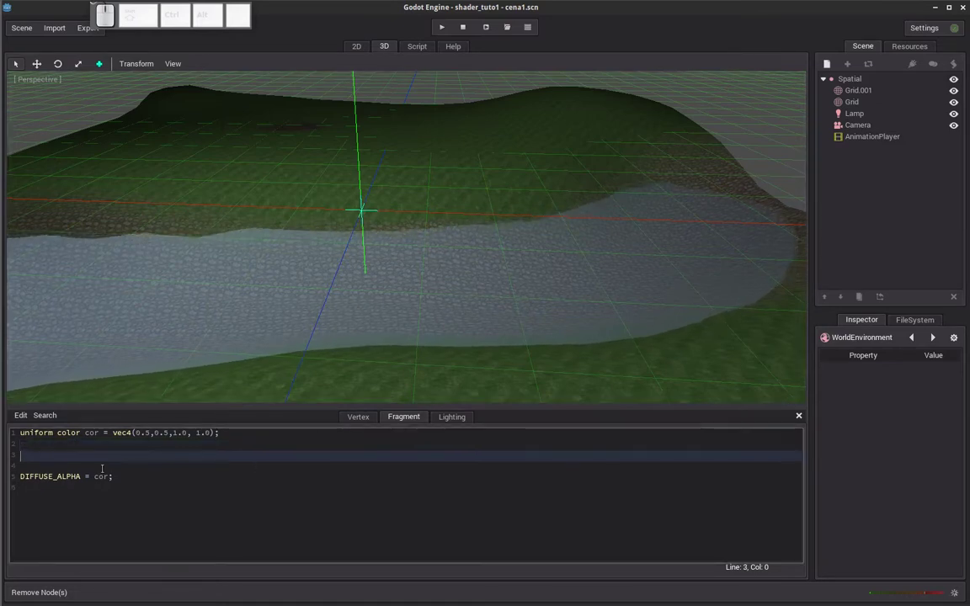
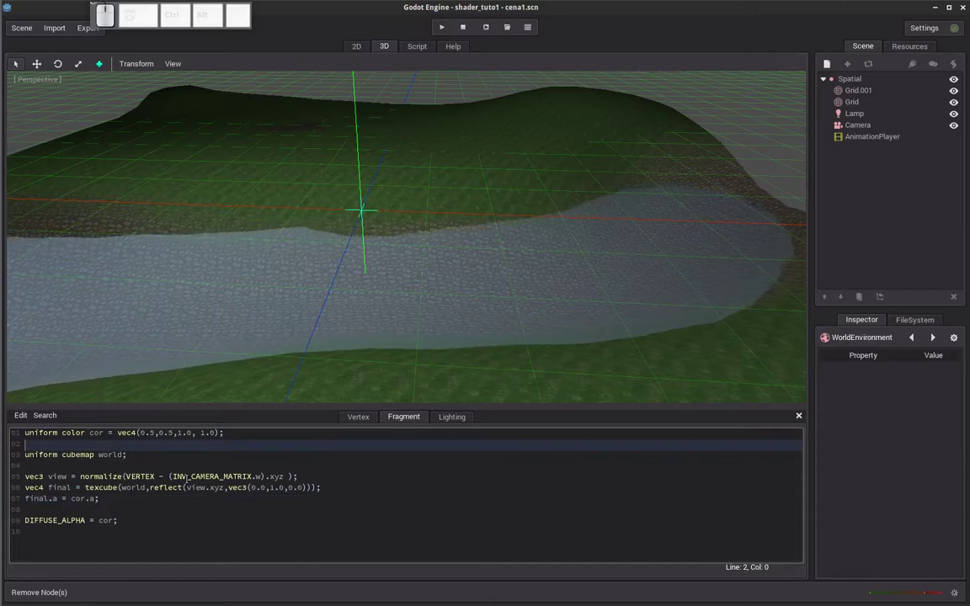
pyautogui.press('Delete')
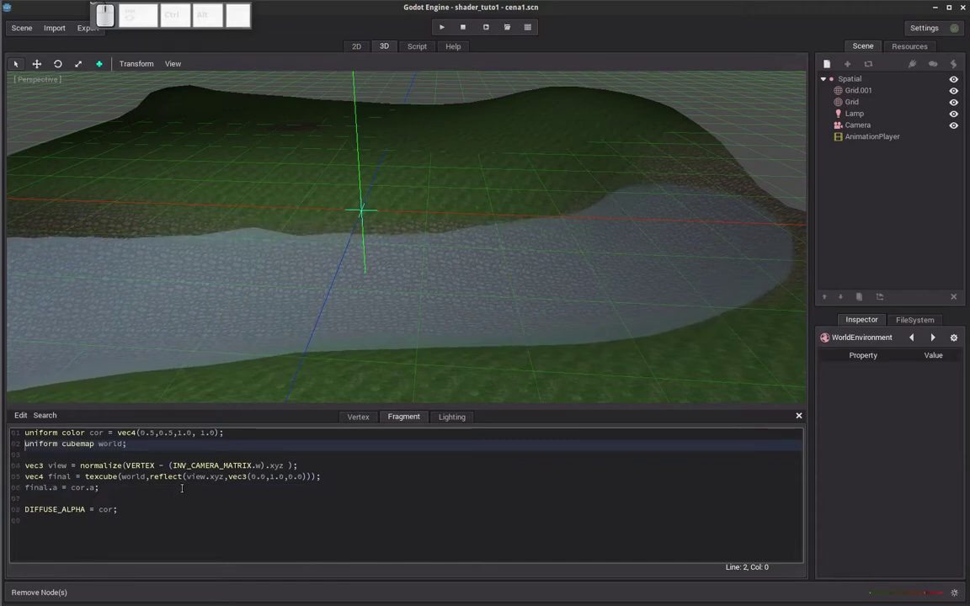
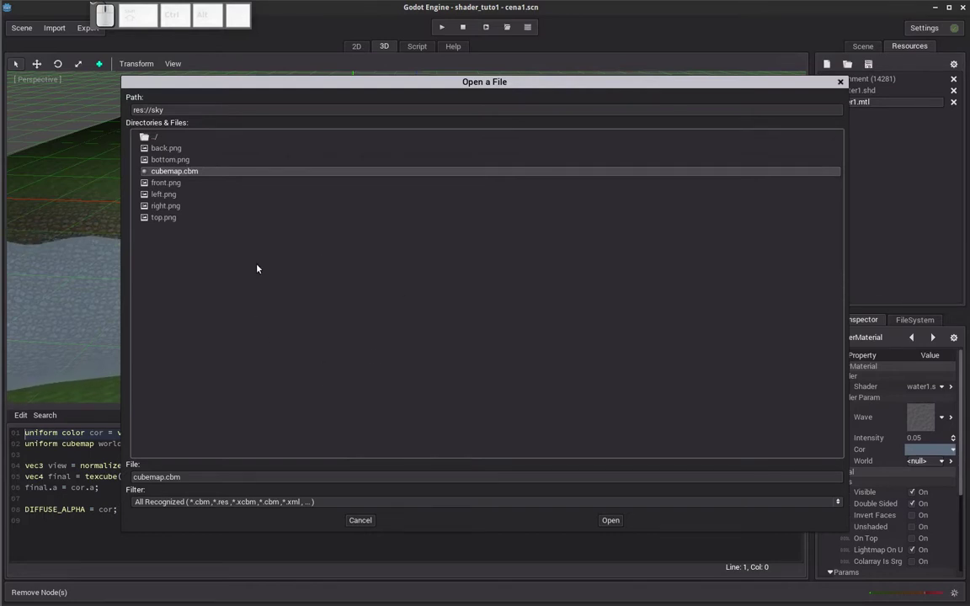
# Load cubemap.cbm from res://sky into the World shader parameter.
pyautogui.click(618, 525)
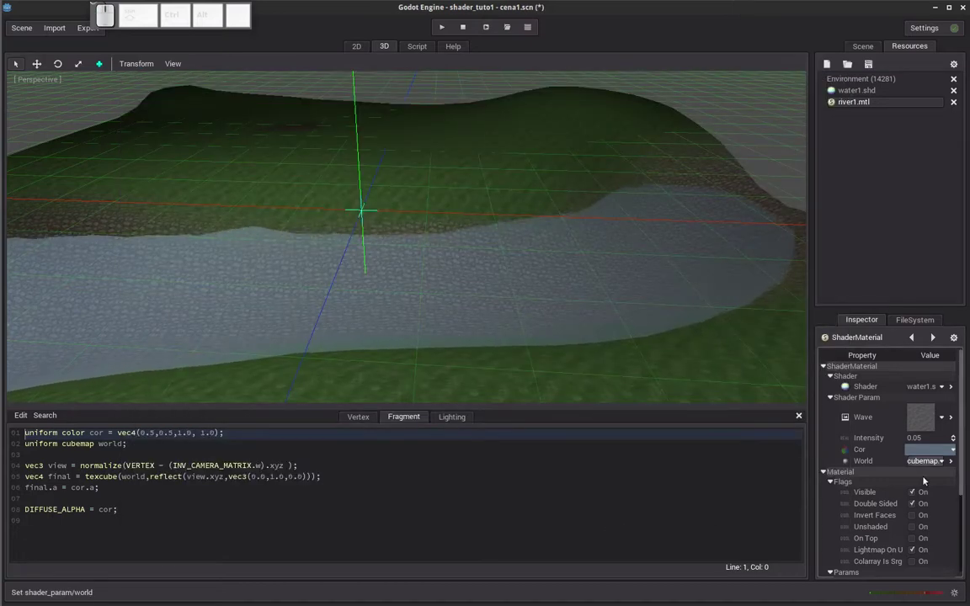
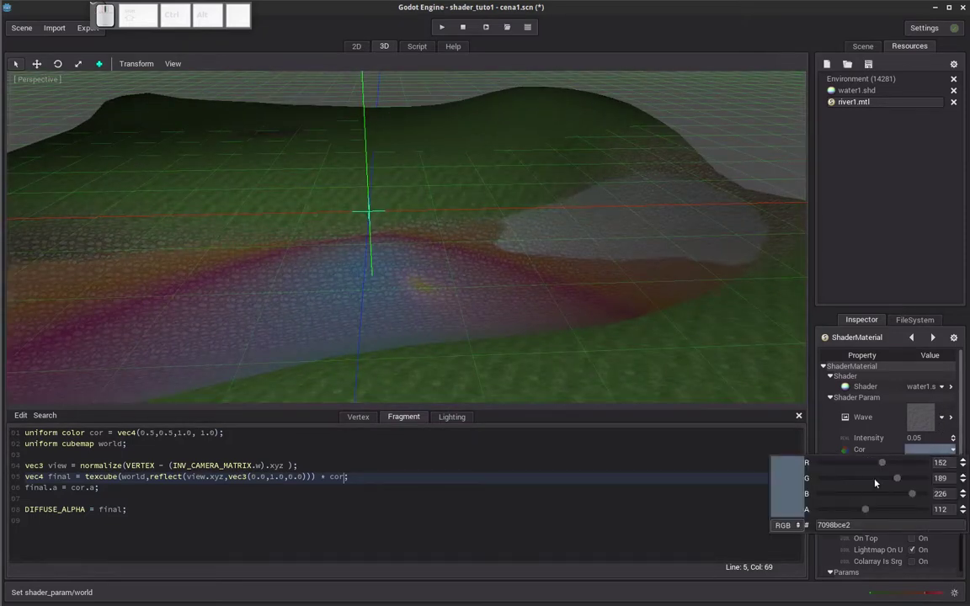
# Lower the Cor colour's red and alpha sliders, then orbit to view the river.
pyautogui.moveTo(881, 463); pyautogui.dragTo(889, 482)
pyautogui.moveTo(871, 514); pyautogui.dragTo(863, 511)
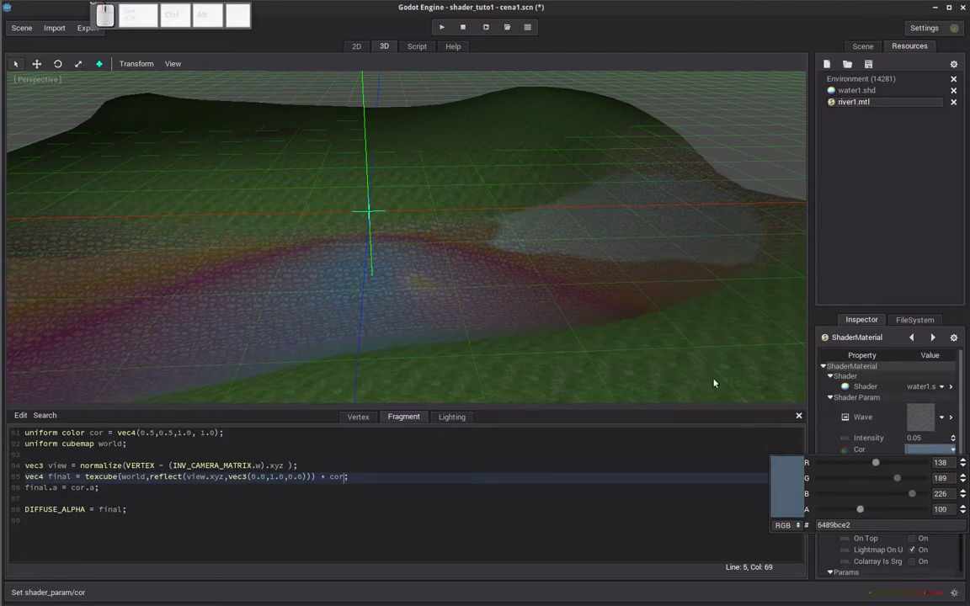
pyautogui.click(577, 528)
pyautogui.middleClick(467, 293)
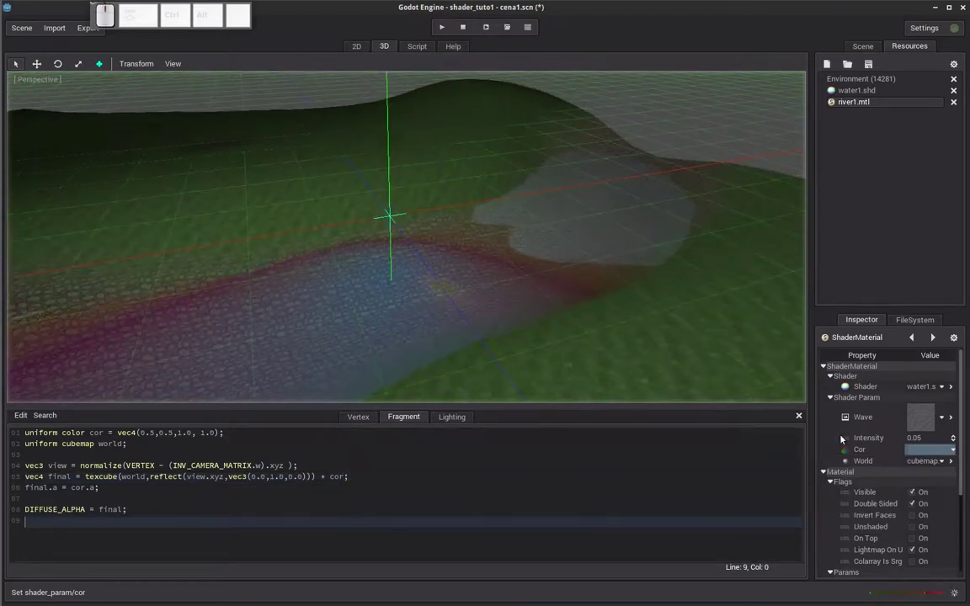
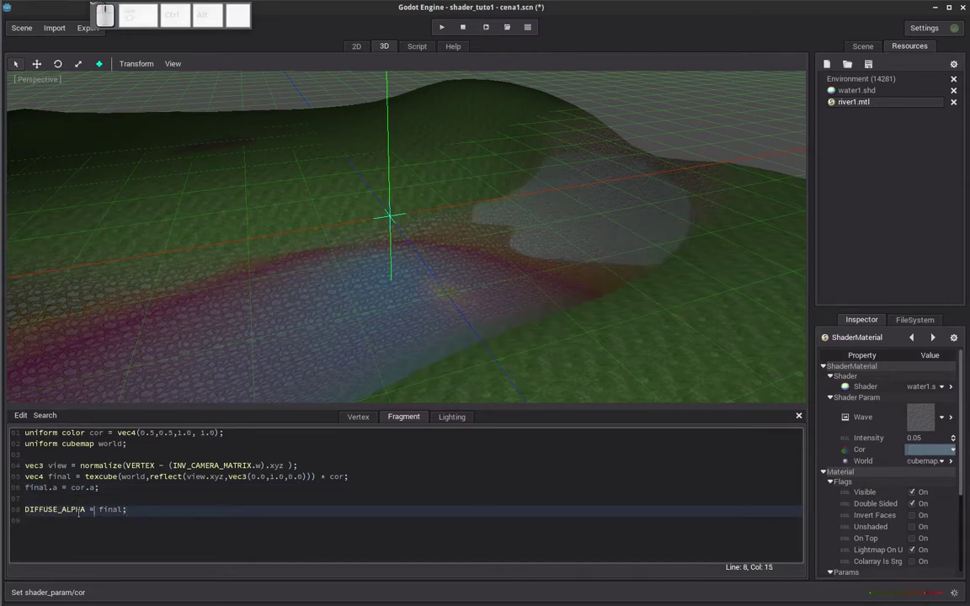
pyautogui.moveTo(455, 287); pyautogui.dragTo(451, 288)
pyautogui.moveTo(474, 321); pyautogui.dragTo(560, 261)
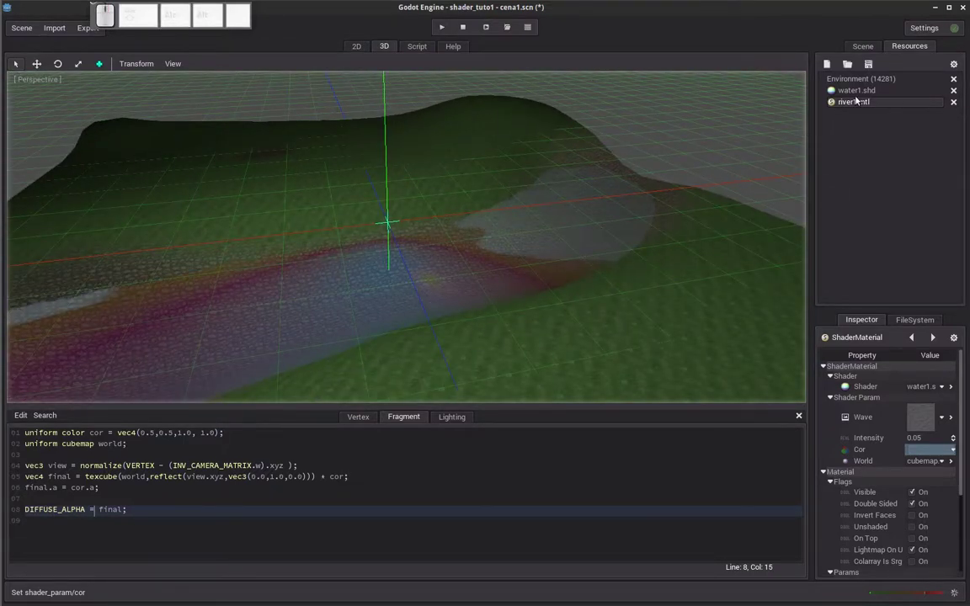
# Add a WorldEnvironment node under the Spatial root.
pyautogui.click(860, 47)
pyautogui.click(851, 77)
pyautogui.click(837, 66)
pyautogui.press('w')
pyautogui.press('o')
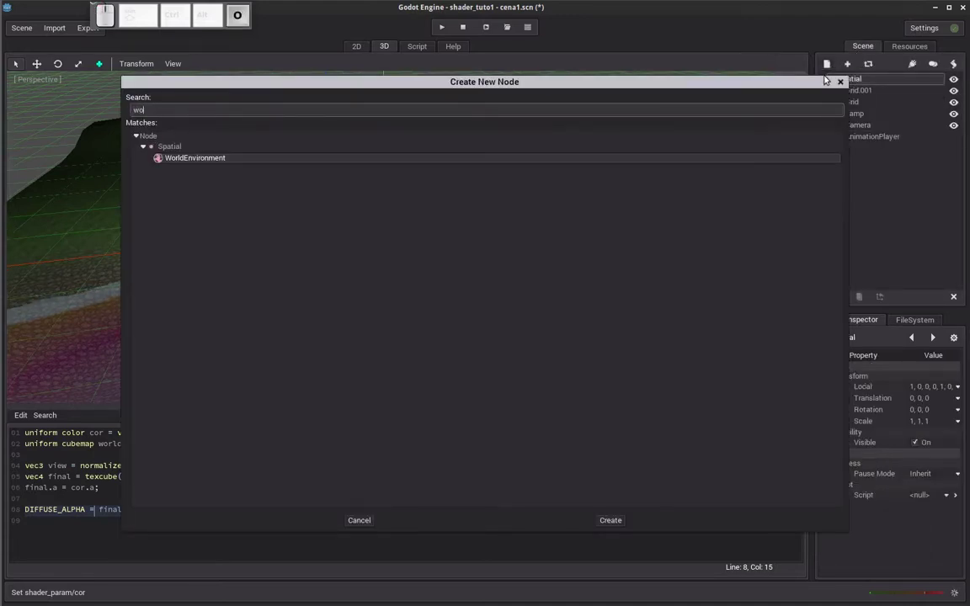
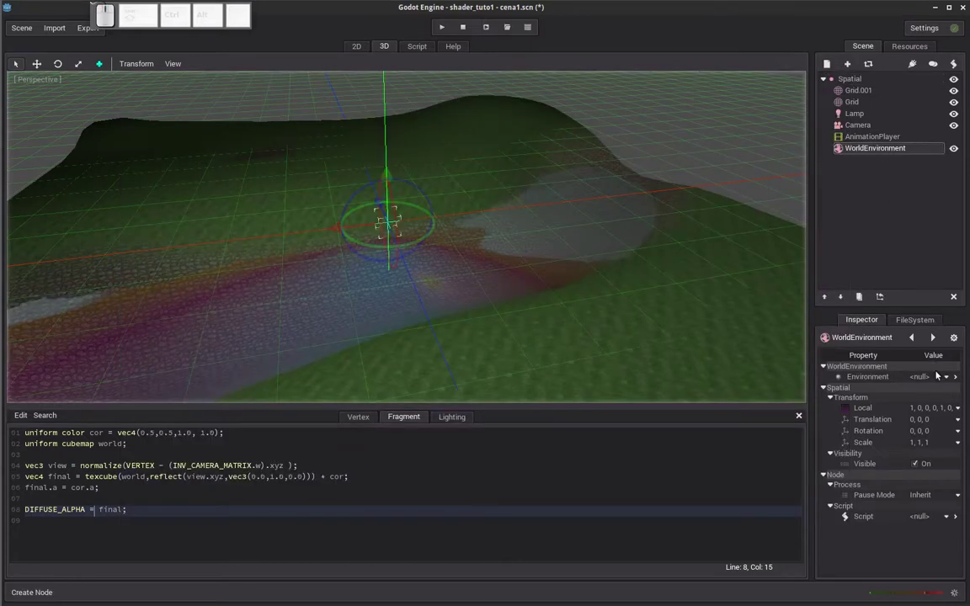
# Create a new Environment on the node and open it for editing.
pyautogui.click(868, 152)
pyautogui.click(931, 377)
pyautogui.click(930, 398)
pyautogui.click(932, 377)
pyautogui.click(924, 422)
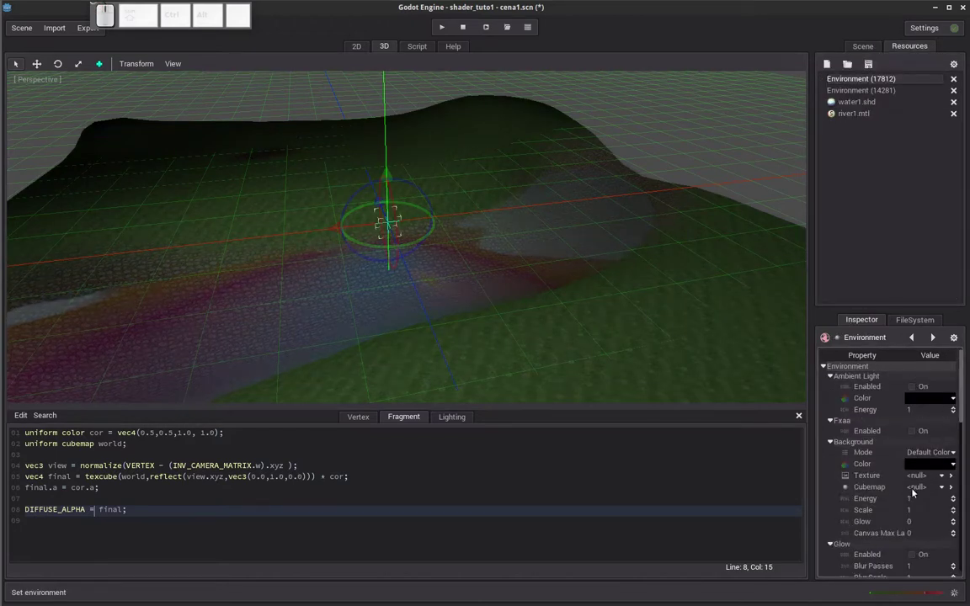
# Load cubemap.cbm as the Background Cubemap and set Background Mode to Cubemap.
pyautogui.click(921, 494)
pyautogui.click(920, 519)
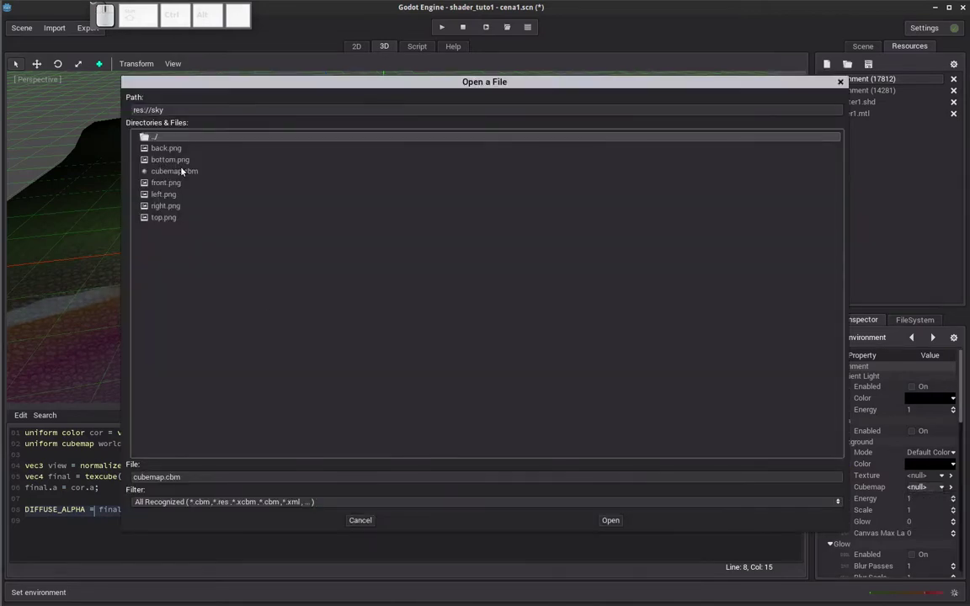
pyautogui.click(183, 172)
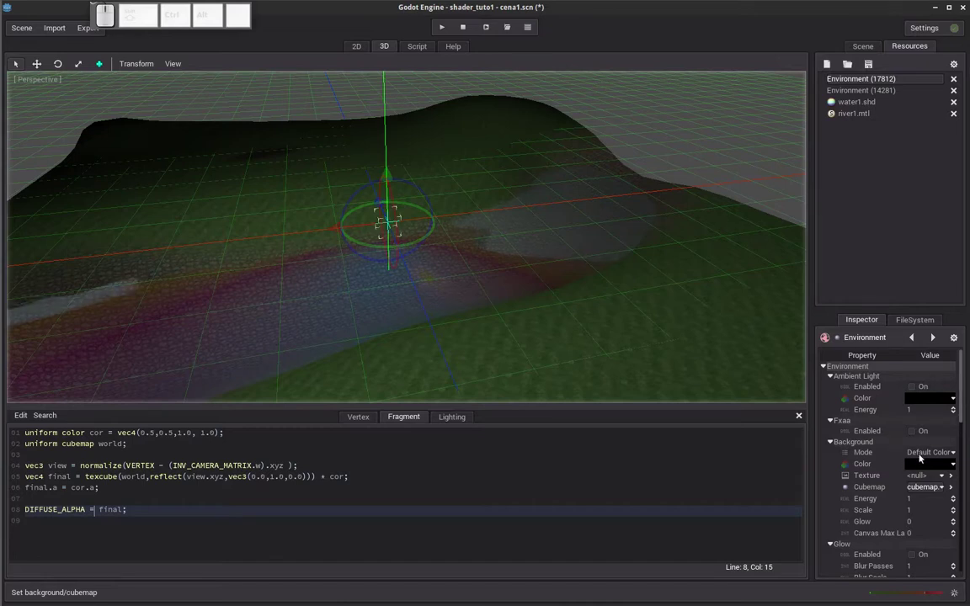
pyautogui.click(924, 457)
pyautogui.click(933, 506)
pyautogui.moveTo(475, 285); pyautogui.dragTo(517, 249)
pyautogui.moveTo(517, 248); pyautogui.dragTo(450, 58)
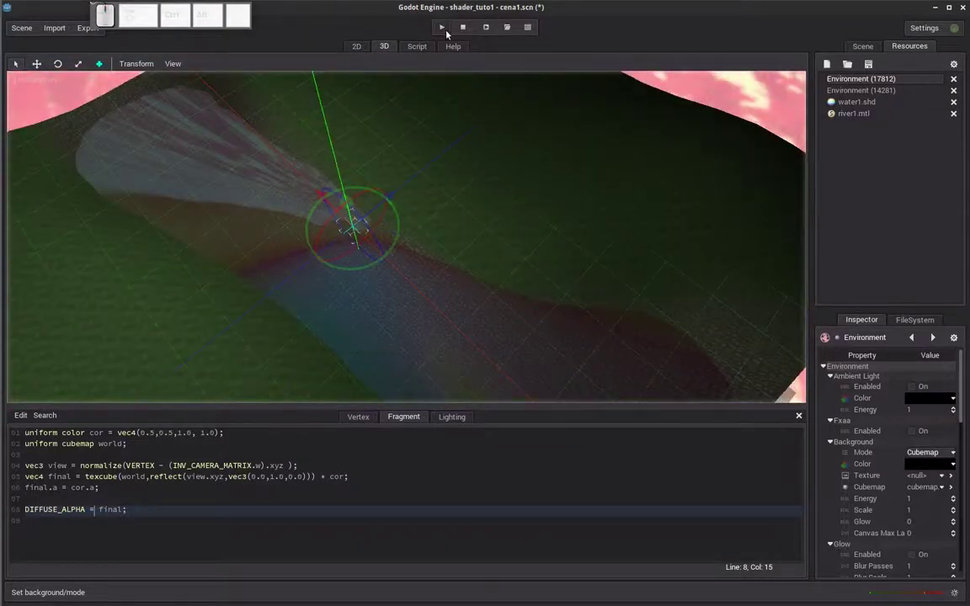
pyautogui.moveTo(514, 251); pyautogui.dragTo(555, 292)
pyautogui.middleClick(554, 292)
# Run the scene so the reflective river plays in a game window.
pyautogui.moveTo(554, 291); pyautogui.dragTo(564, 274)
pyautogui.click(488, 32)
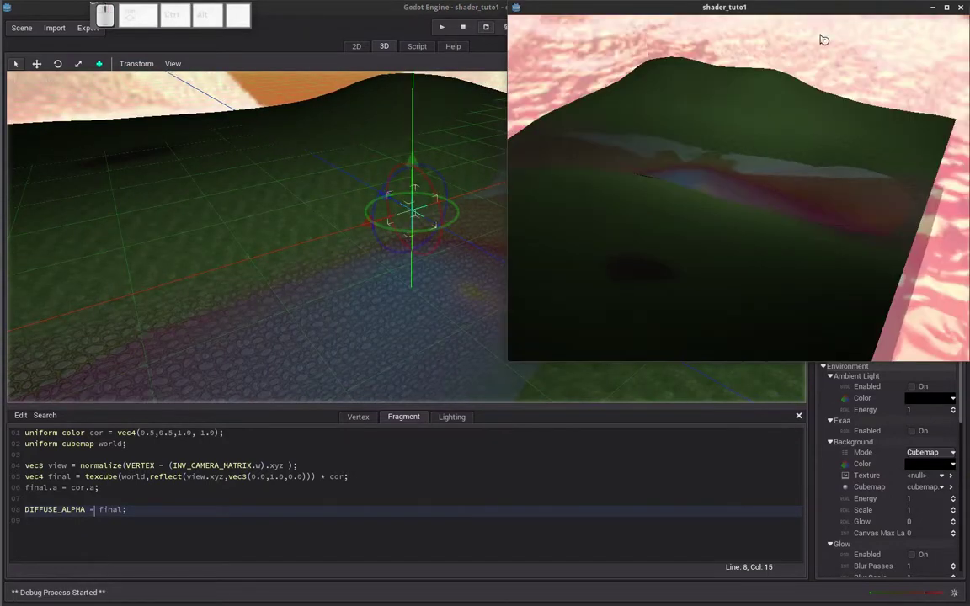